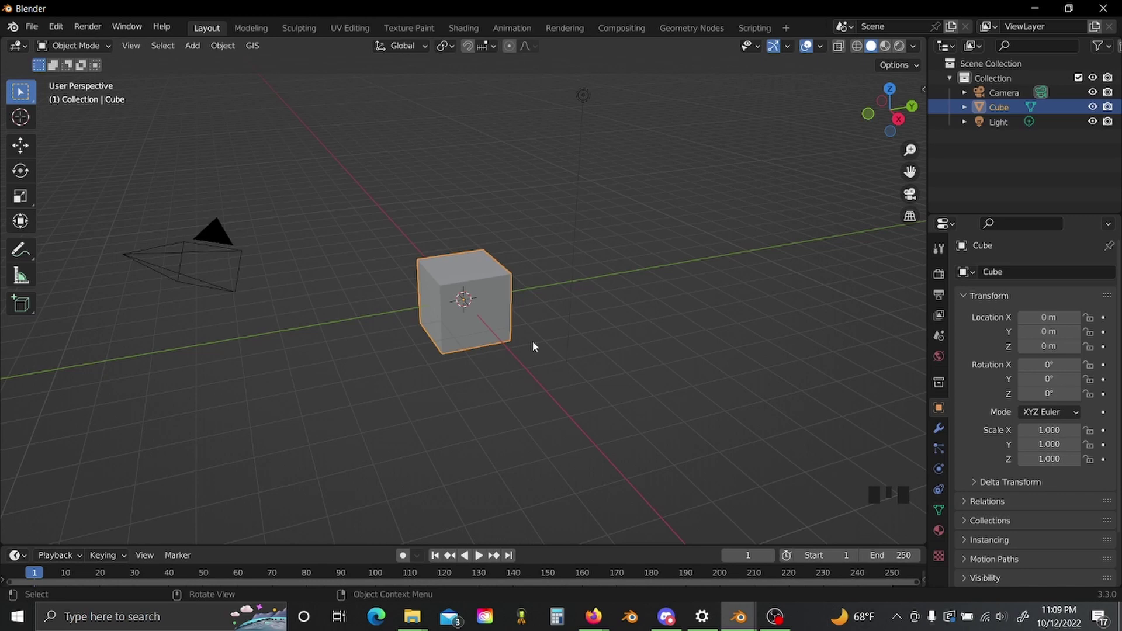
Orbit and zoom the viewport around the default cube before setting up its node tree.
drag(539, 344, 673, 312)
scroll(up, 3)
drag(673, 312, 945, 275)
drag(945, 275, 1011, 323)
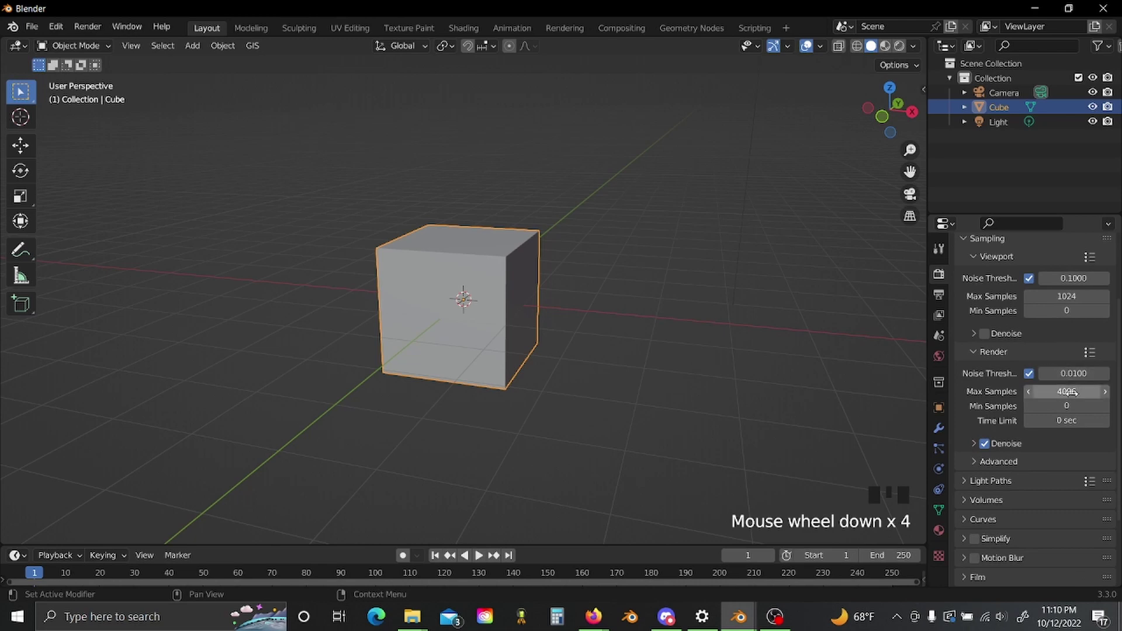
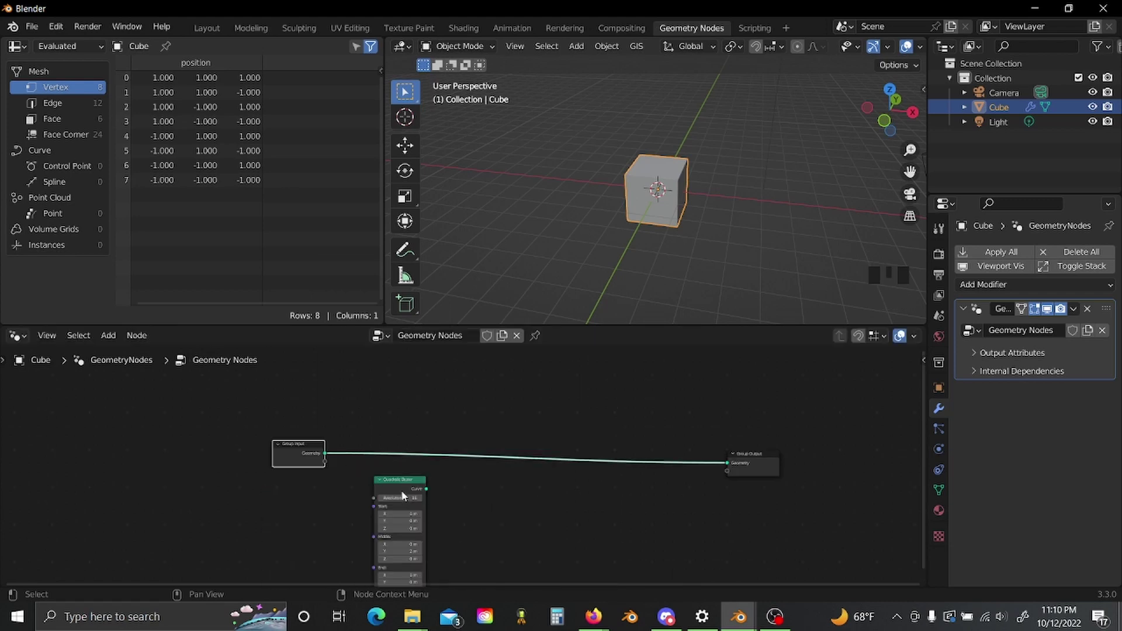
Set the Bezier points to X -1, 0, 1 and add Curve Circle and Curve to Mesh nodes.
click(417, 438)
scroll(up, 3)
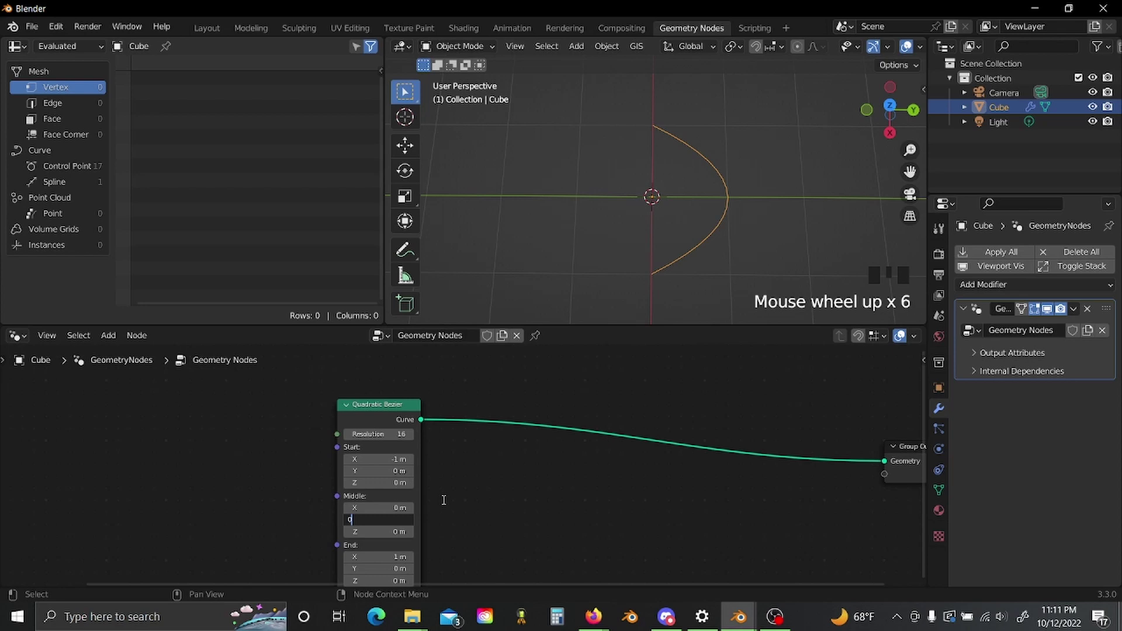
click(447, 503)
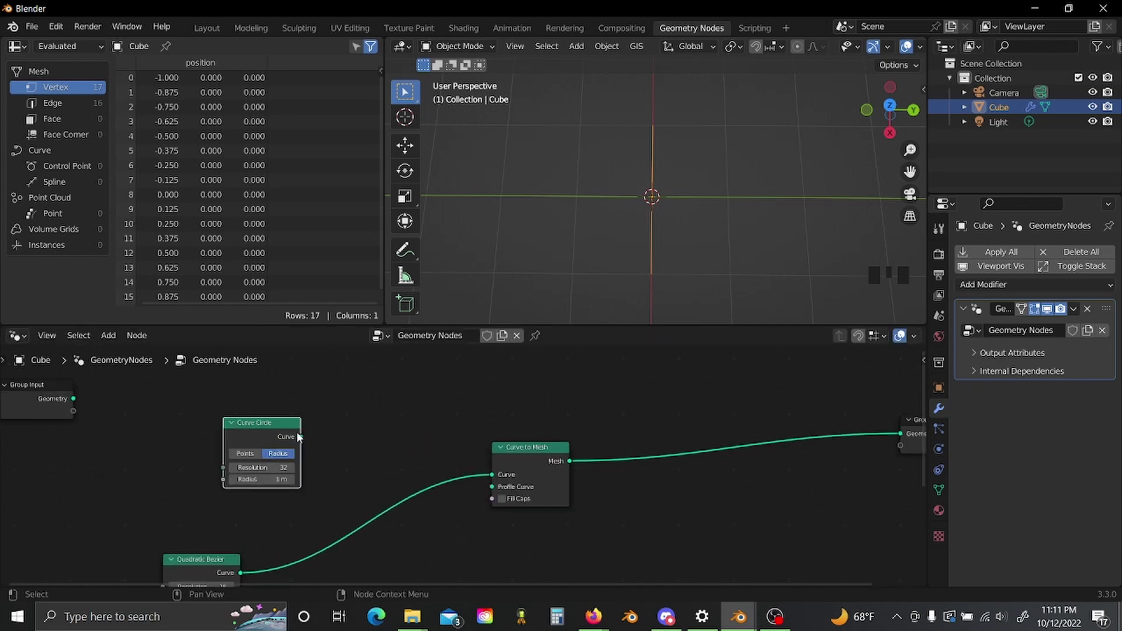
Wire the circle into Curve to Mesh and the straight Bezier line into its Profile Curve.
click(421, 503)
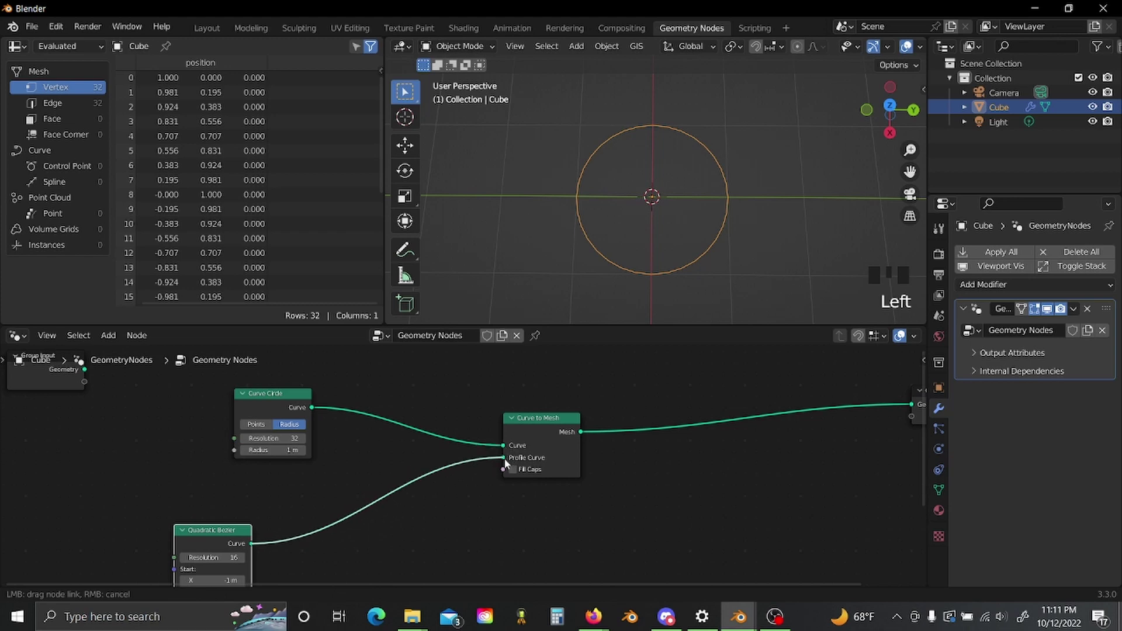
scroll(down, 3)
drag(684, 198, 675, 239)
scroll(up, 3)
scroll(up, 3)
scroll(up, 3)
Insert a Transform node on the profile link with Rotation Z -90° to stand the wall upright.
key(shift+a)
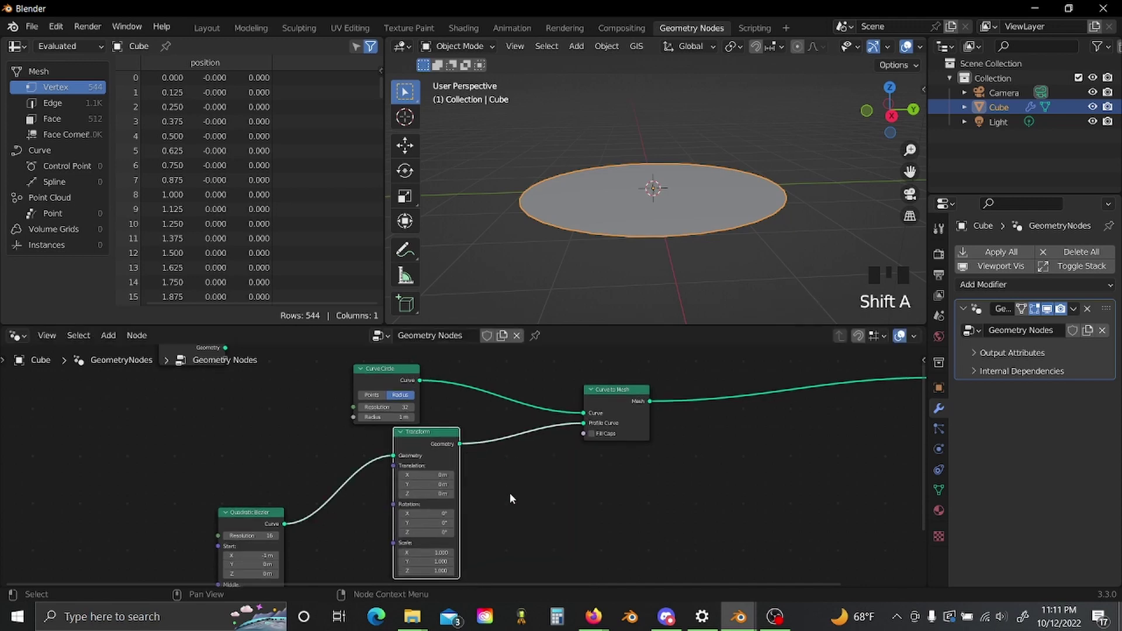
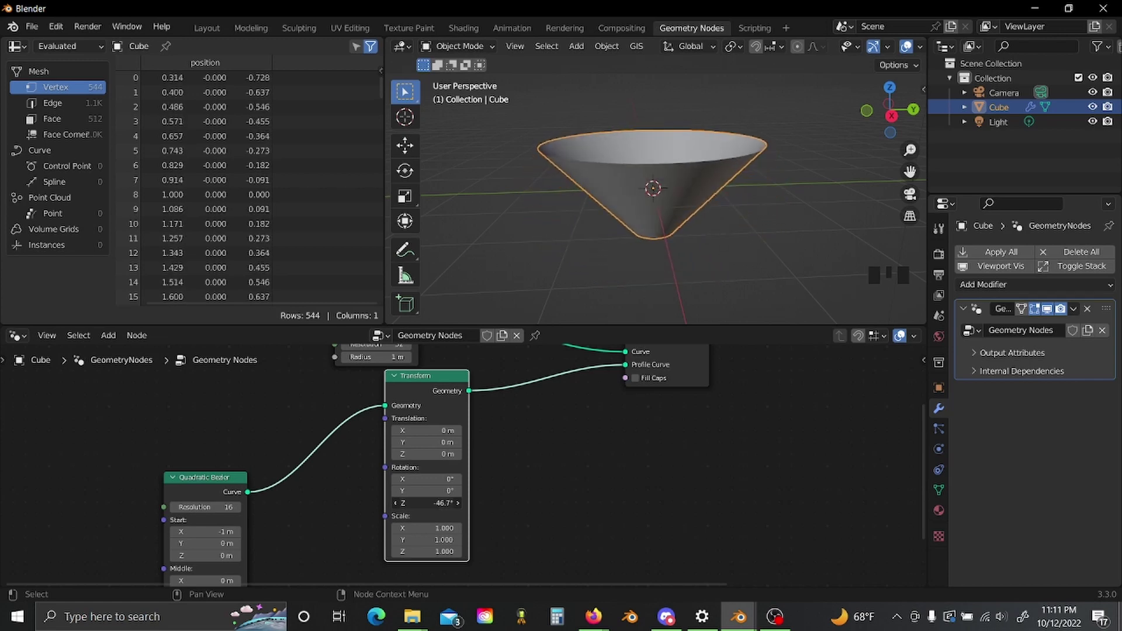
drag(582, 499, 723, 213)
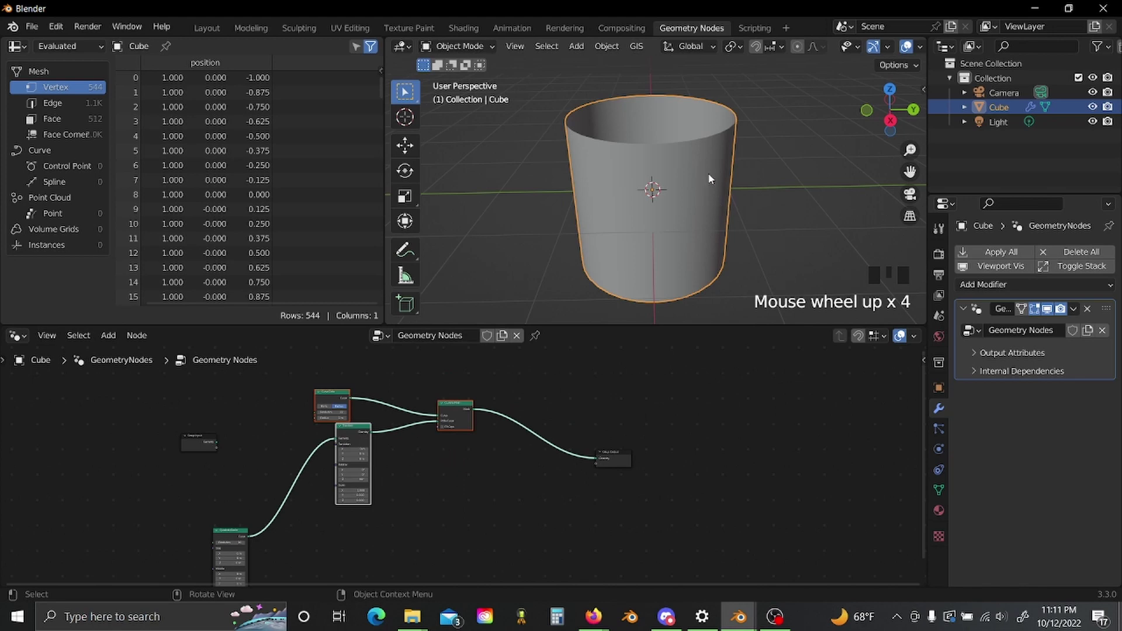
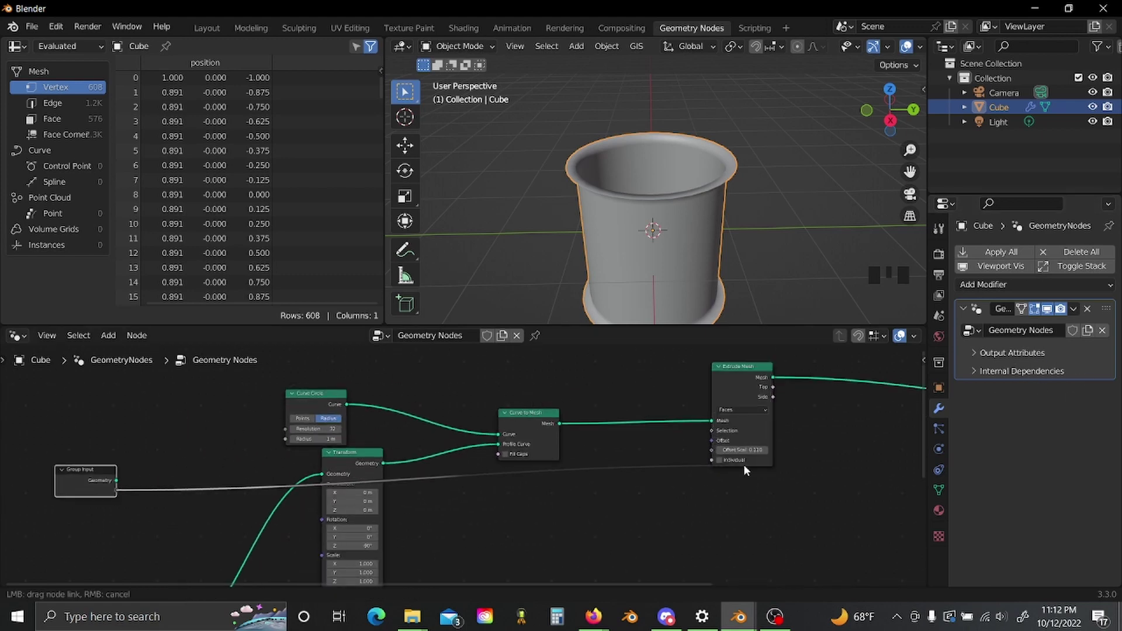
Slot a Divide math node into the Extrude Mesh Offset Scale and add a second Math node for the extra wall.
click(716, 455)
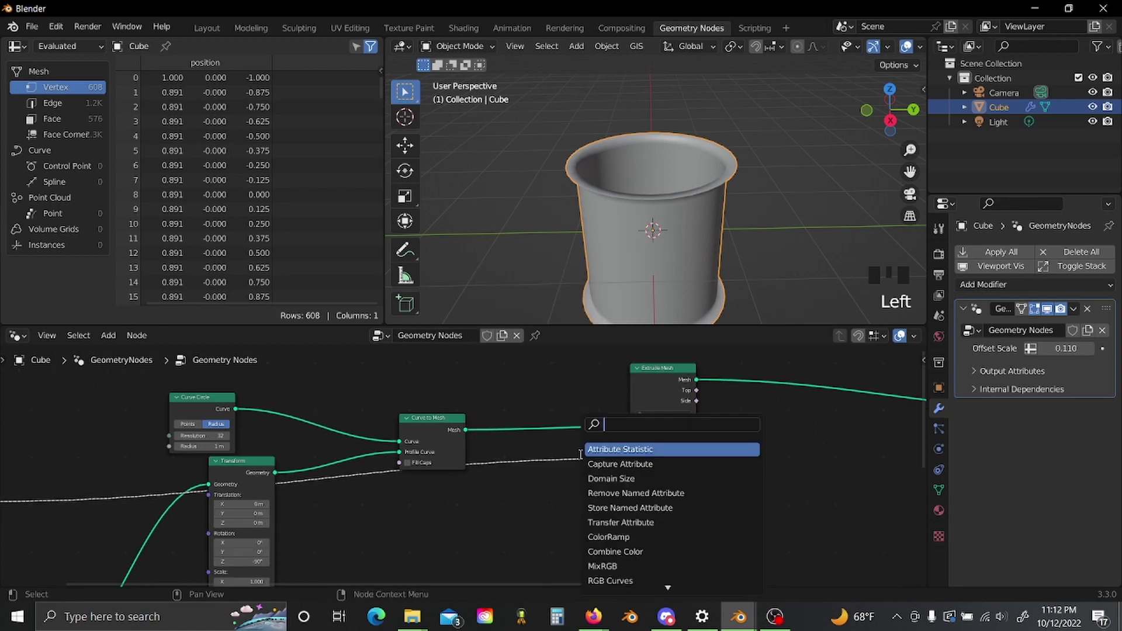
key(shift+a)
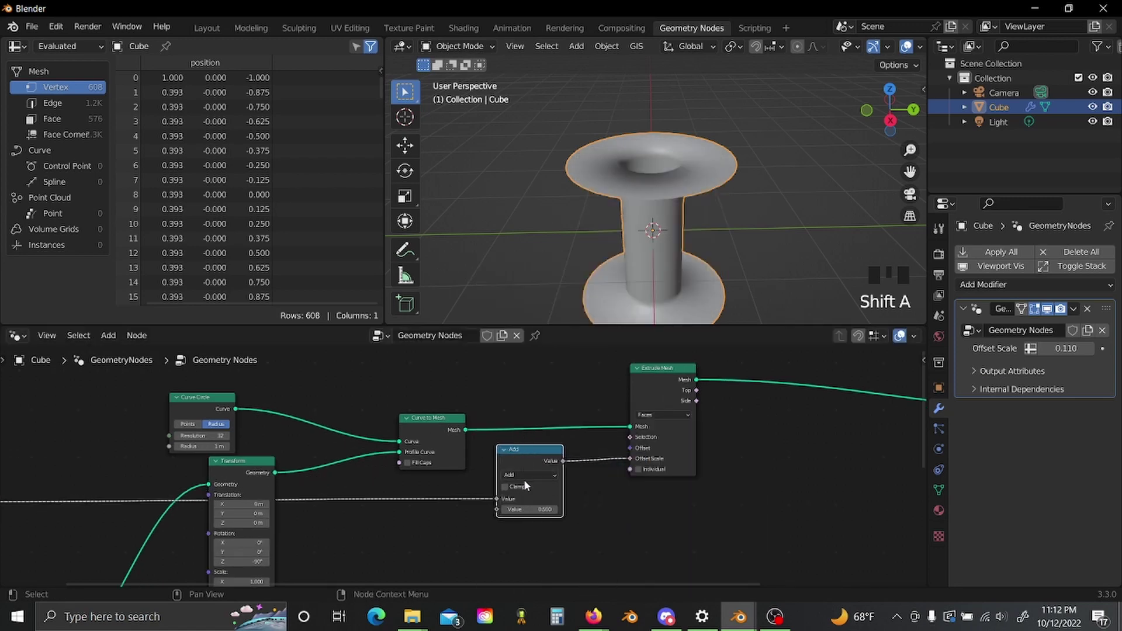
drag(526, 481, 601, 514)
key(0)
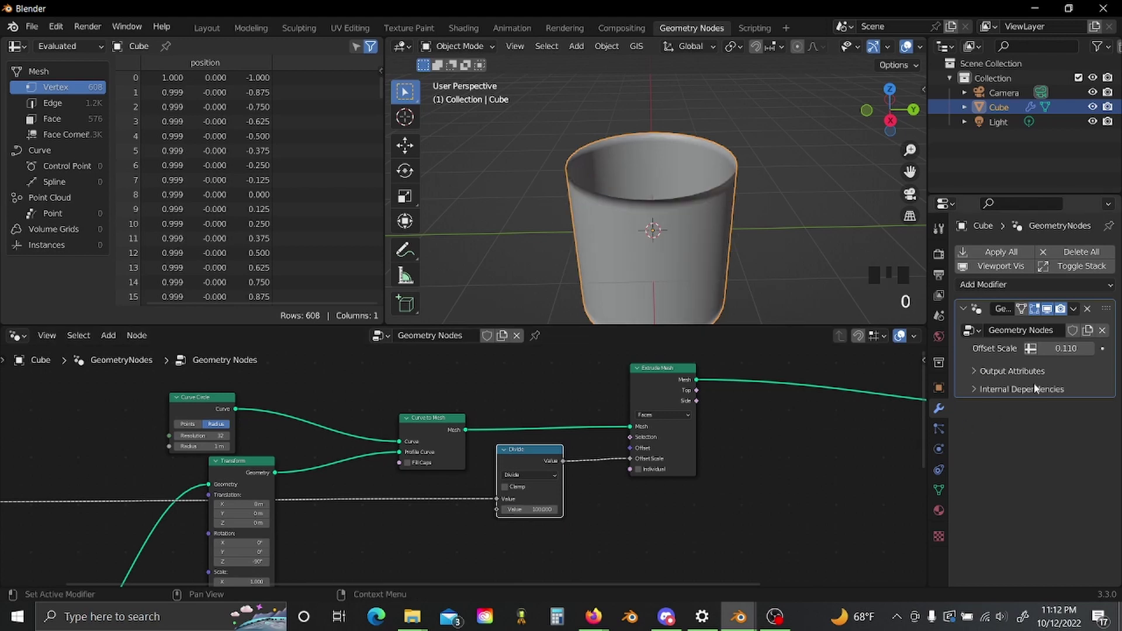
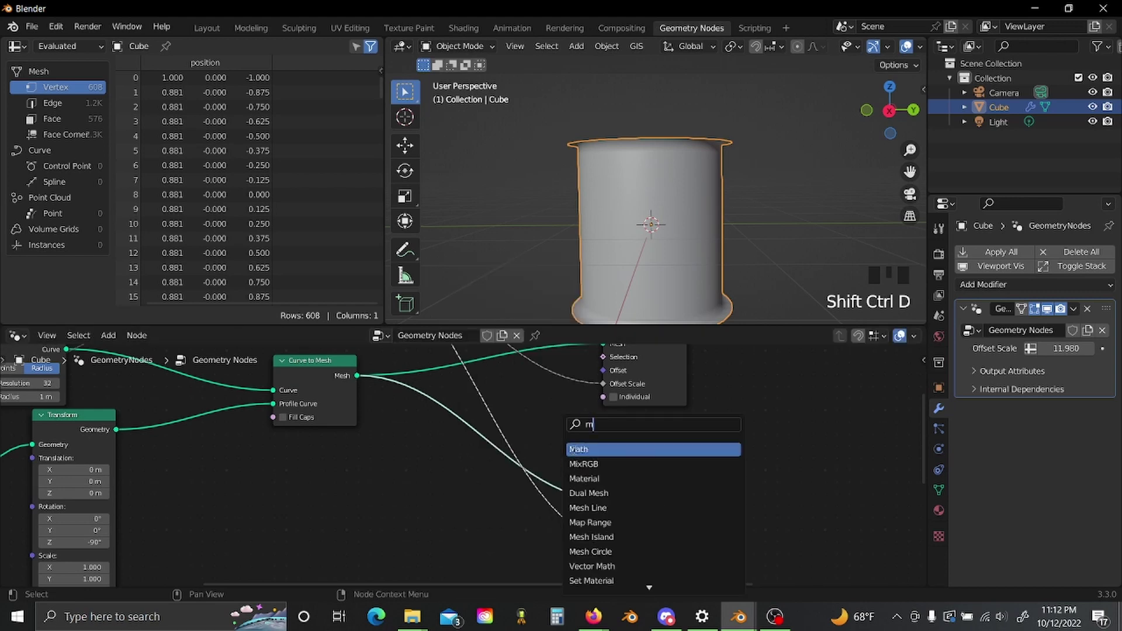
key(shift+a)
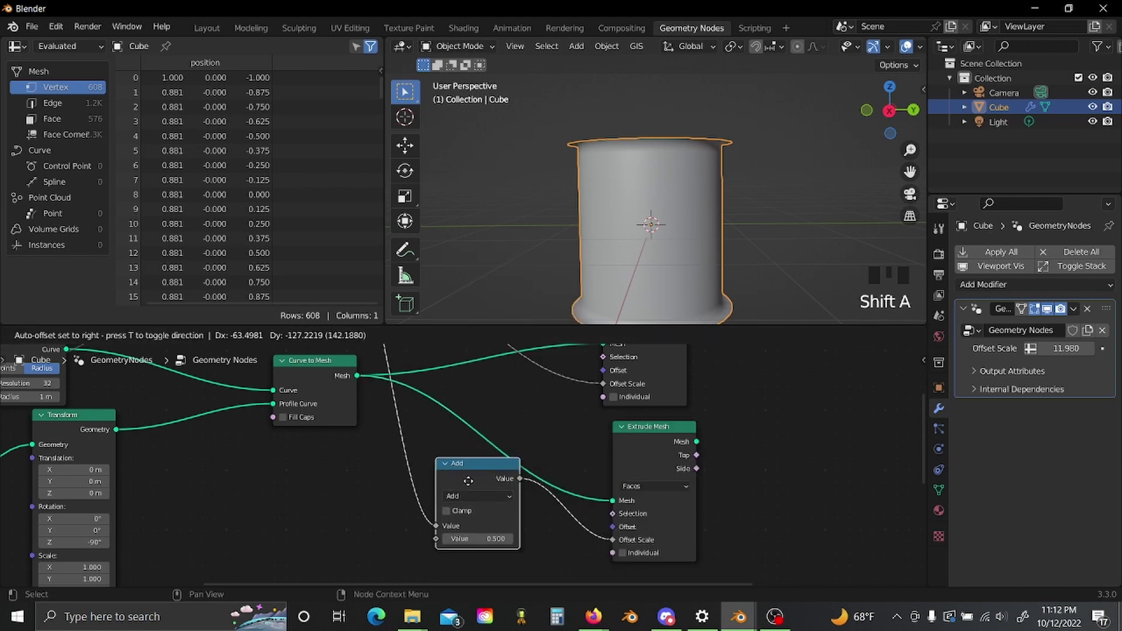
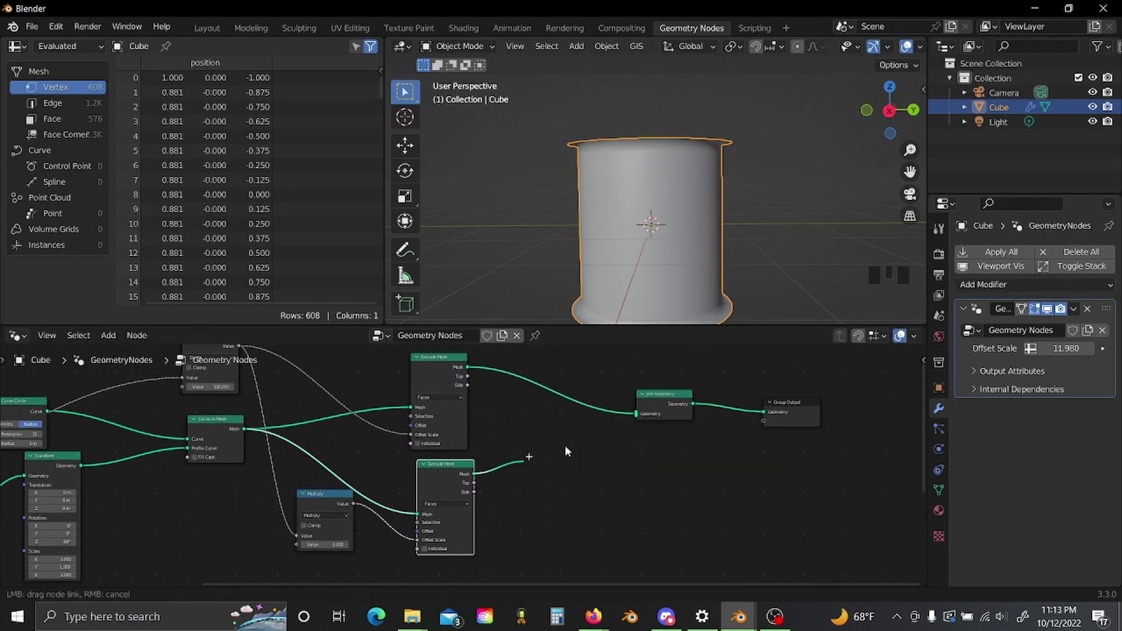
Join both extrusions and smooth them with a level-2 Subdivision Surface node.
click(639, 423)
drag(657, 266, 689, 192)
scroll(up, 3)
scroll(up, 3)
scroll(up, 3)
scroll(up, 3)
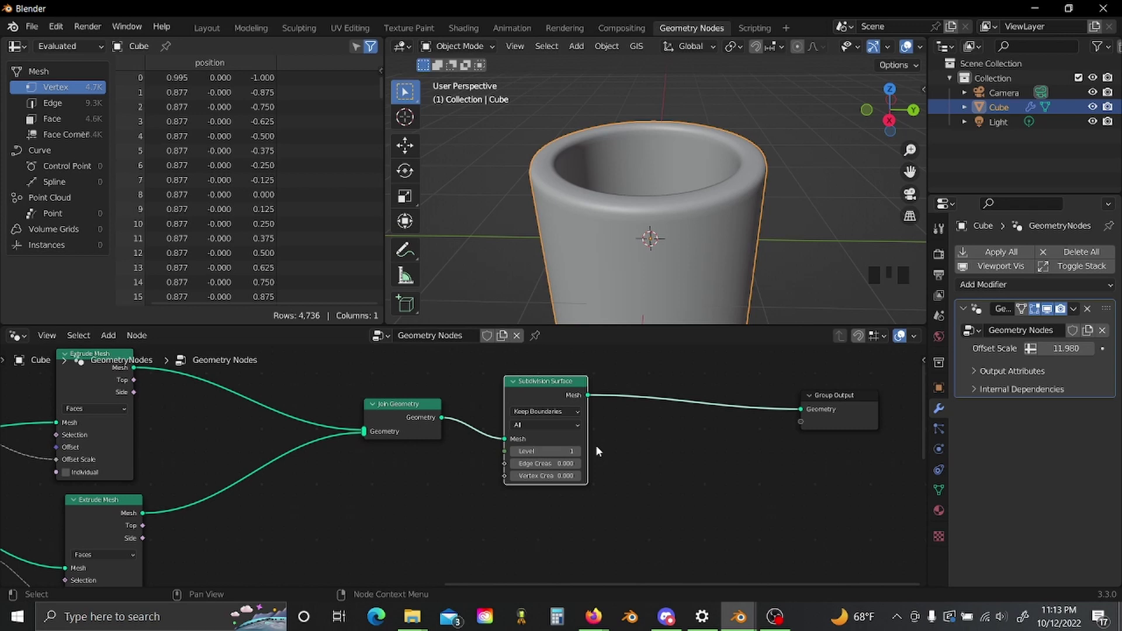
click(583, 453)
scroll(down, 3)
middle_click(684, 300)
scroll(up, 3)
scroll(up, 3)
scroll(up, 3)
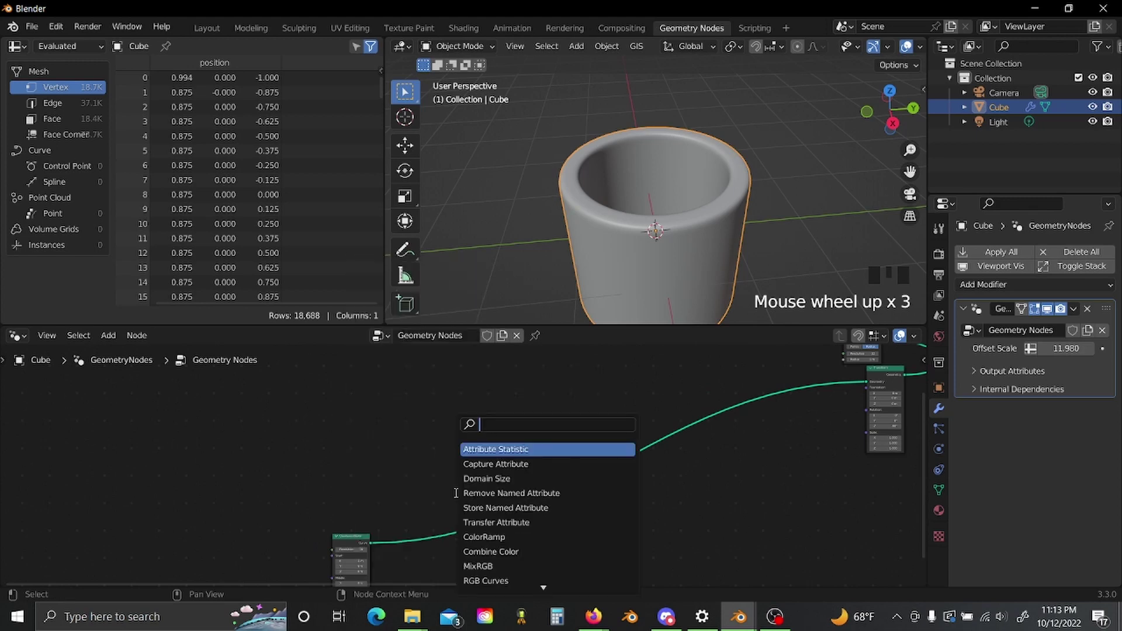
Drive a Set Position offset with Noise Texture factor multiplied by a 0/1/0 vector.
key(shift+a)
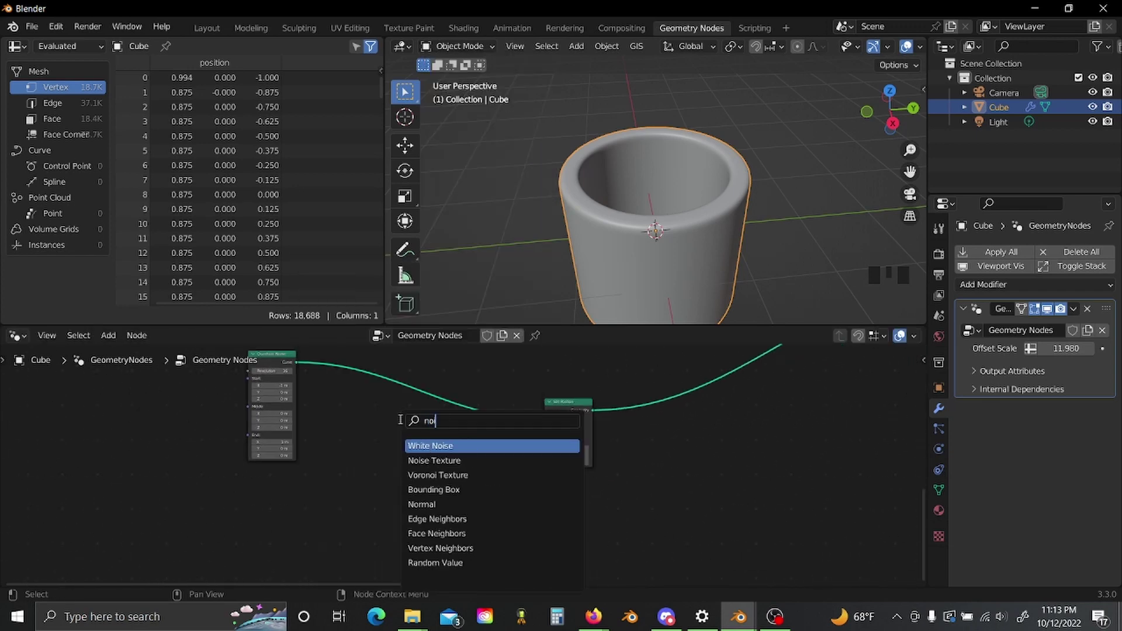
key(shift+a)
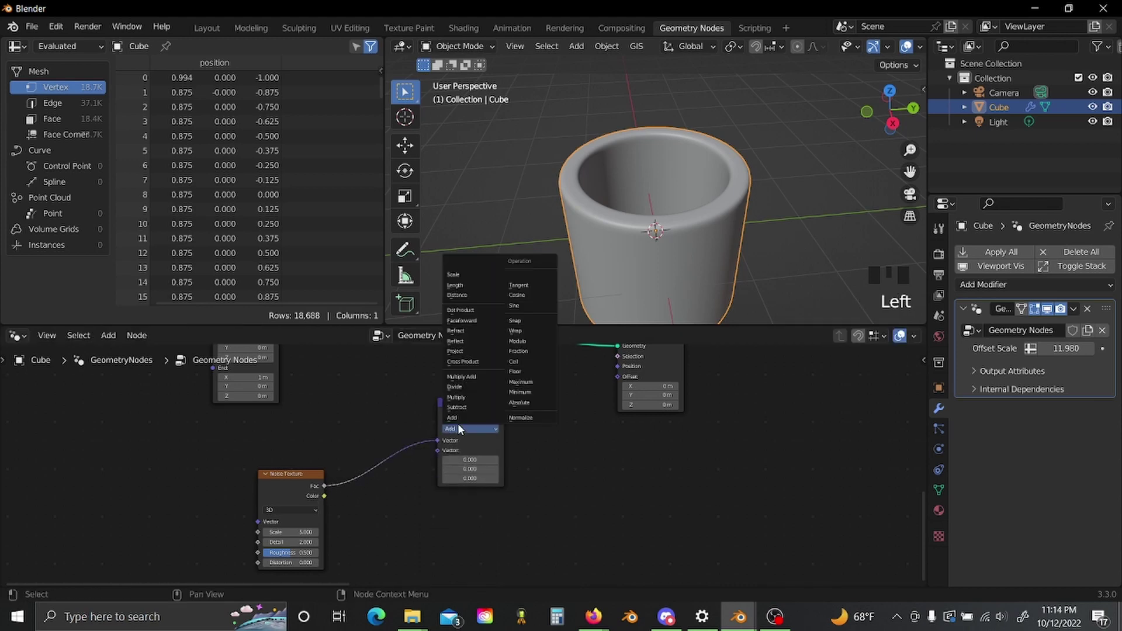
drag(462, 429, 502, 502)
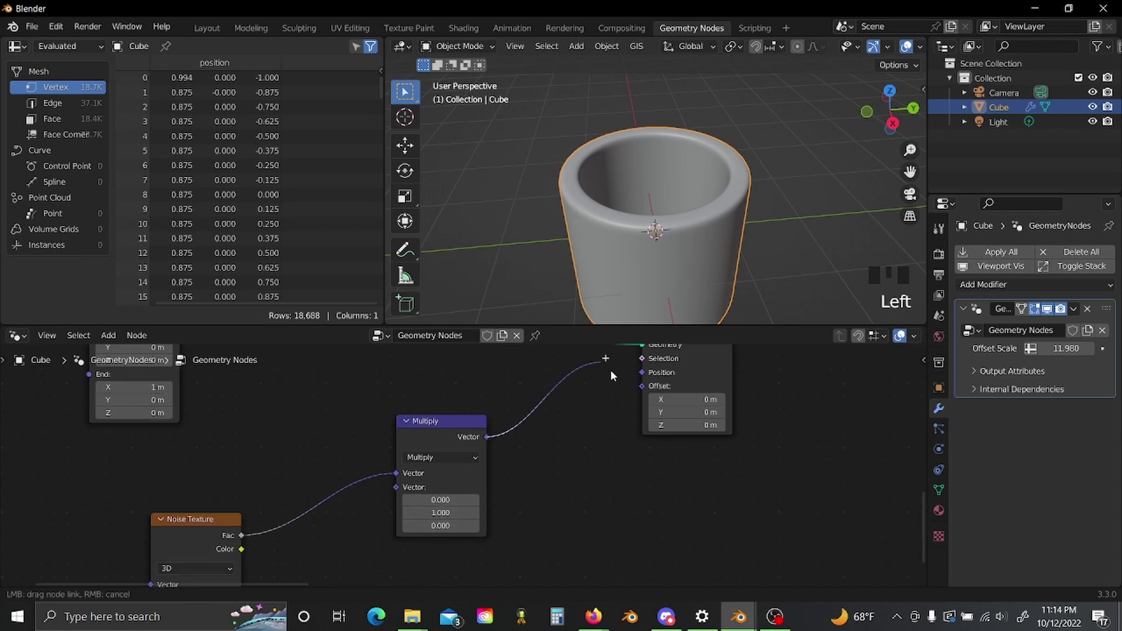
click(647, 391)
scroll(down, 3)
drag(700, 254, 689, 199)
scroll(up, 3)
scroll(down, 3)
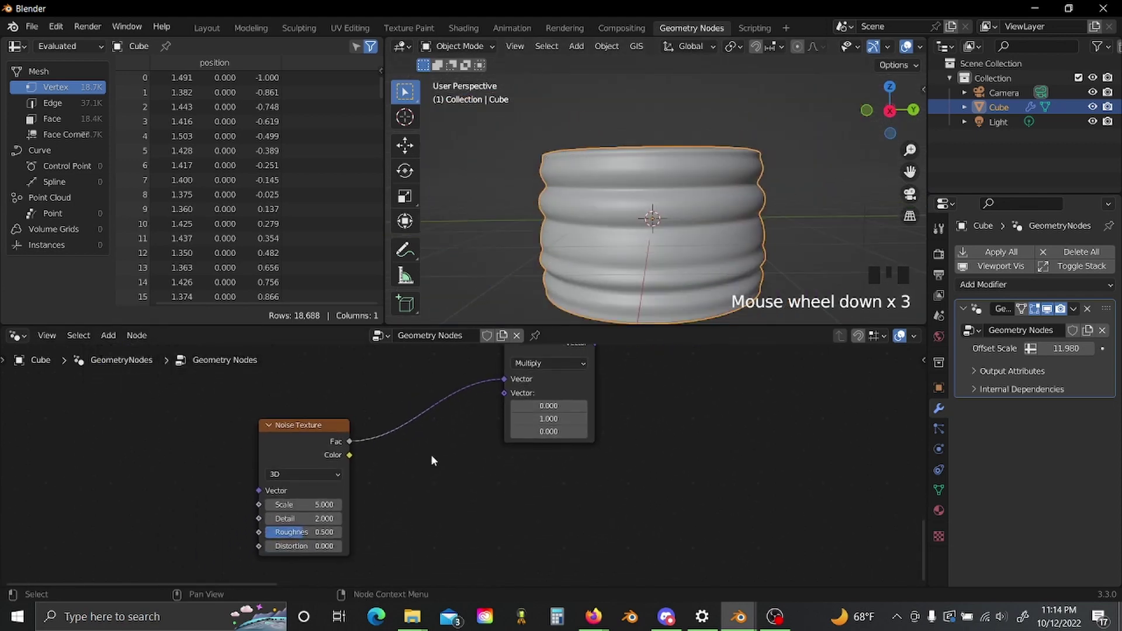
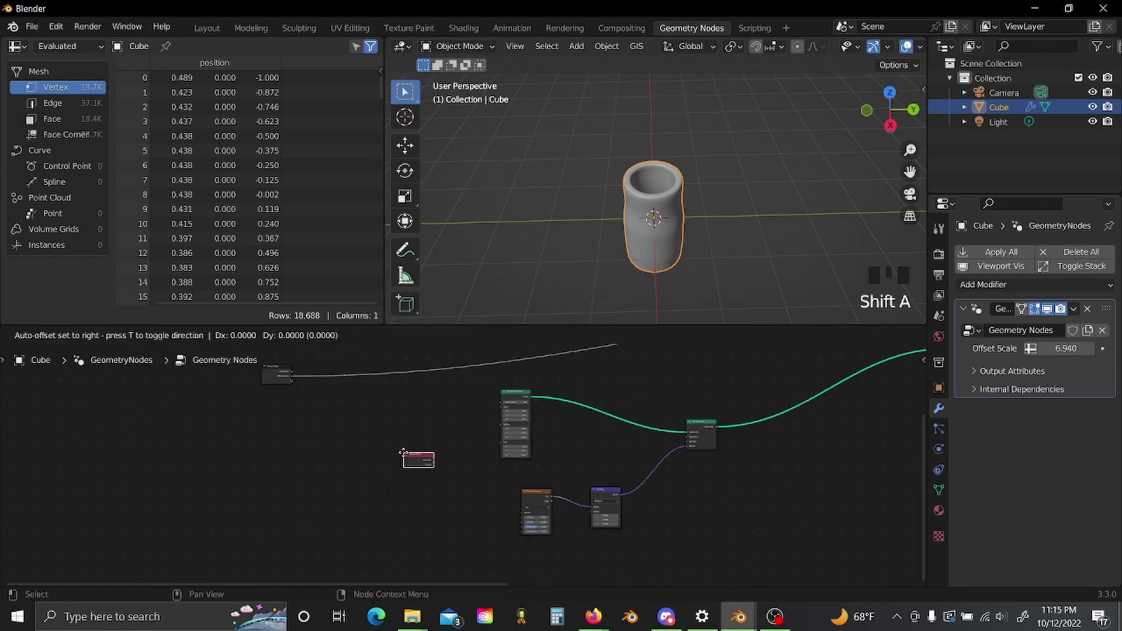
Feed Scene Time frames into the 4D Noise Texture W input and preview the moving noise.
click(623, 433)
drag(623, 434, 590, 451)
drag(661, 219, 660, 188)
scroll(up, 3)
key(space)
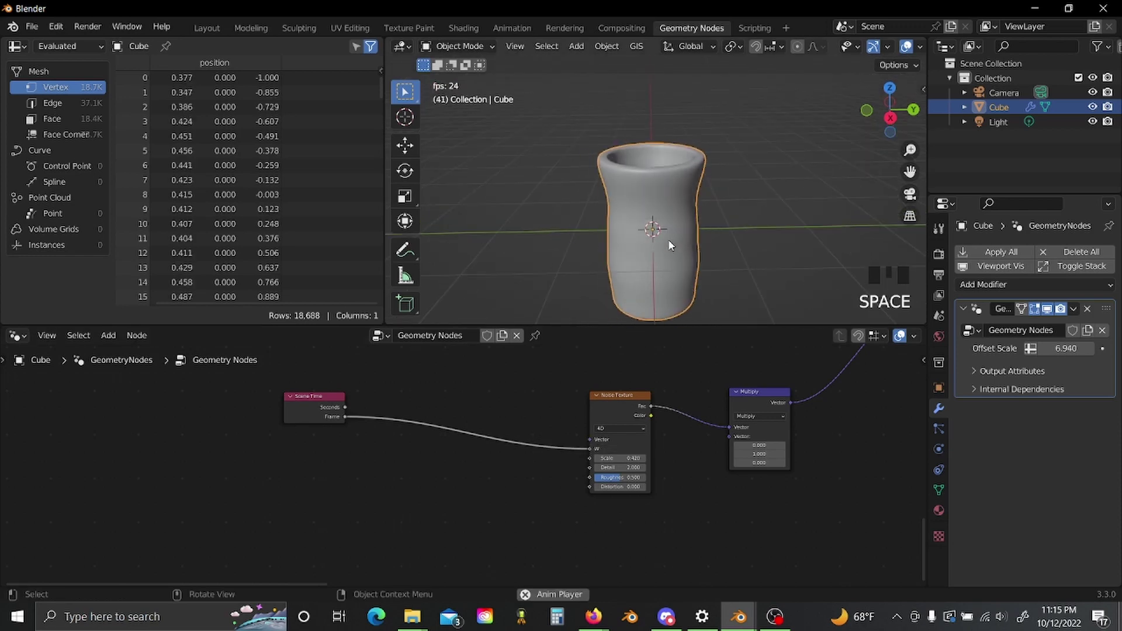
Slow the animation with a Divide math node on the time link and replay to check the speed.
key(space)
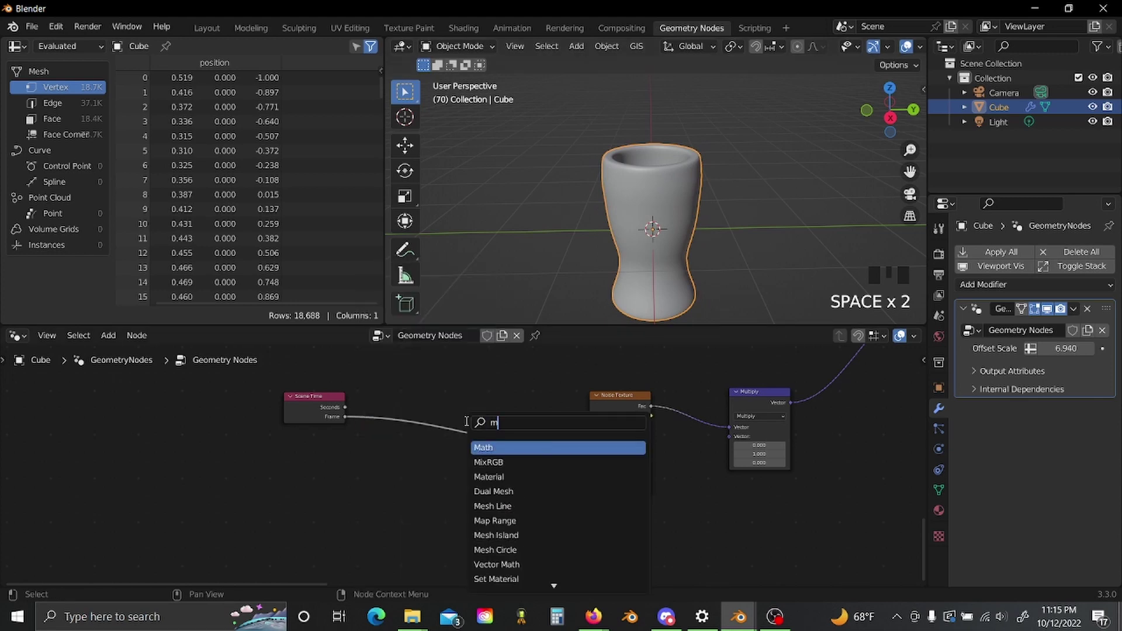
key(shift+a)
drag(498, 439, 385, 503)
key(space)
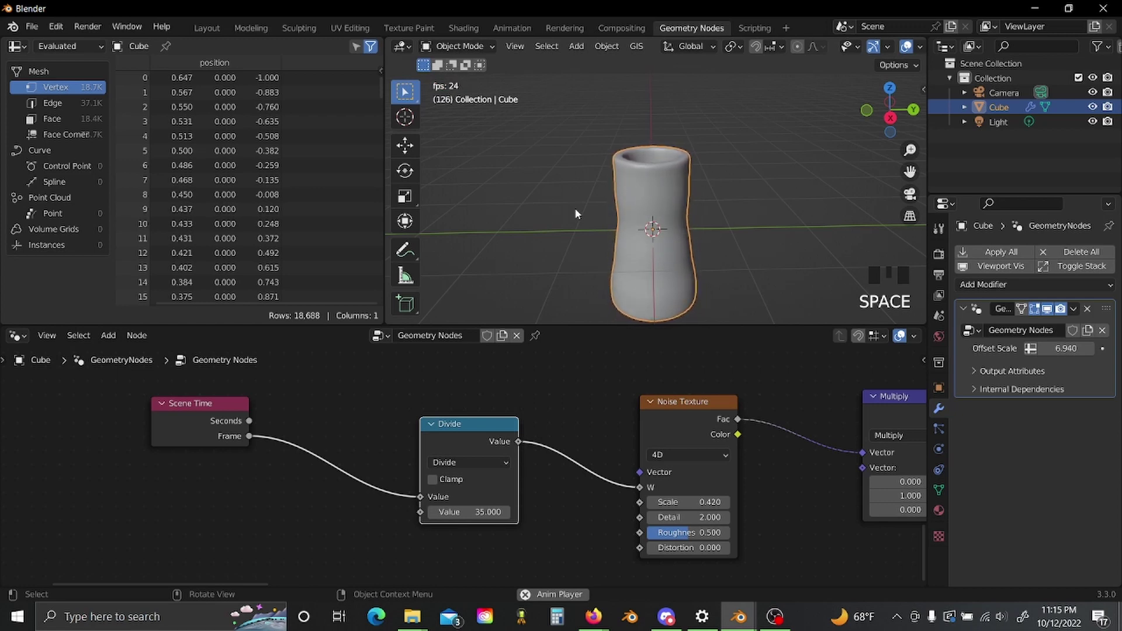
key(space)
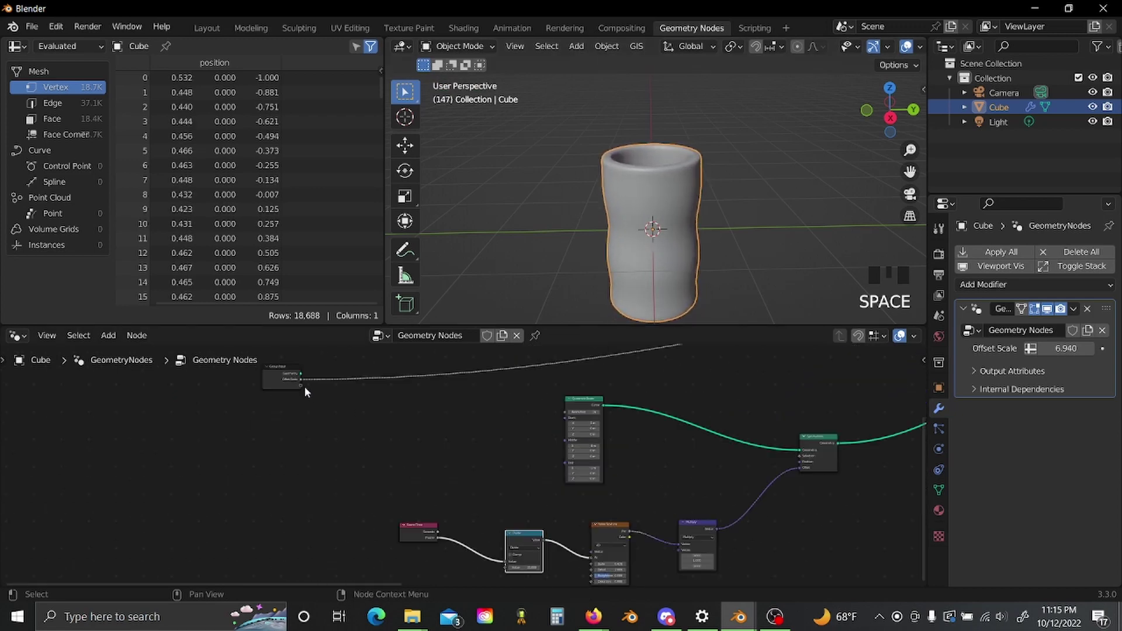
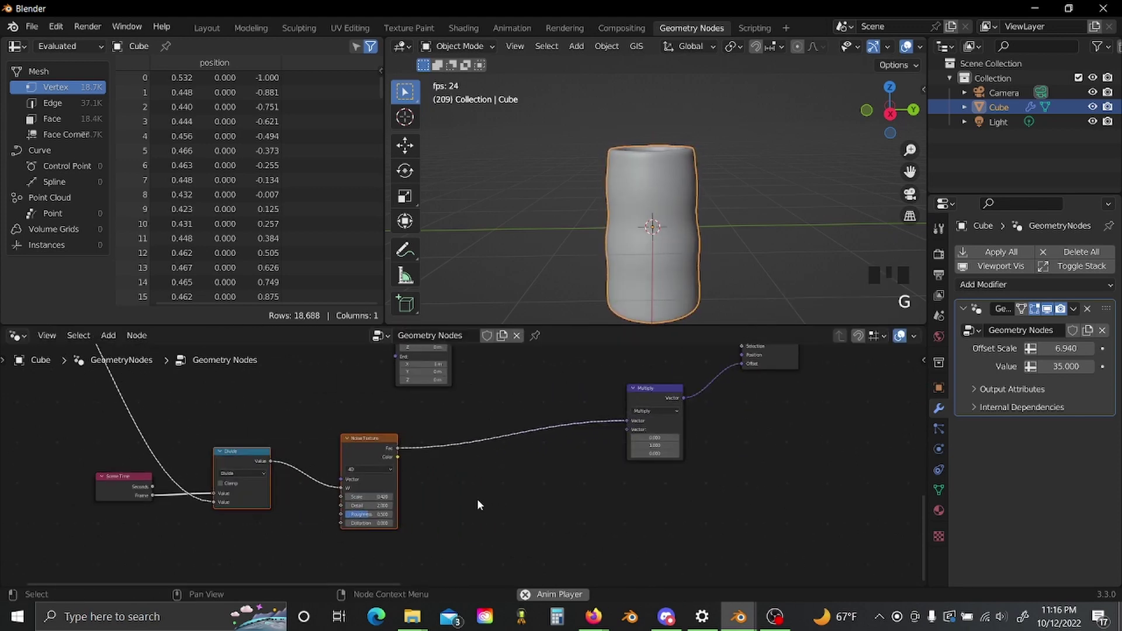
scroll(up, 3)
Tighten the ColorRamp stops (black to 0.124) and lower the noise roughness to about 0.35.
drag(488, 496, 586, 500)
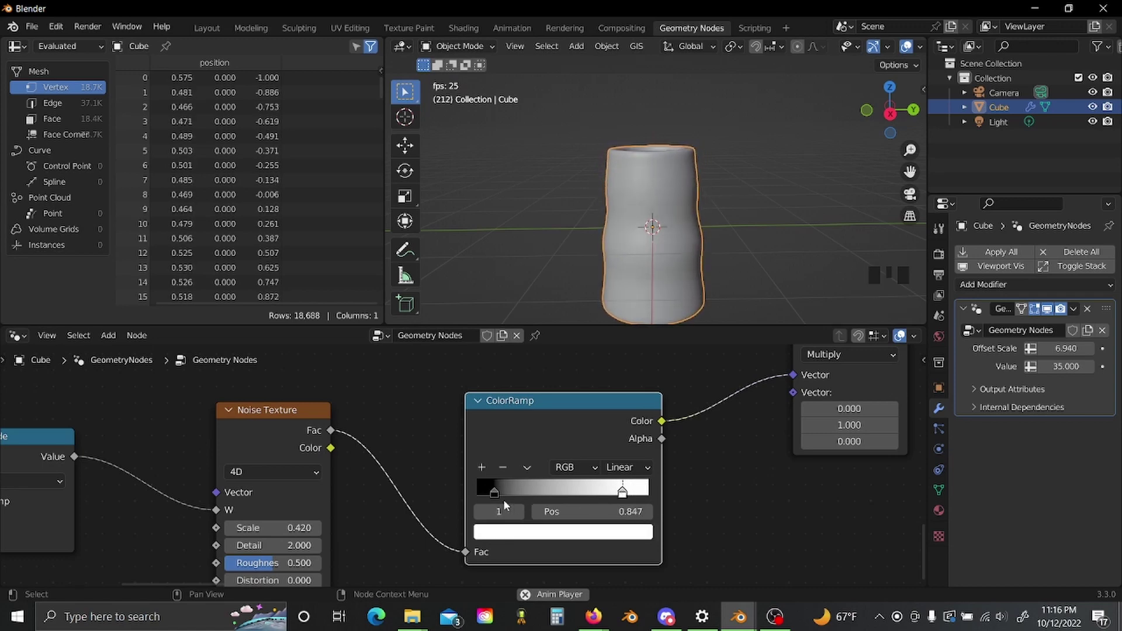
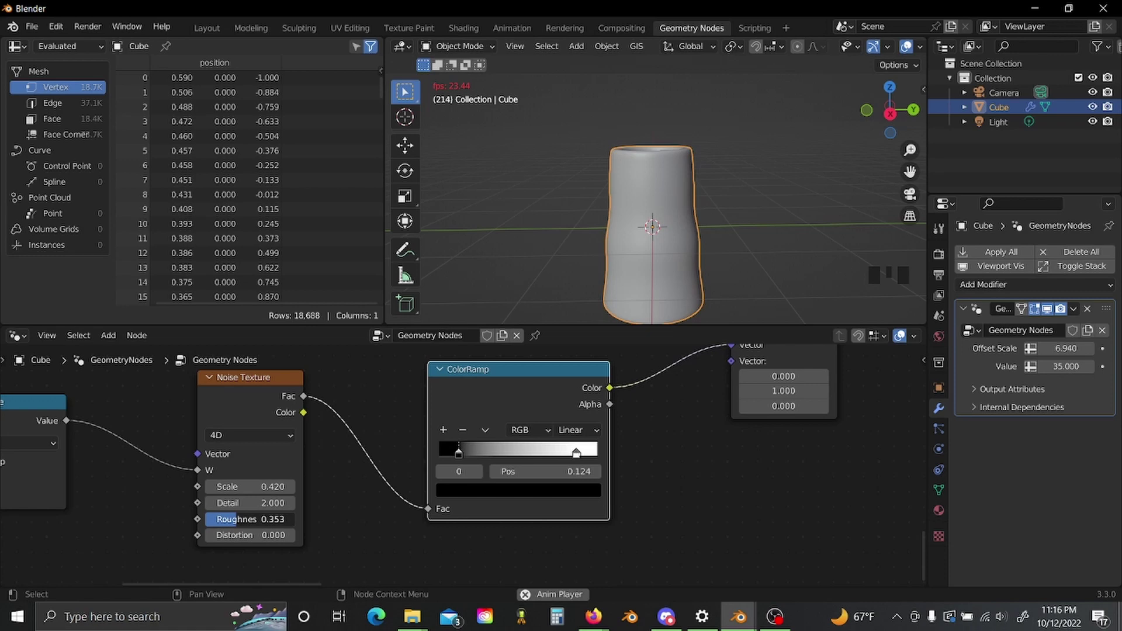
click(382, 521)
scroll(down, 3)
scroll(down, 3)
drag(652, 428, 504, 511)
scroll(up, 3)
Make room near Group Output and bring in a new Transform node.
click(463, 456)
key(g)
drag(621, 290, 448, 467)
scroll(down, 3)
click(448, 470)
key(shift+a)
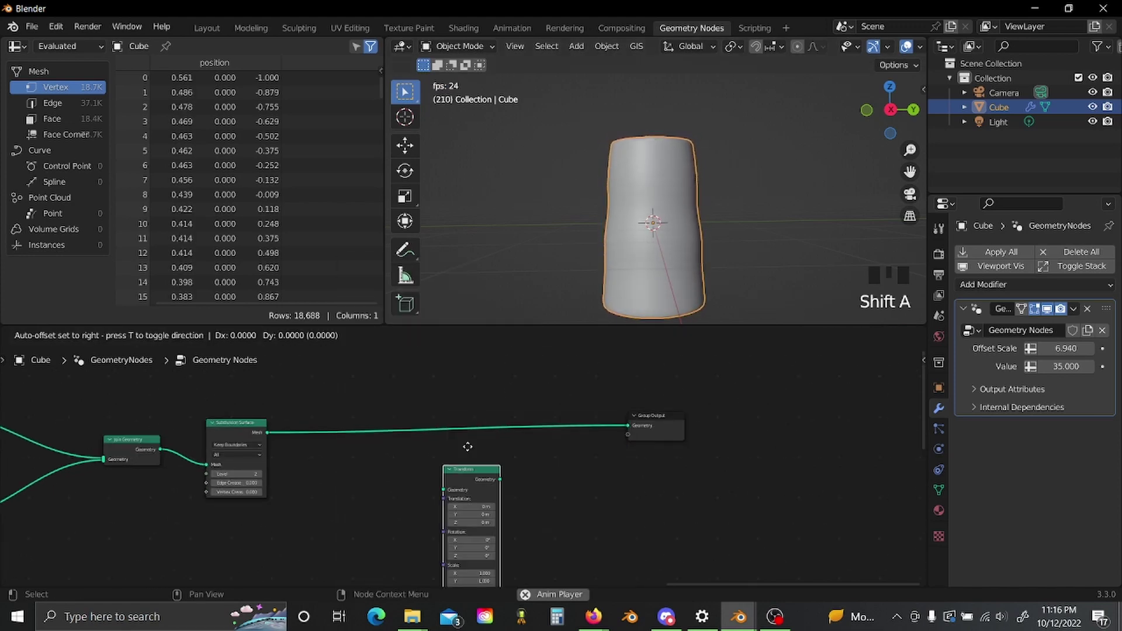
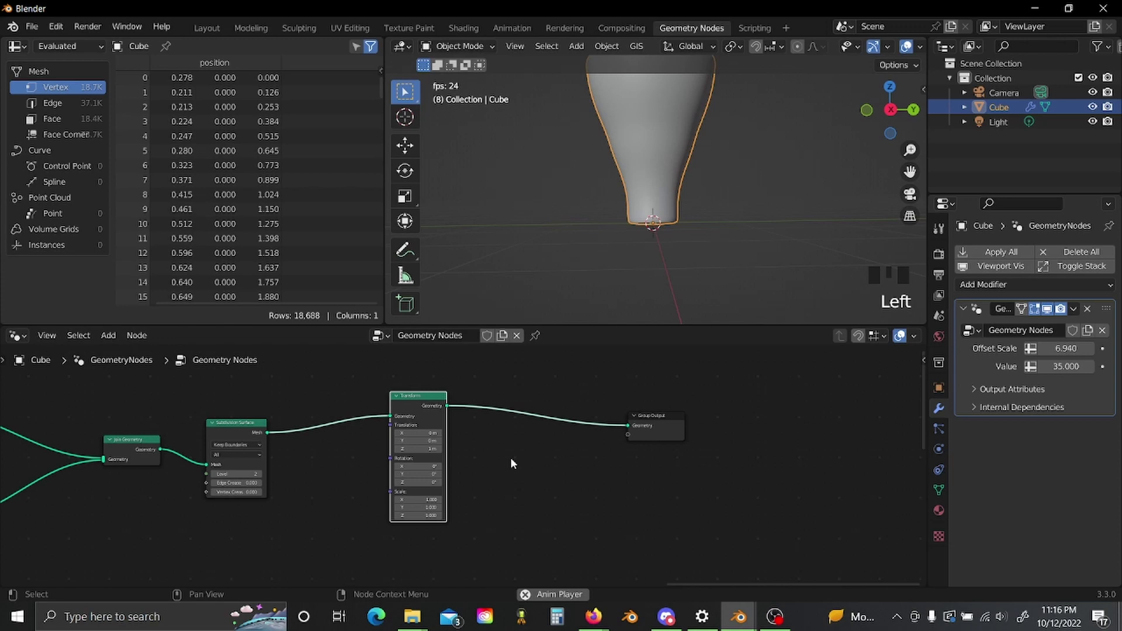
Drop the Transform node onto the link into Group Output and check the vase in the viewport.
scroll(down, 3)
drag(683, 204, 576, 429)
scroll(down, 3)
middle_click(391, 494)
scroll(up, 3)
scroll(up, 3)
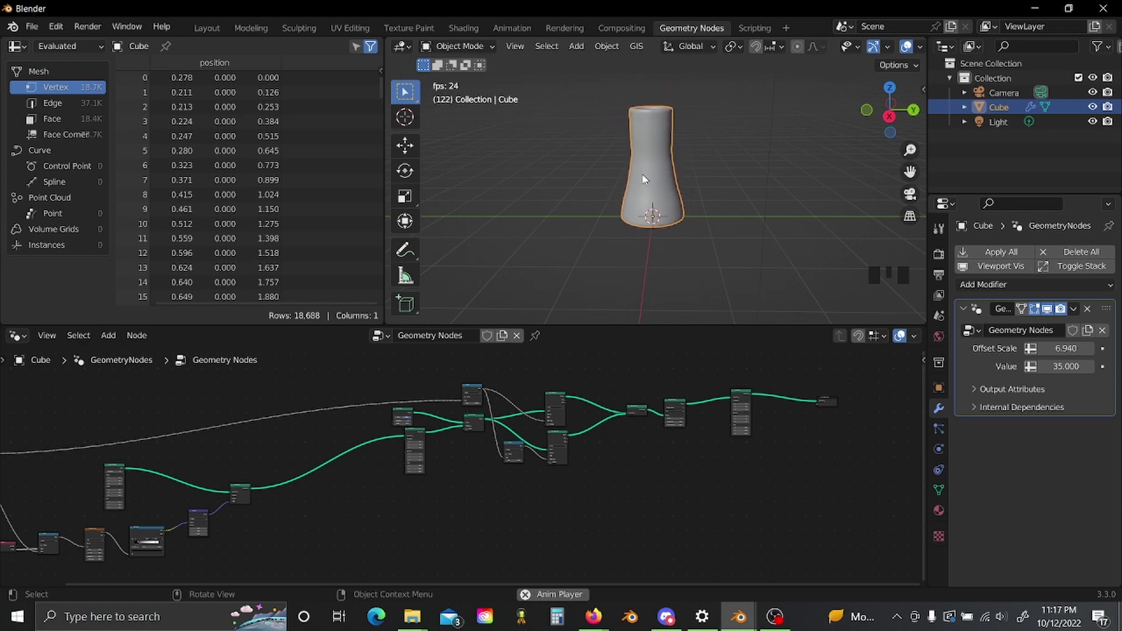
scroll(up, 3)
Add Math Multiply (3.142) and Subtract nodes to the tree.
key(shift+a)
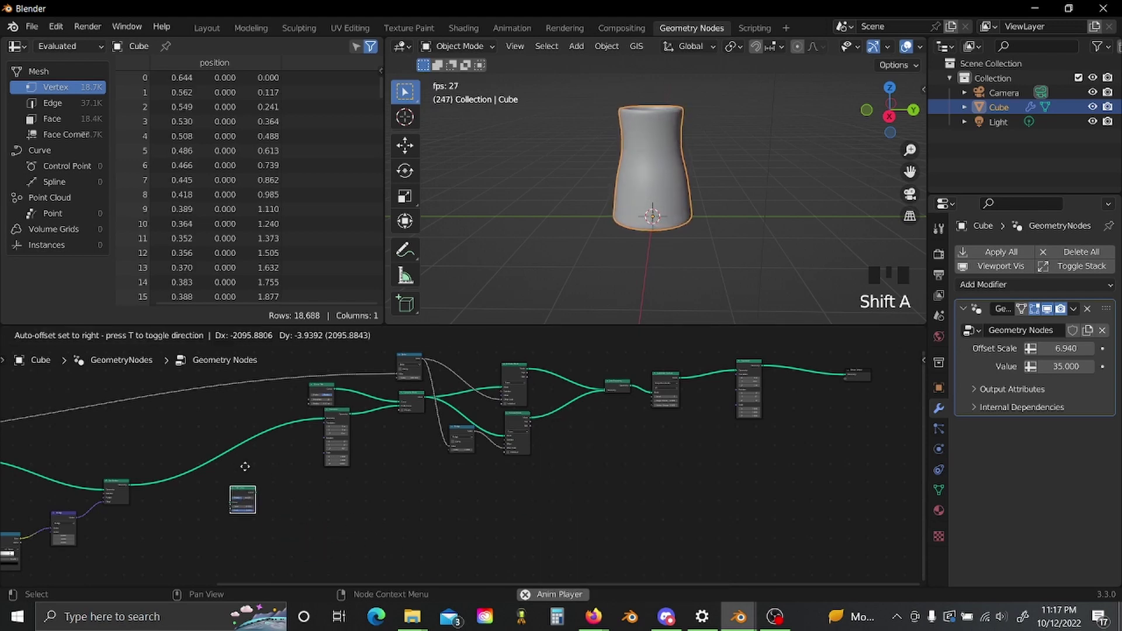
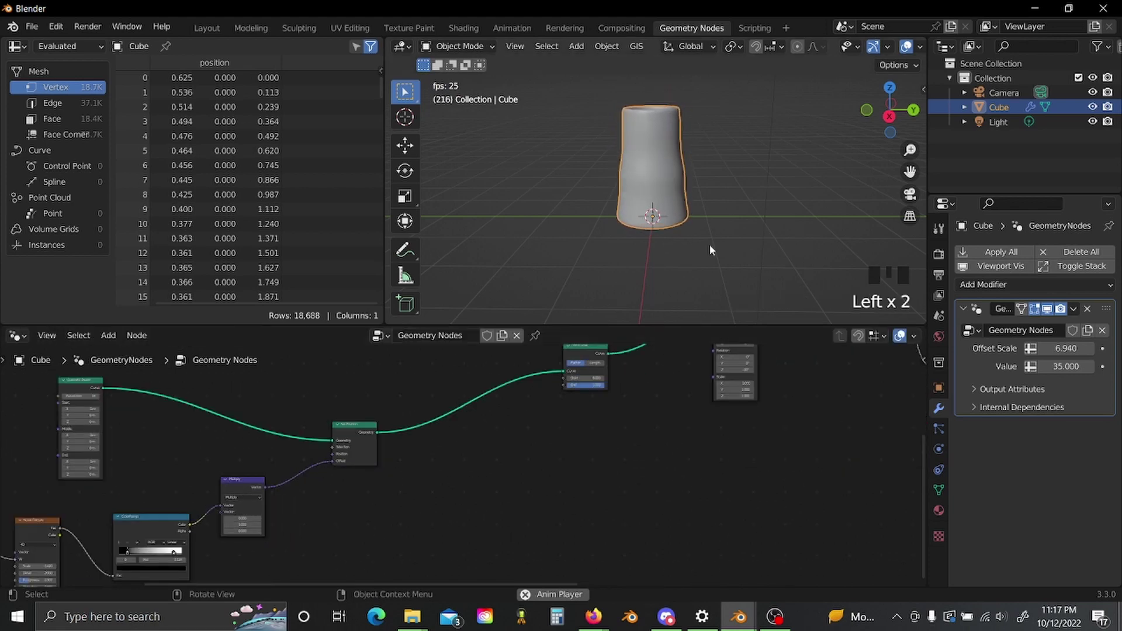
click(479, 478)
key(shift+a)
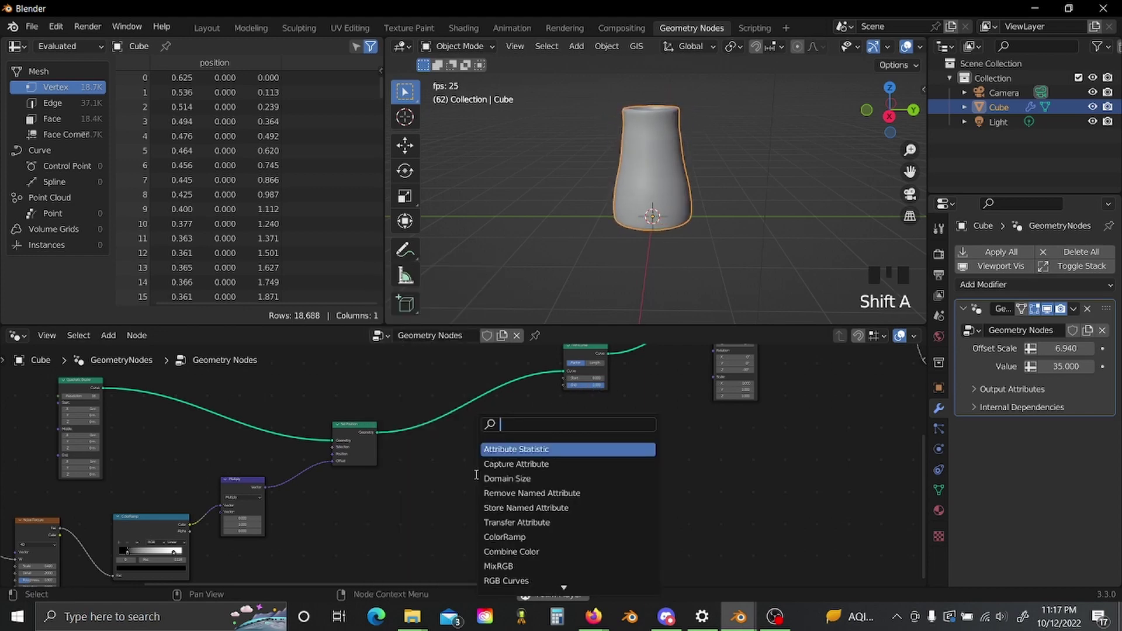
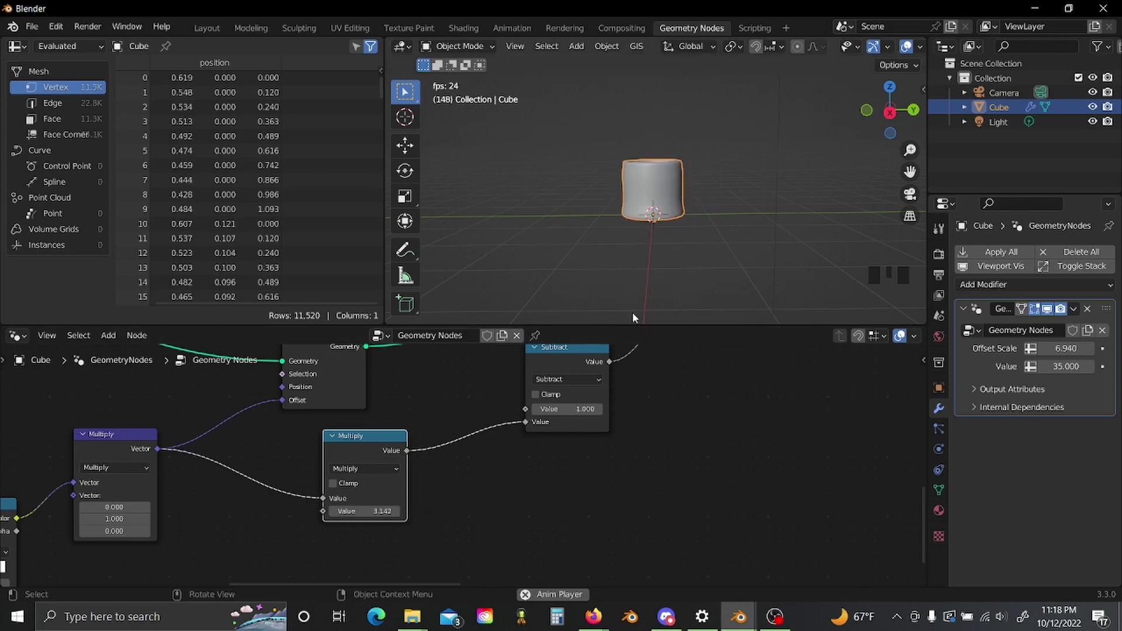
Add Trim Curve and a Resample Curve in Length mode at 0.1 m before the Transform node.
scroll(down, 3)
scroll(up, 3)
middle_click(571, 443)
click(551, 463)
key(shift+a)
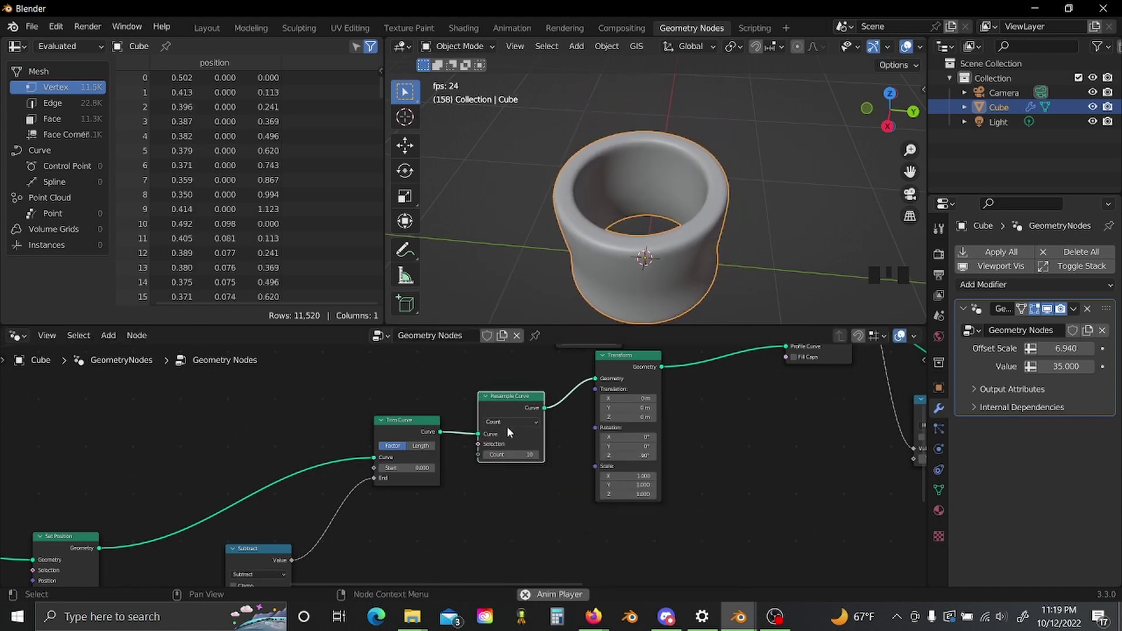
drag(515, 426, 560, 430)
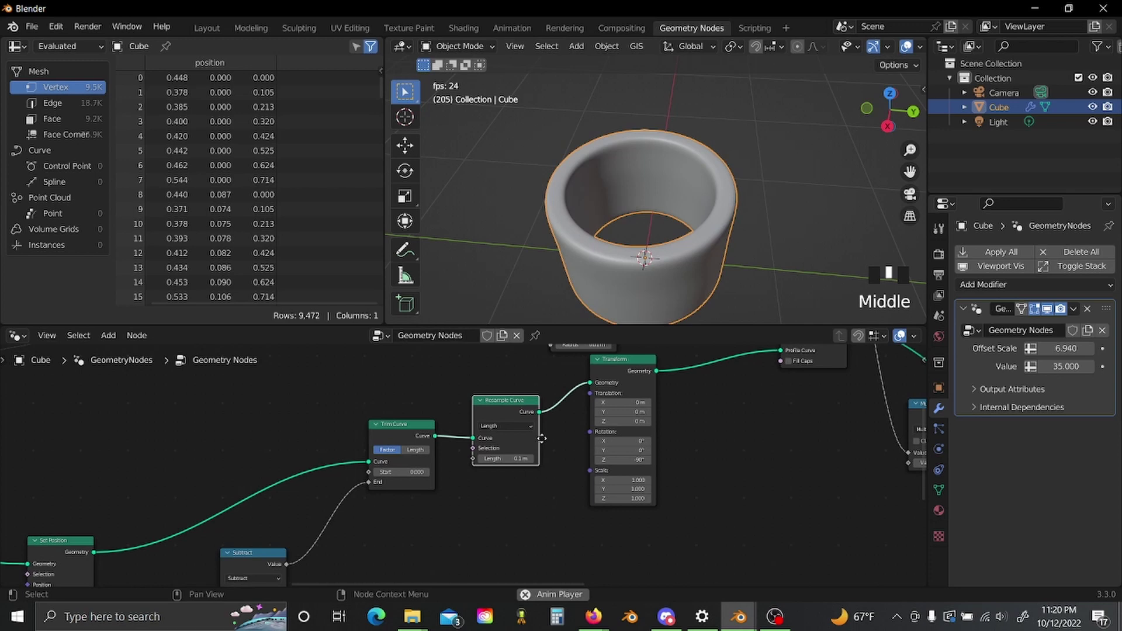
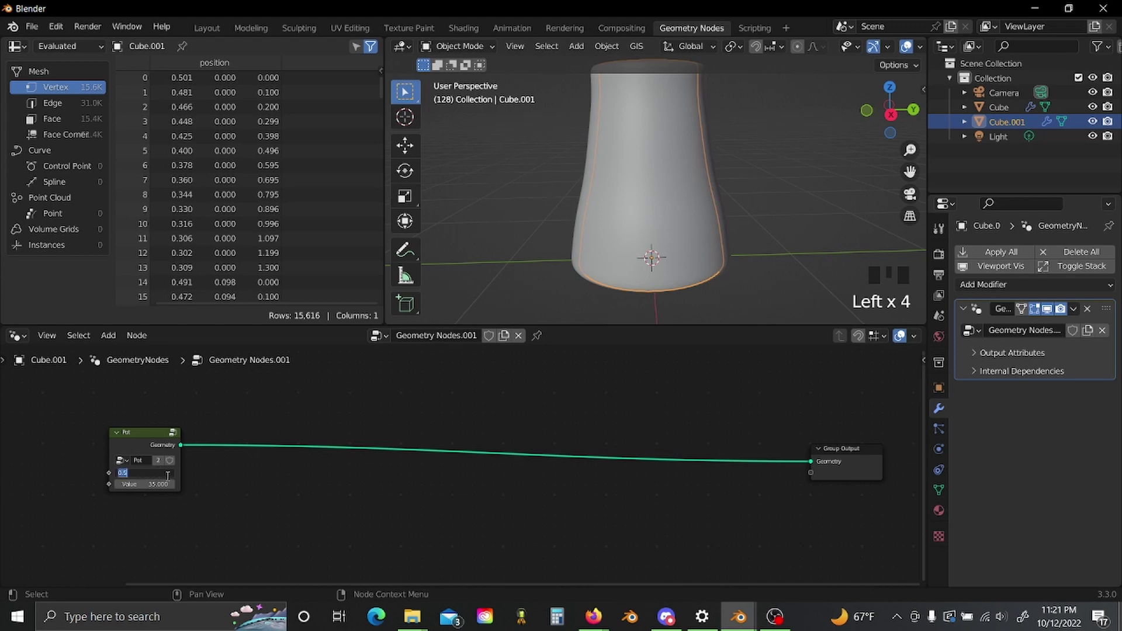
Enter the Pot node group on Cube.001 to edit its outputs.
click(227, 491)
double_click(901, 130)
scroll(down, 3)
drag(661, 205, 617, 482)
key(ctrl+z)
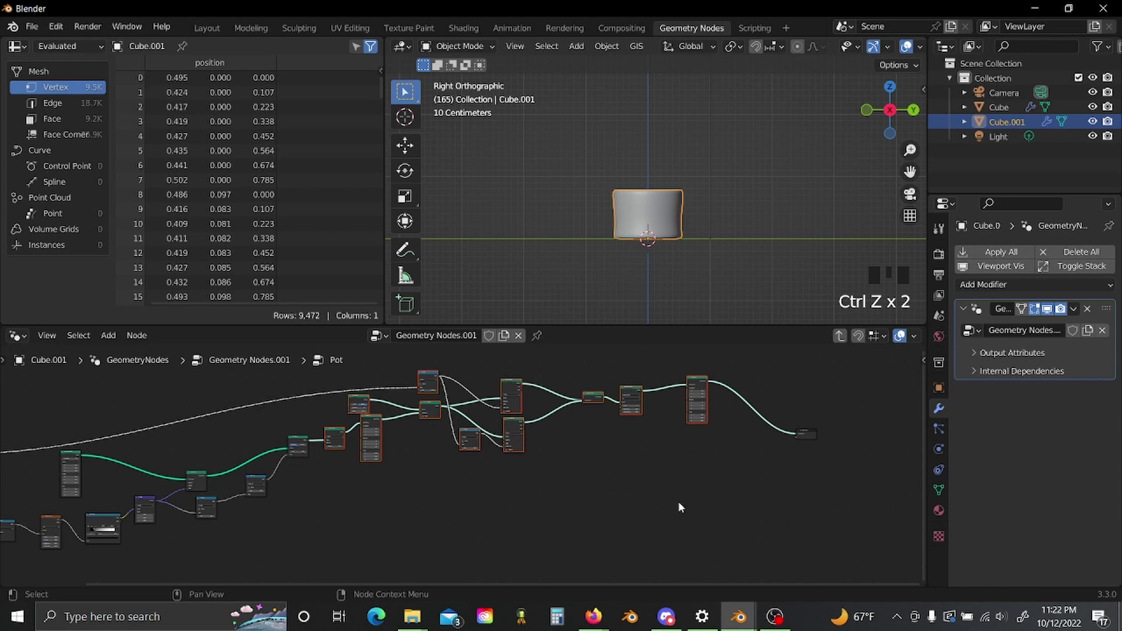
Link the Transform output to Group Output's empty socket as a second Geometry output.
key(ctrl+shift+d)
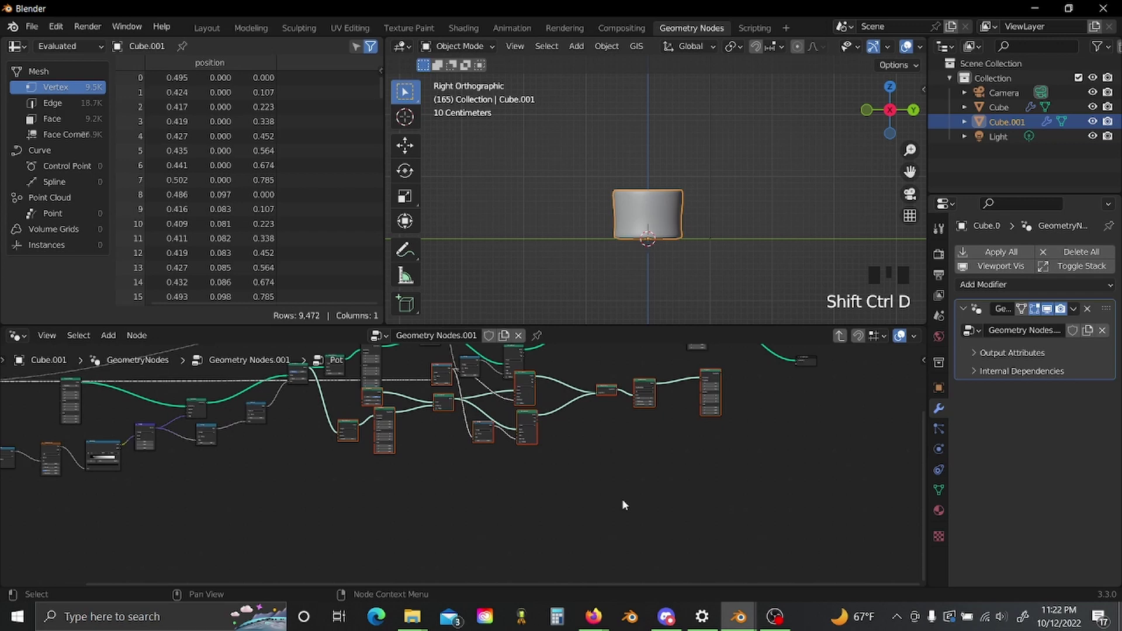
key(ctrl+z)
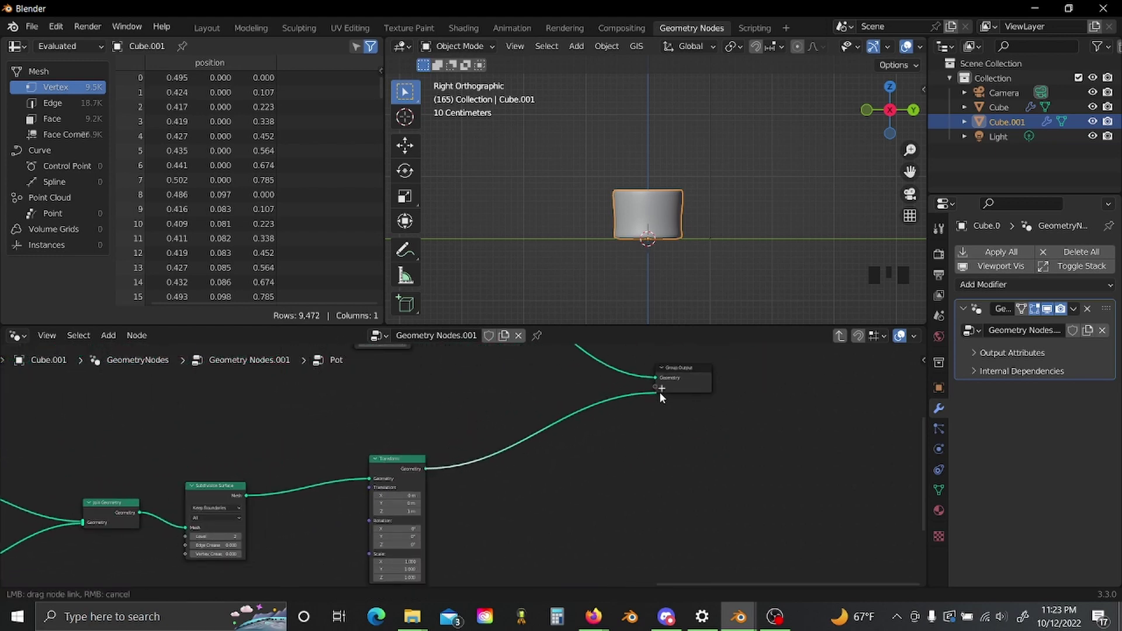
click(663, 390)
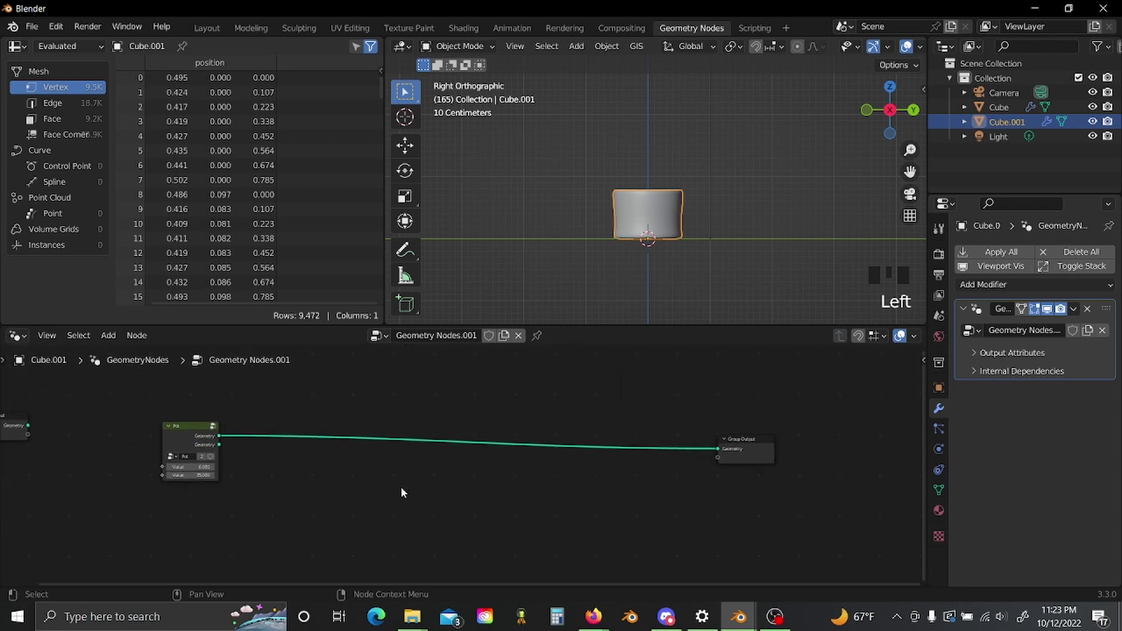
Add a Raycast targeting the Pot's second output and a 10-point Mesh Line offset 1 m in Z.
key(x)
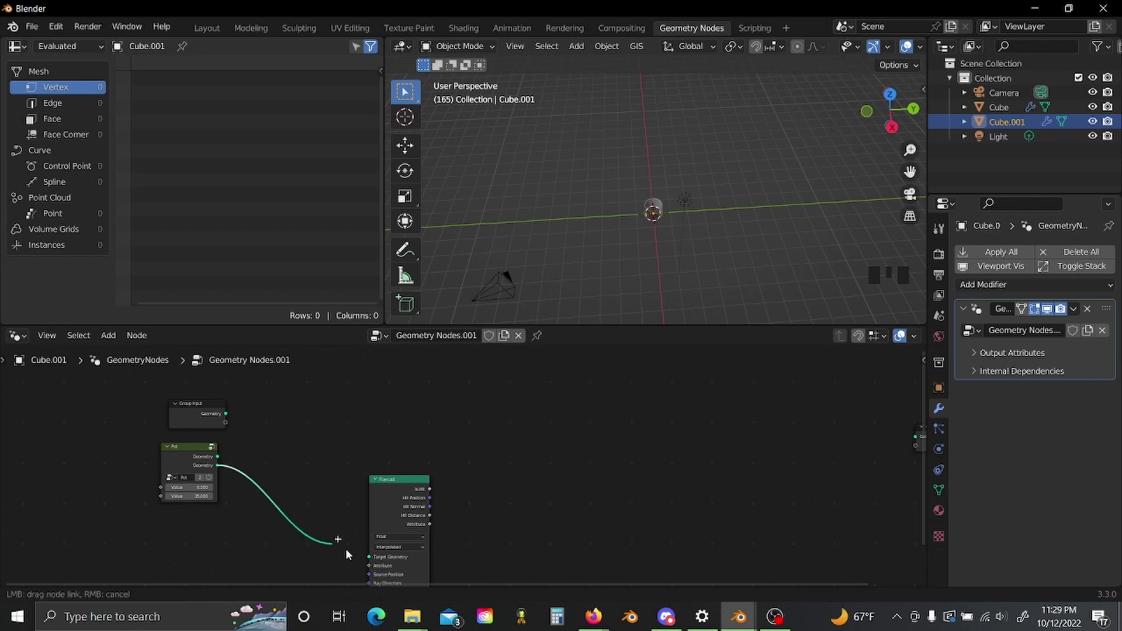
click(393, 548)
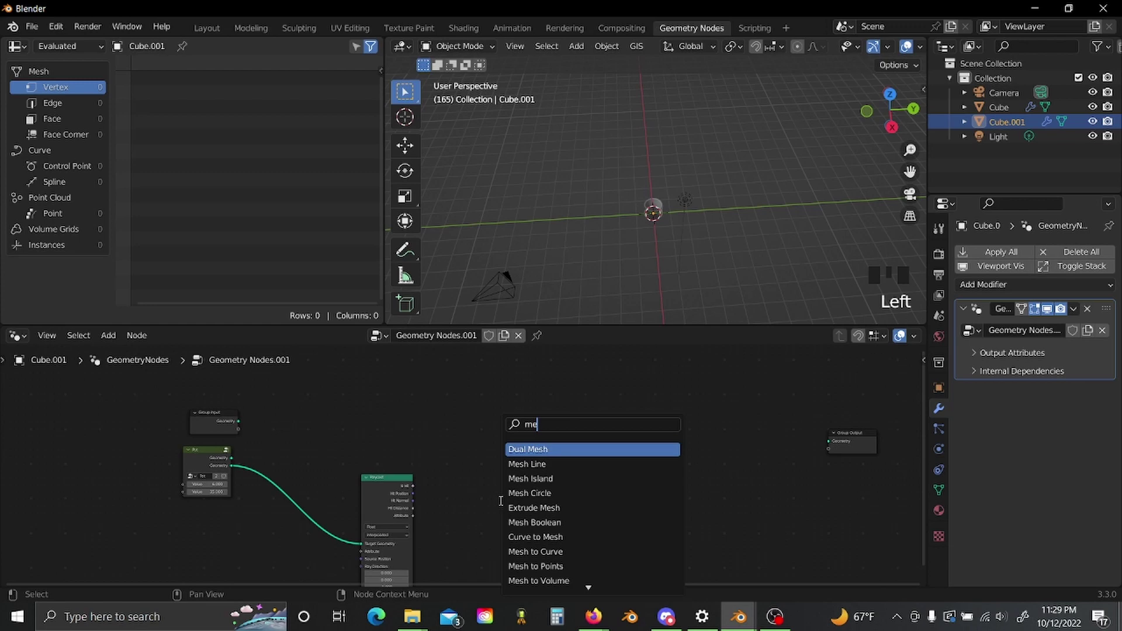
key(shift+a)
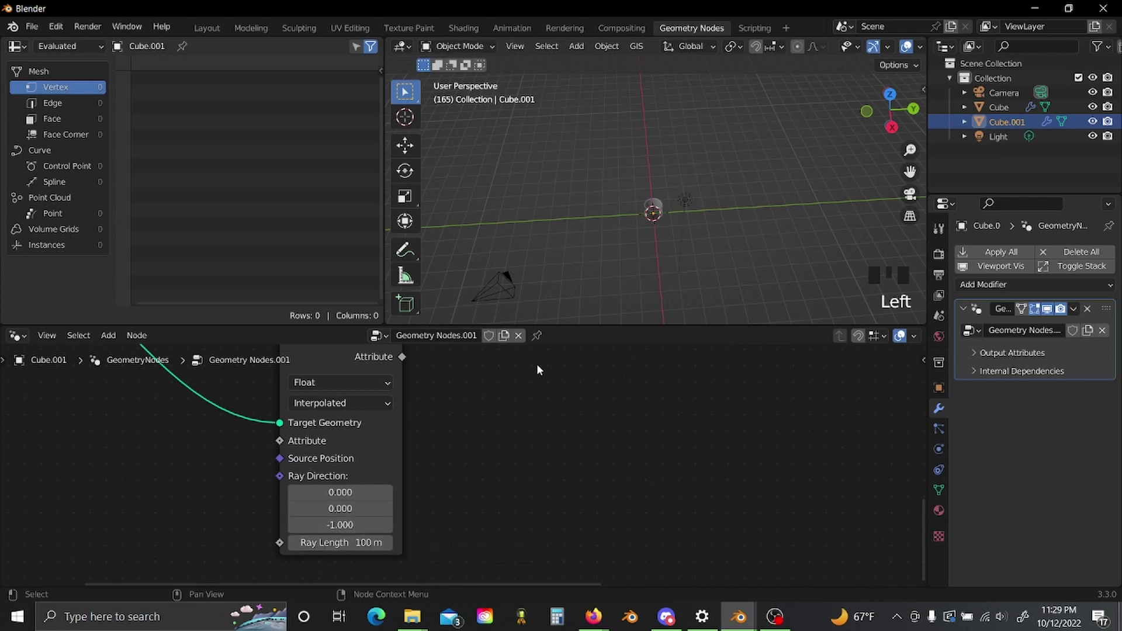
Feed the Raycast Hit Position into Set Position to place the line's points.
scroll(up, 3)
scroll(up, 3)
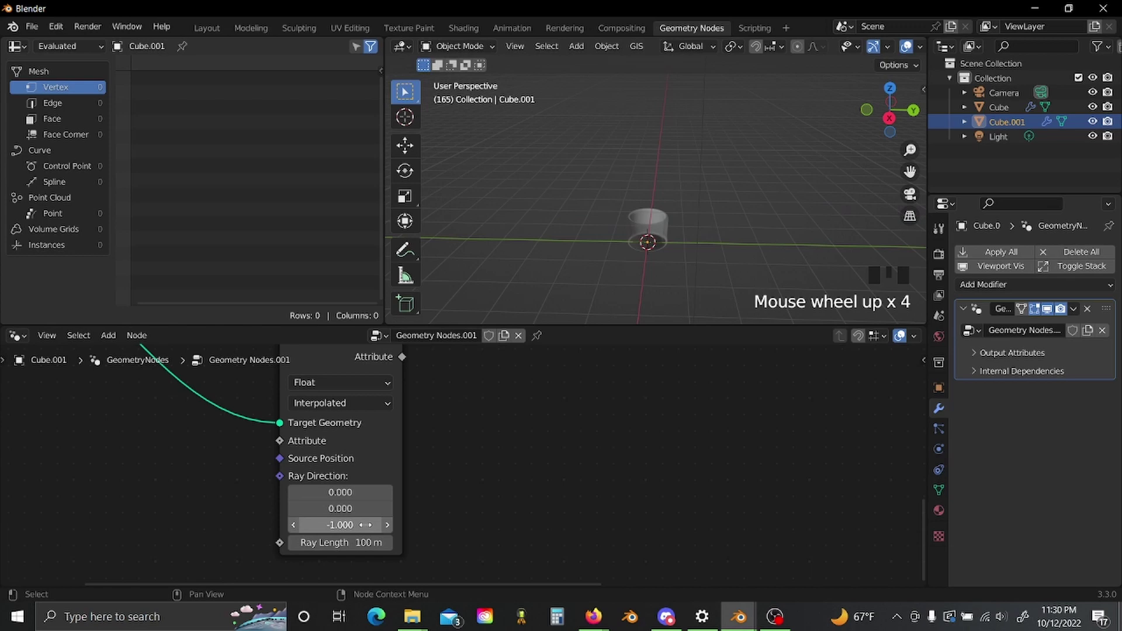
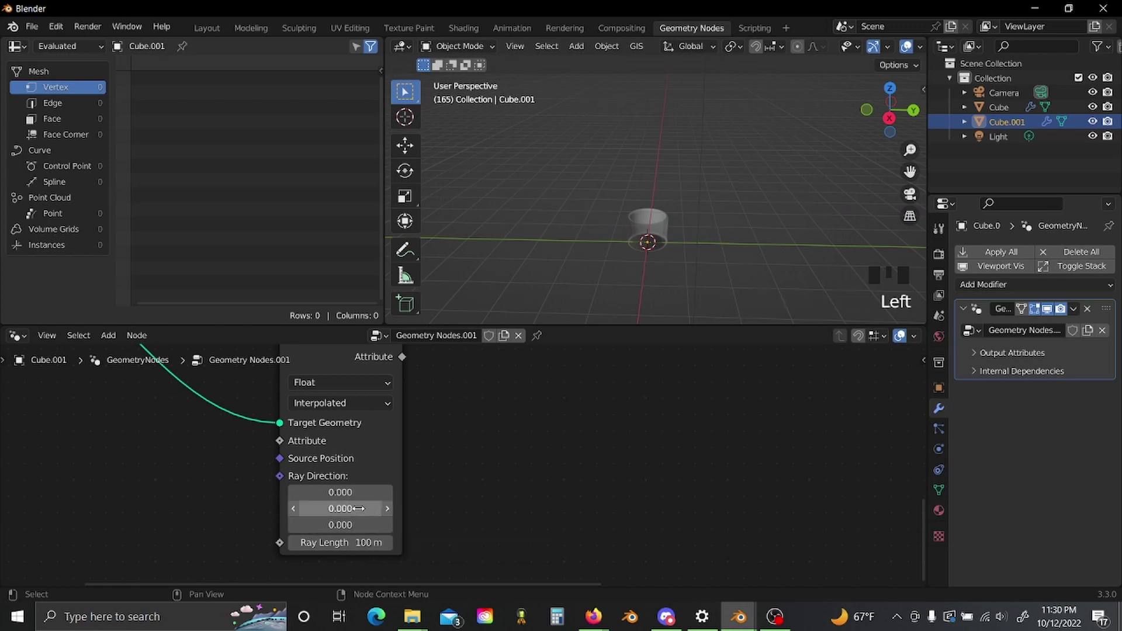
drag(475, 503, 520, 441)
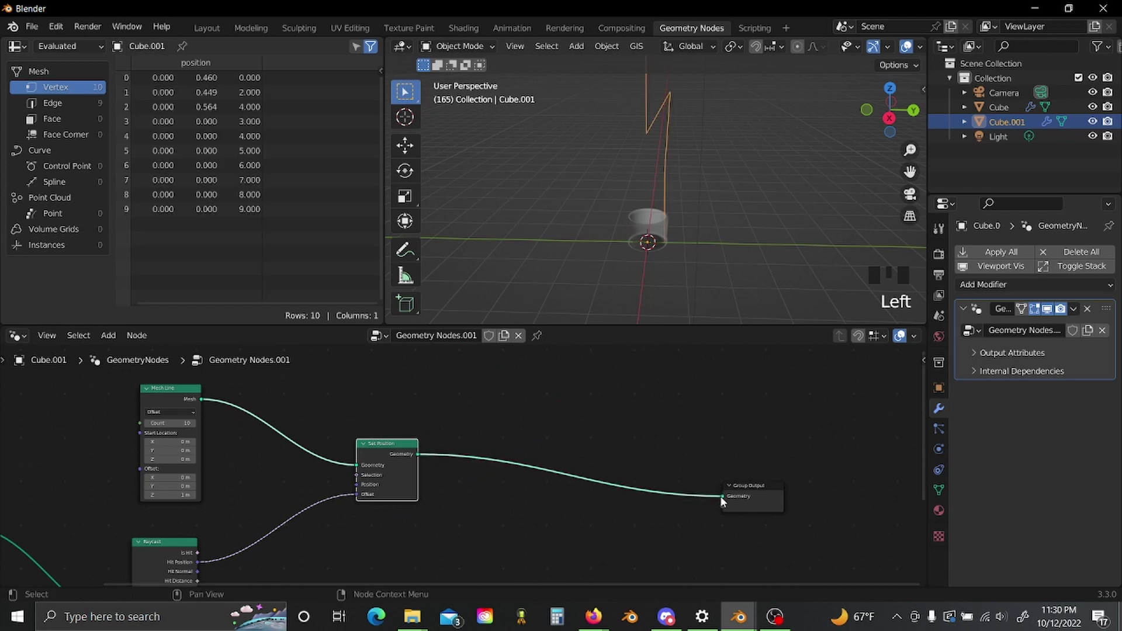
Insert a vector Add node ahead of the Set Position offset.
scroll(down, 3)
drag(699, 232, 694, 207)
scroll(down, 3)
scroll(up, 3)
scroll(down, 3)
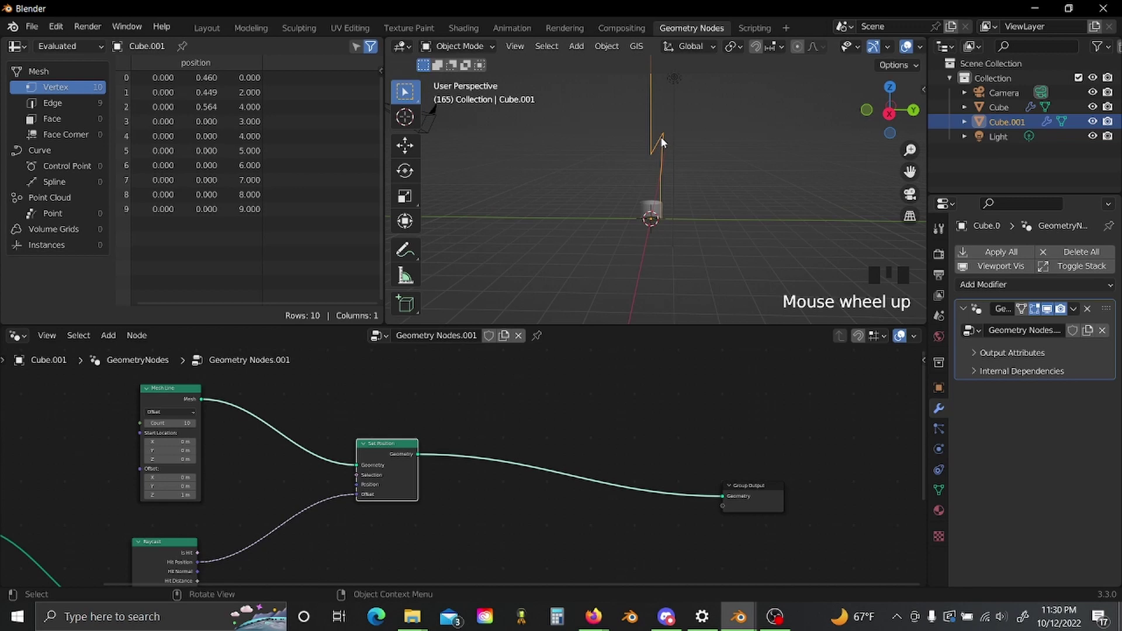
key(shift+a)
key(shift+a)
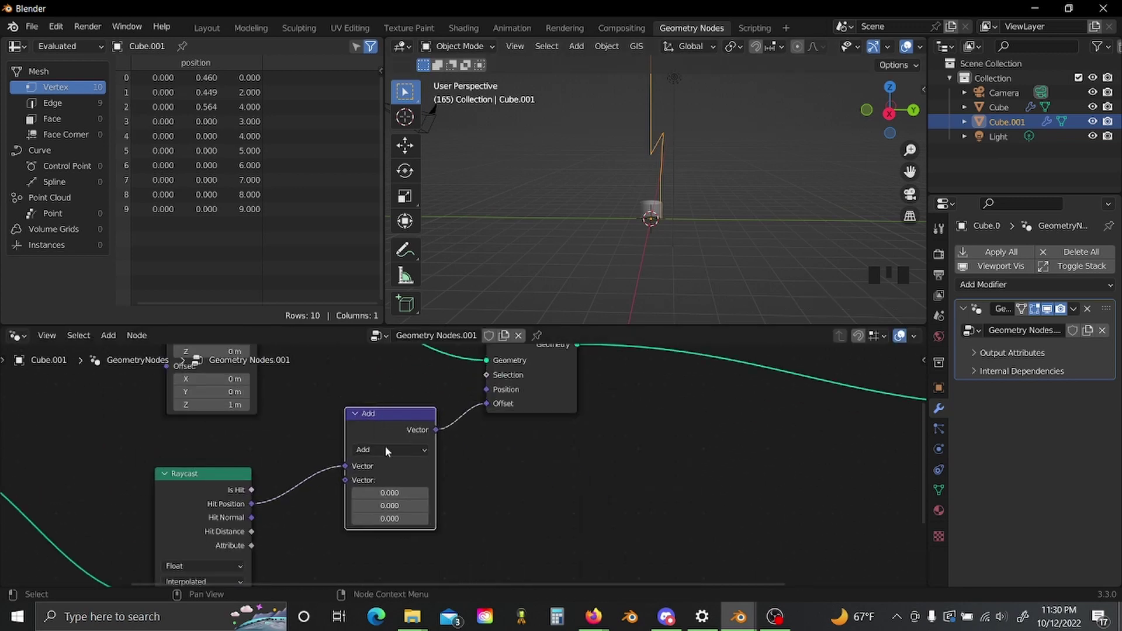
drag(401, 451, 488, 495)
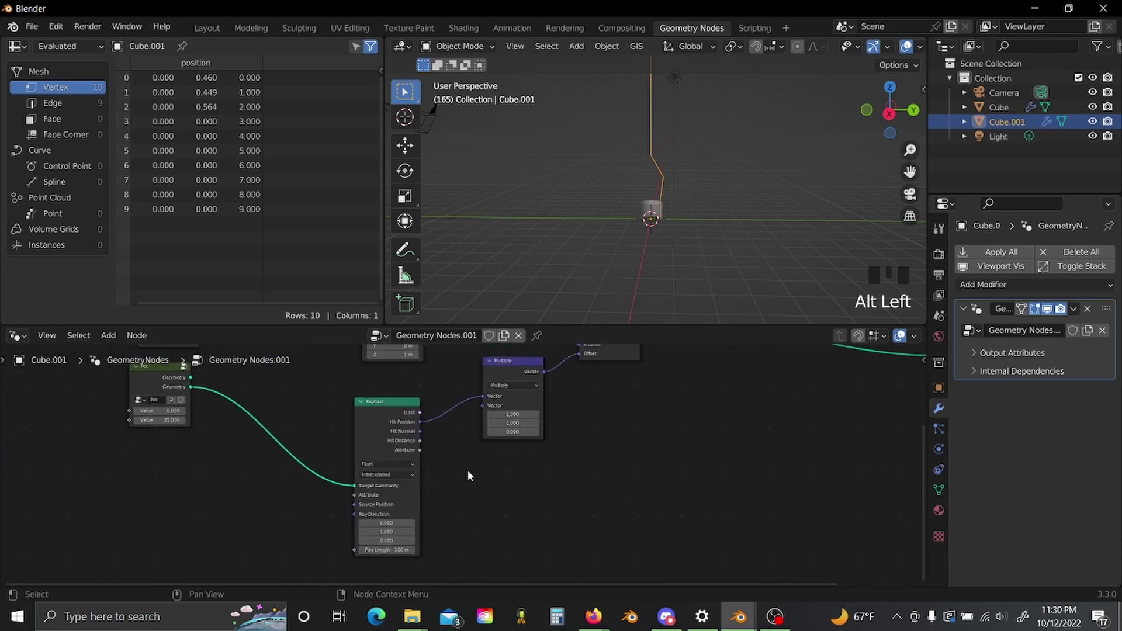
Switch Mesh Line to End Points mode spanning Z 0 to 1 m with 10 points.
click(653, 397)
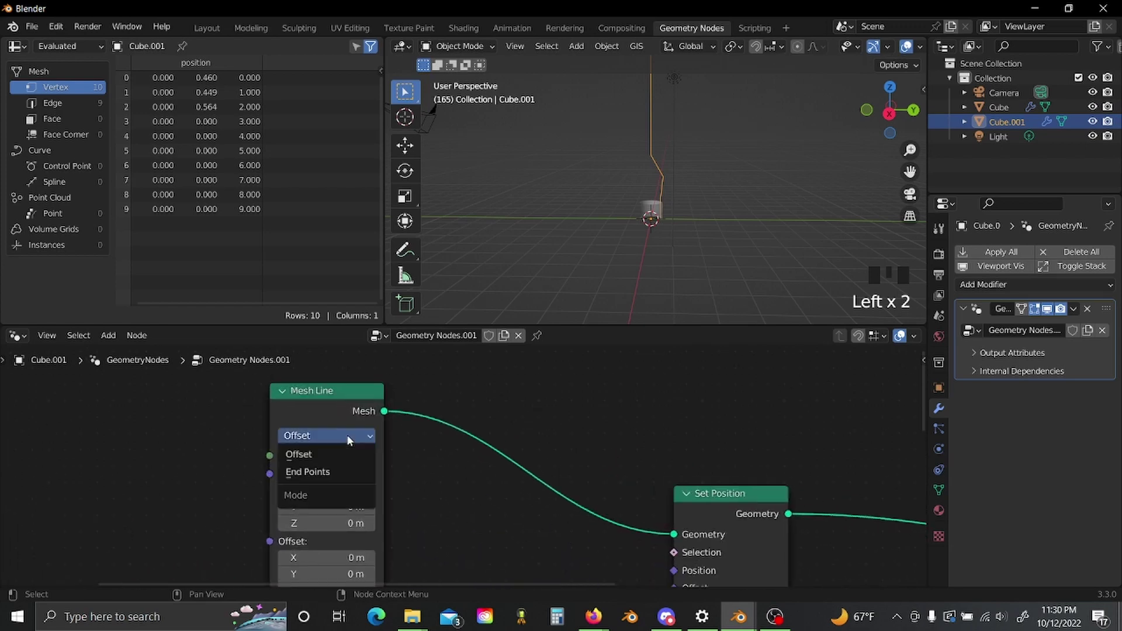
drag(350, 471, 631, 258)
drag(631, 258, 695, 269)
scroll(up, 3)
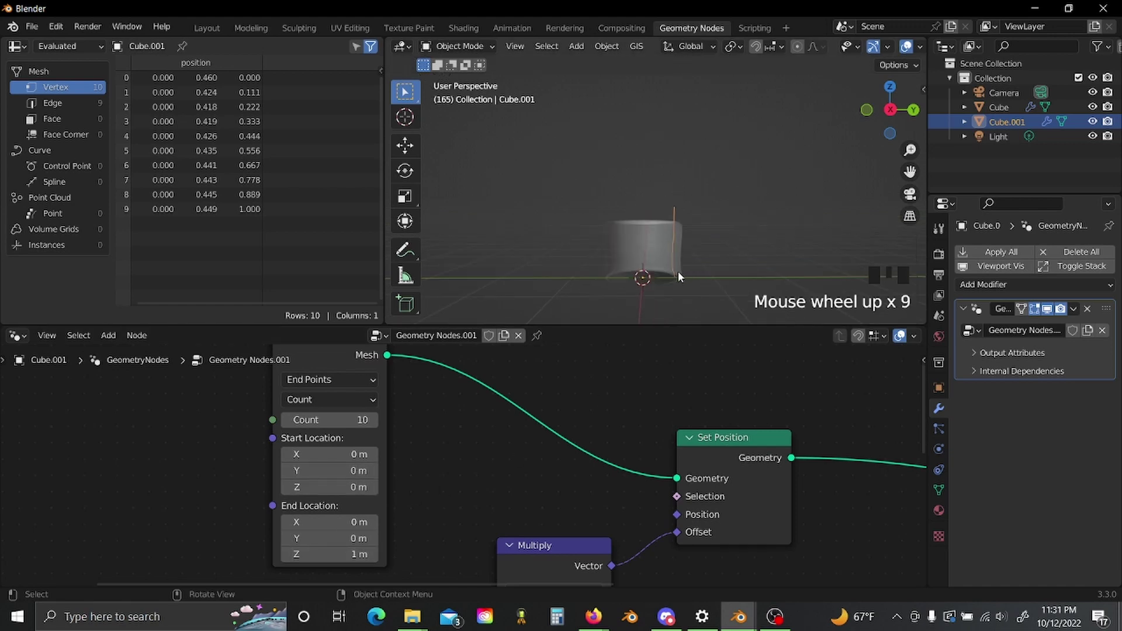
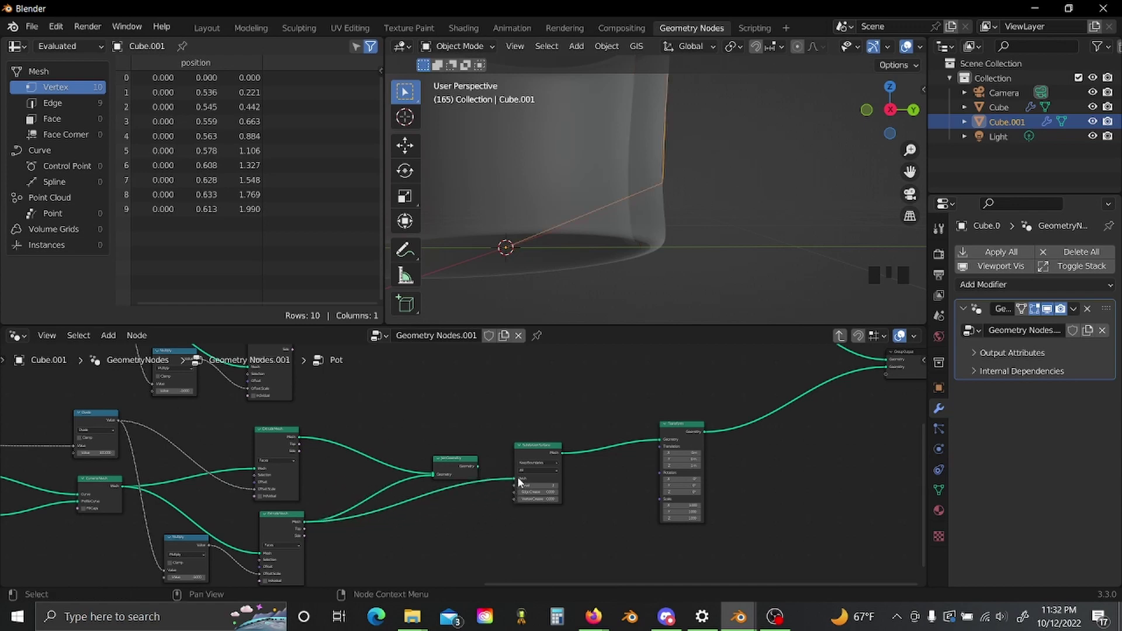
Raise the Mesh Line point count to 68.
scroll(down, 3)
drag(686, 159, 684, 189)
scroll(up, 3)
scroll(up, 3)
scroll(up, 3)
scroll(up, 3)
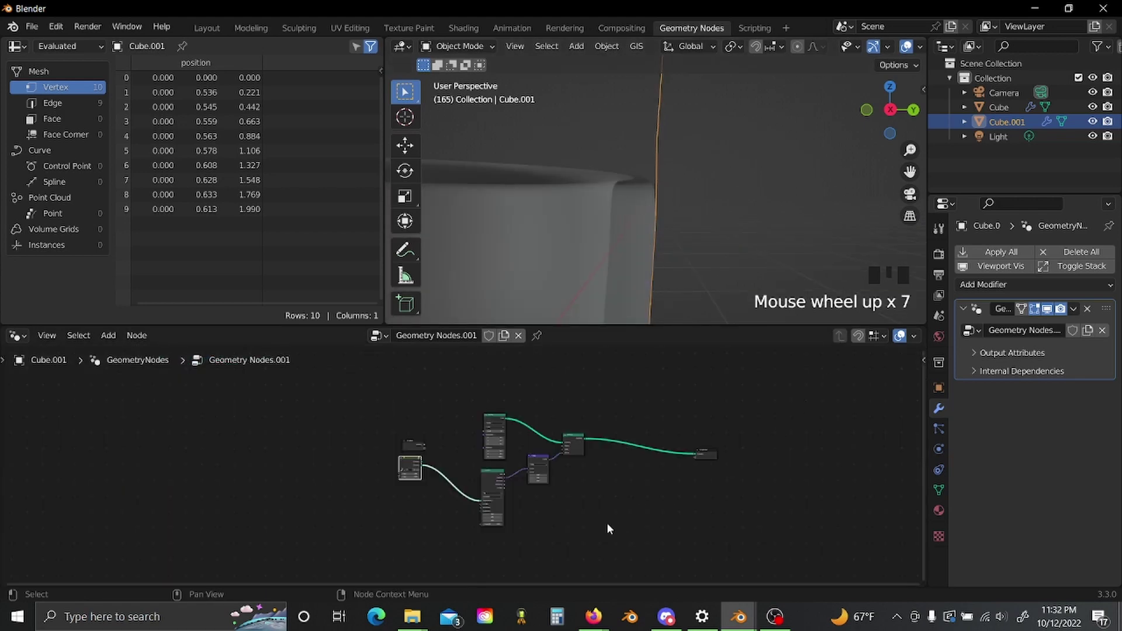
scroll(down, 3)
scroll(down, 3)
scroll(down, 3)
scroll(down, 3)
drag(581, 264, 606, 270)
Set the Mesh Line start Z to 0.001 m so the first point sits just above ground.
scroll(up, 3)
drag(576, 289, 523, 493)
key(0)
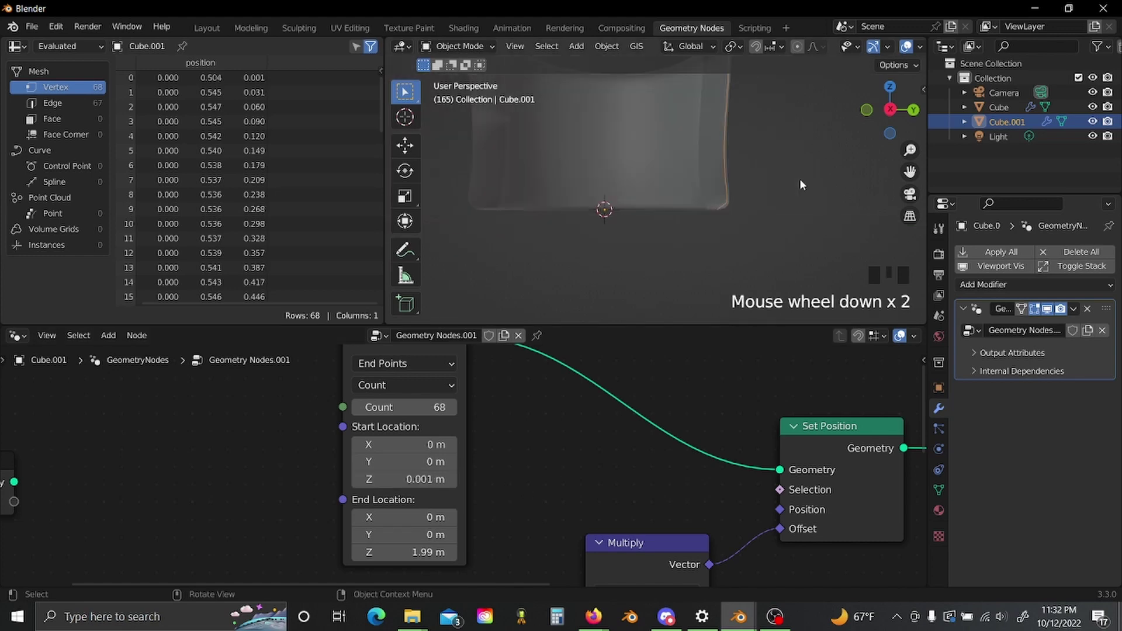
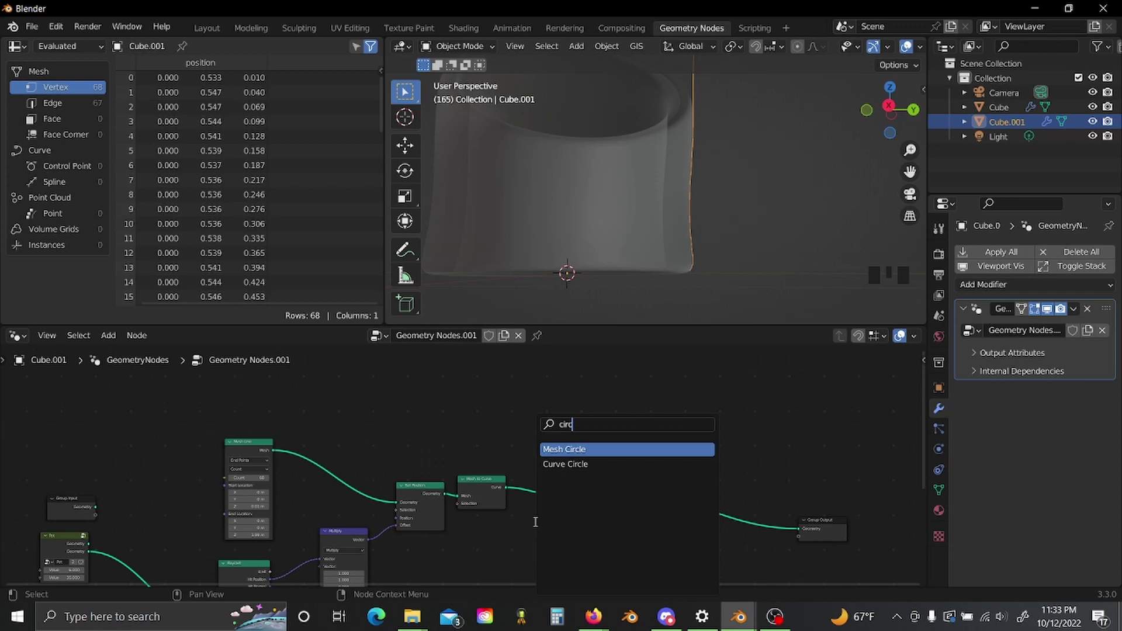
Sweep a small Curve Circle along the profile with Curve to Mesh to form a thin tube.
key(shift+a)
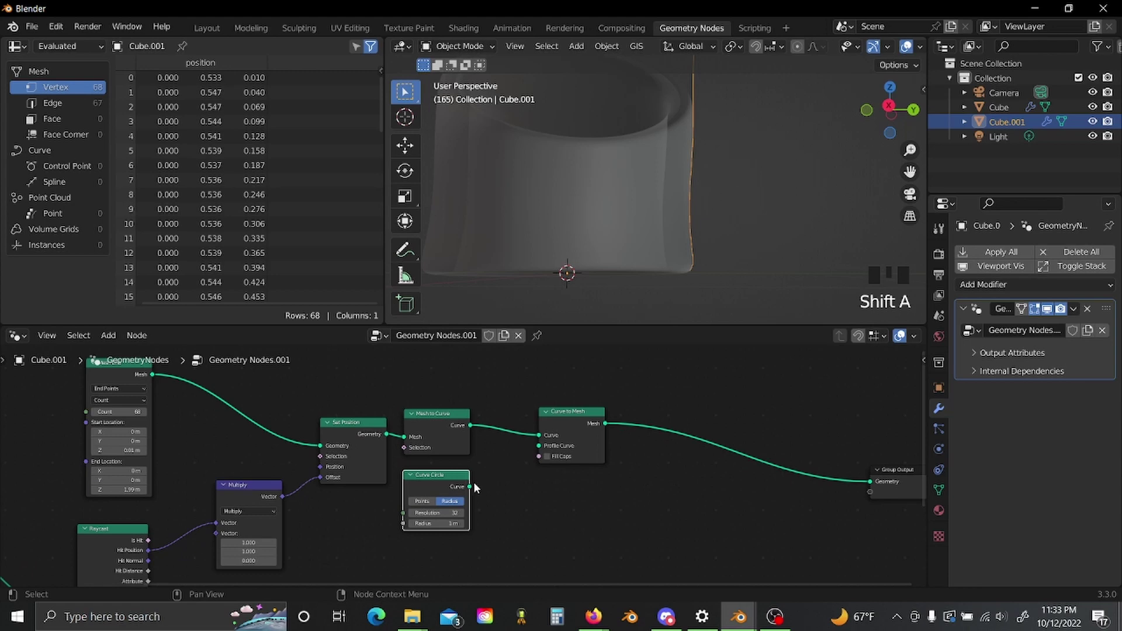
click(543, 448)
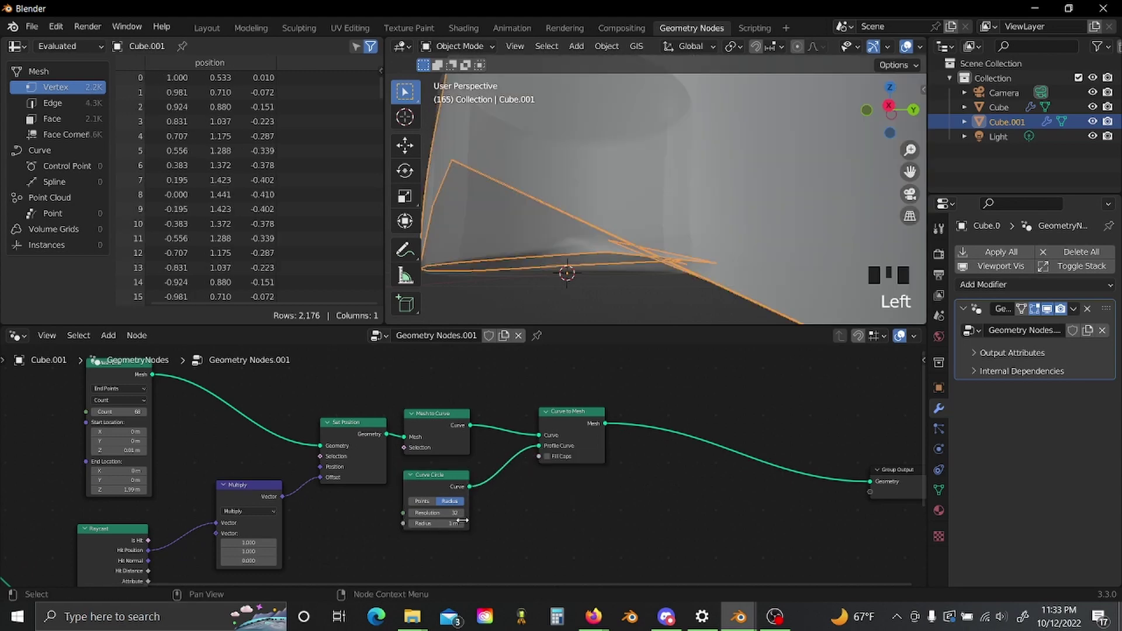
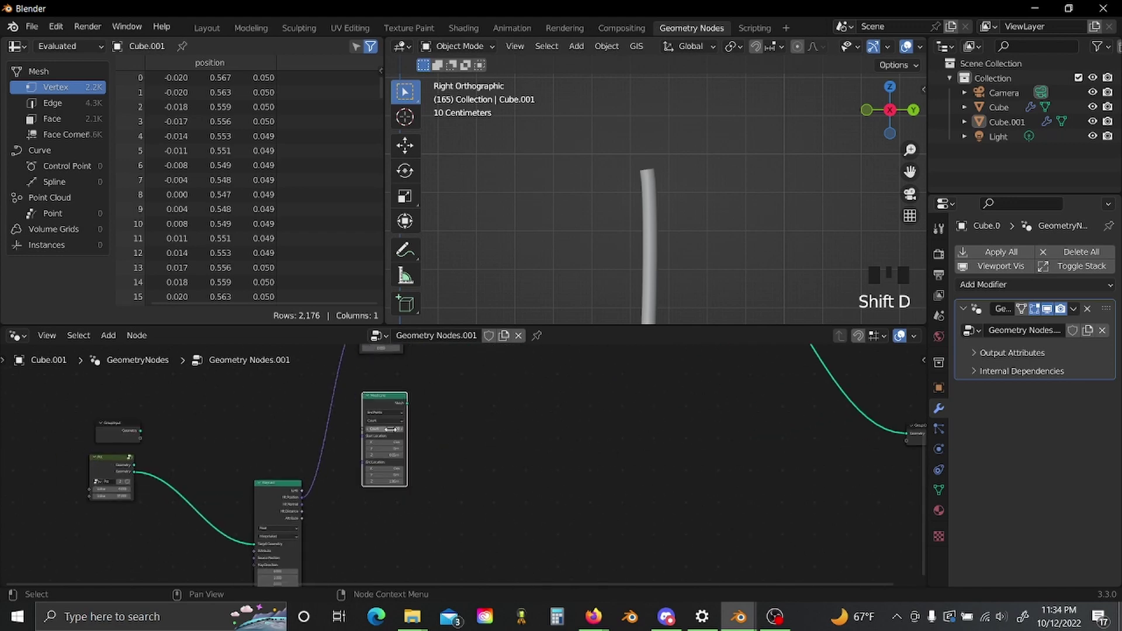
drag(441, 438, 688, 197)
scroll(down, 3)
Add an Instance on Points node fed by the Set Position line's points.
drag(682, 239, 463, 392)
key(ctrl+shift+d)
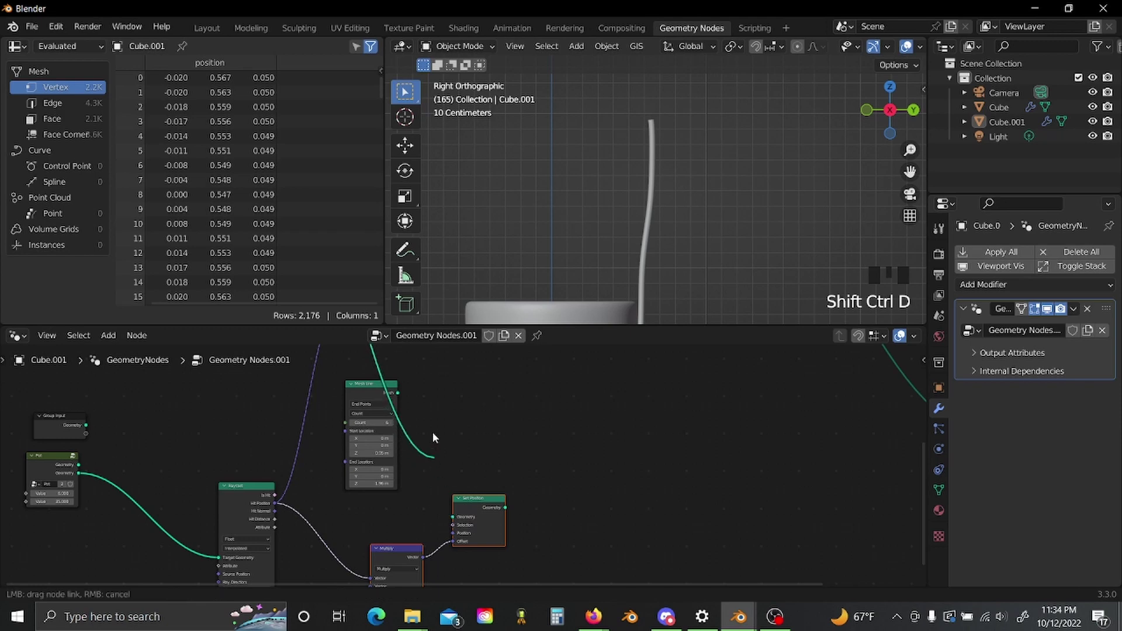
click(434, 396)
click(461, 521)
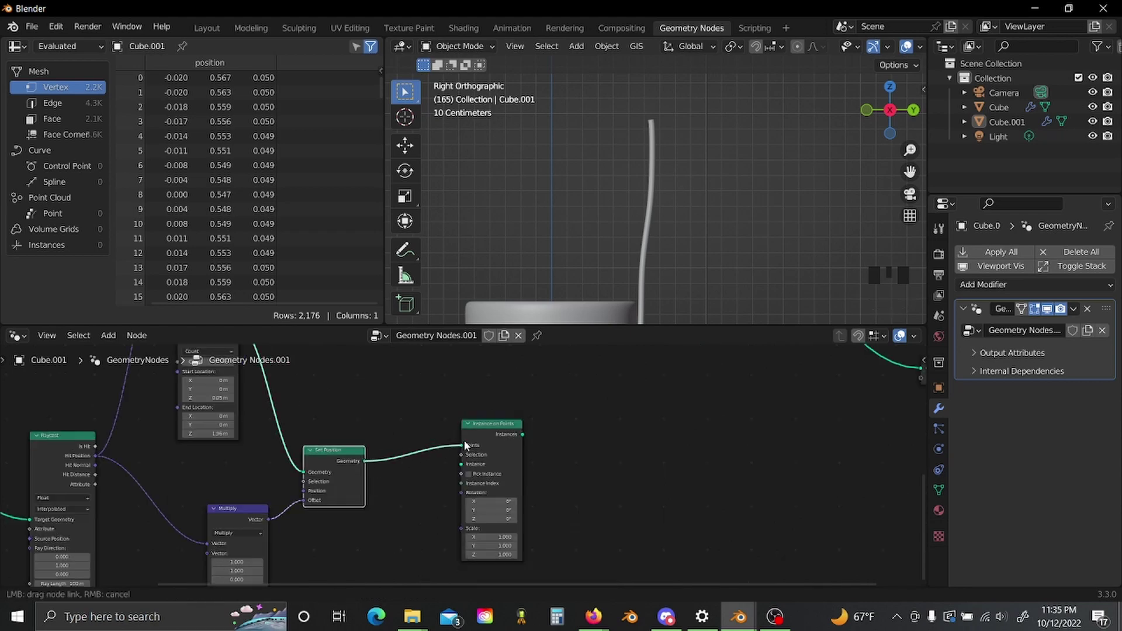
Build a 1 m rung tube: a 0.06 m Curve Circle swept along a Curve Line via Curve to Mesh.
click(468, 448)
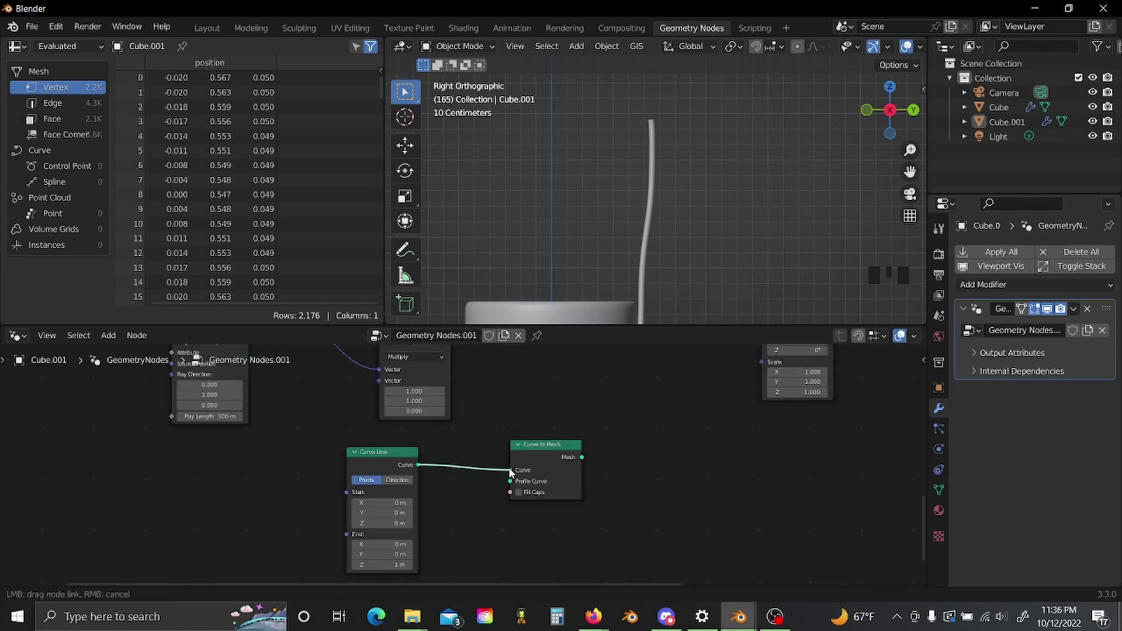
click(514, 471)
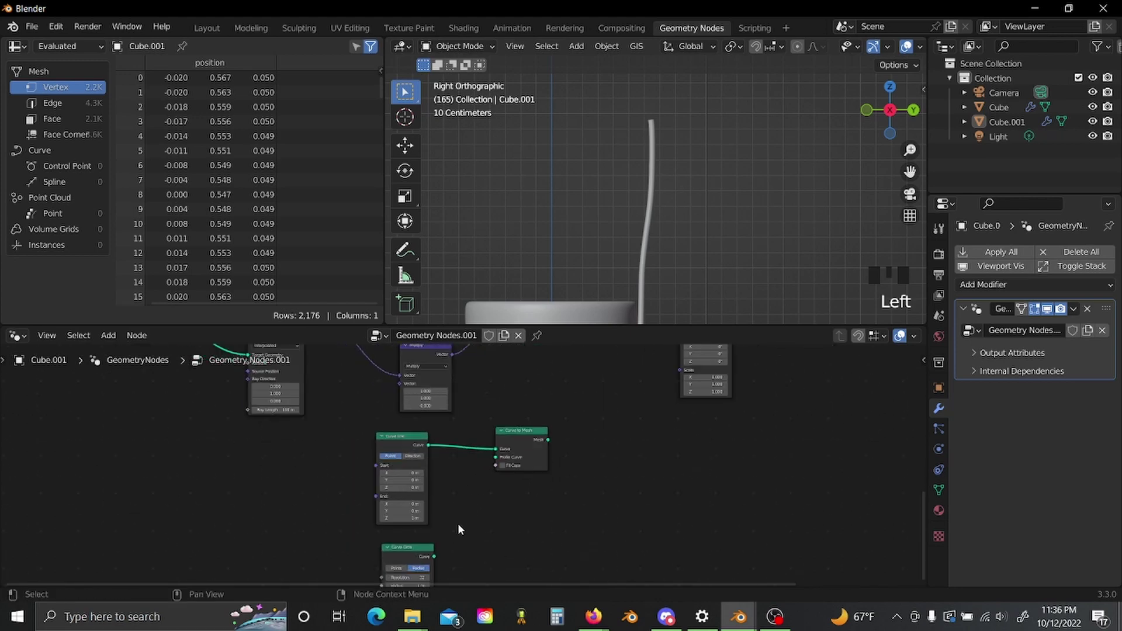
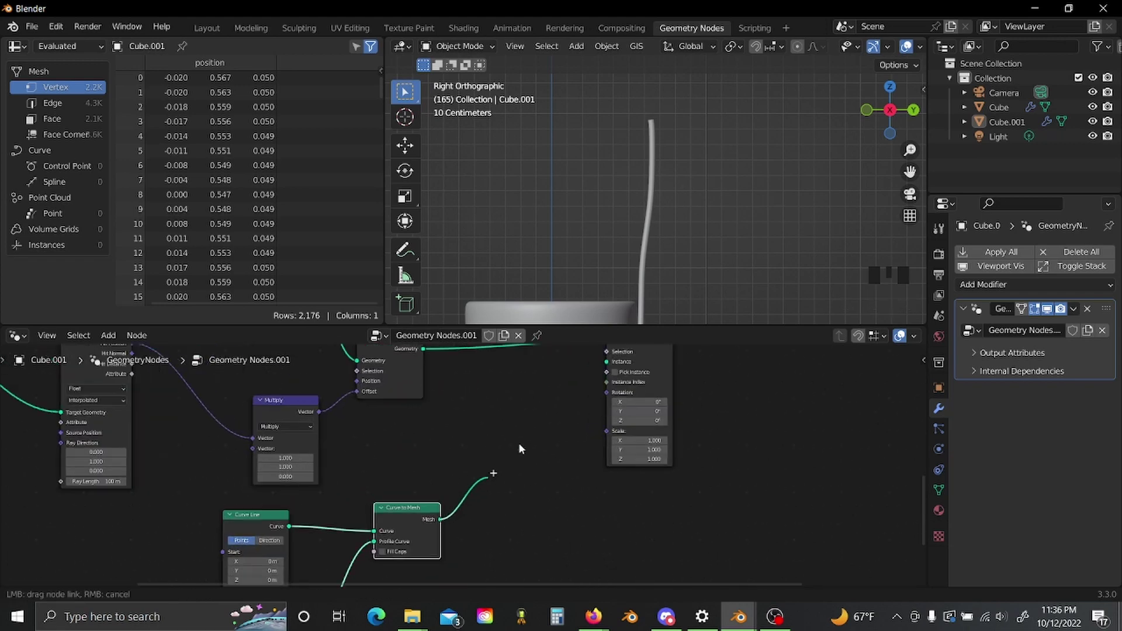
click(614, 423)
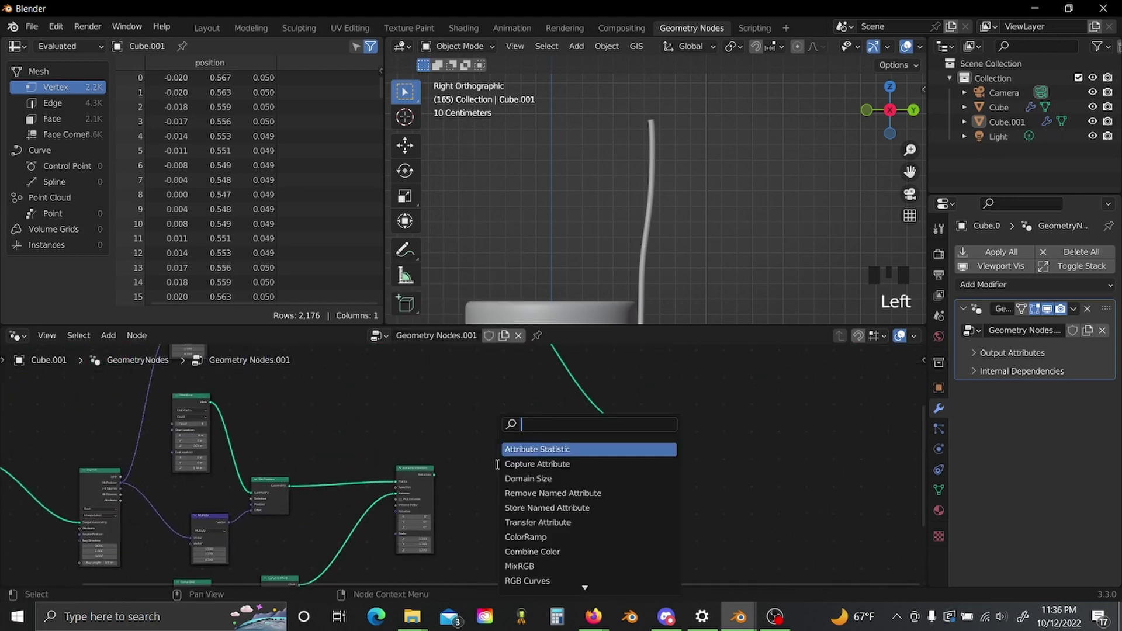
Instance the rungs with Rotation X -90° and a Transform shifting them 0.02 m in Y, joined with the rail.
key(shift+a)
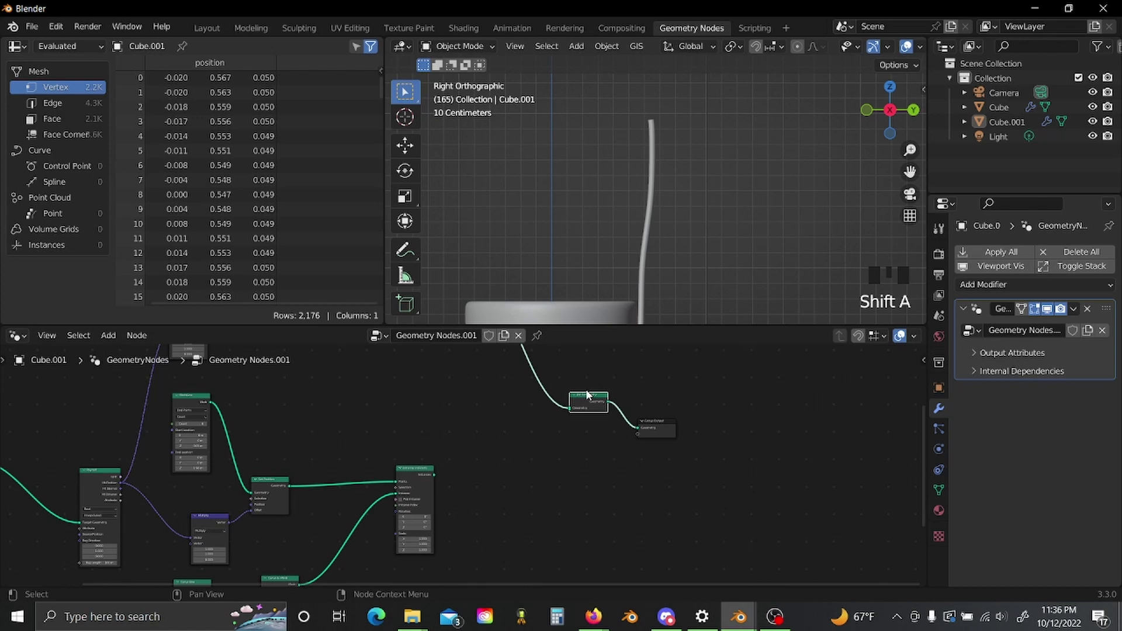
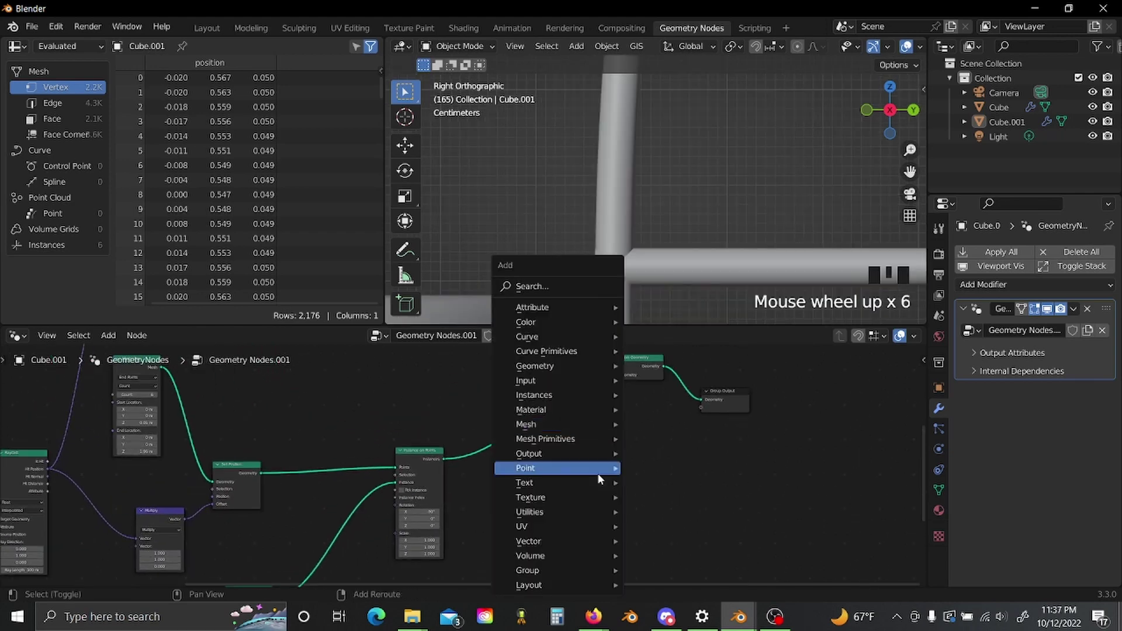
key(shift+a)
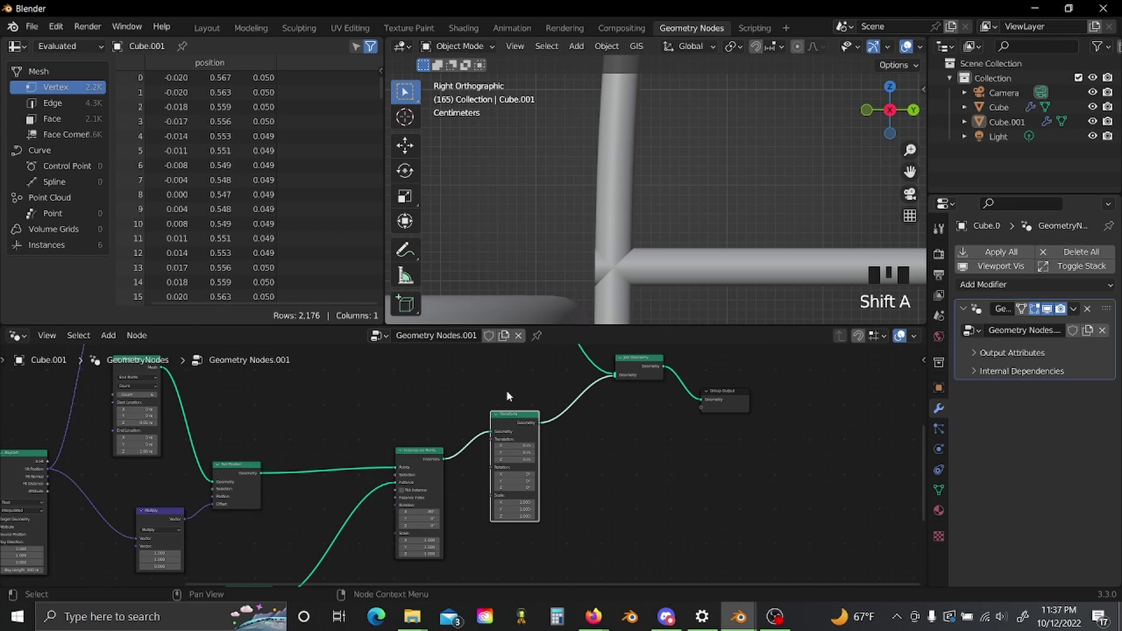
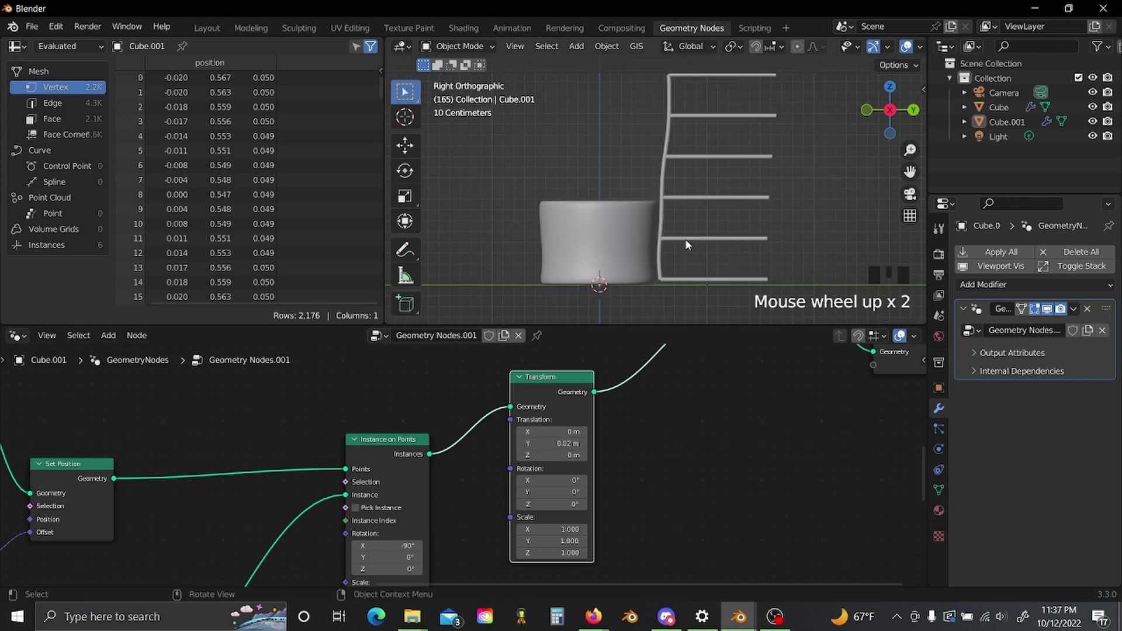
key(space)
scroll(up, 3)
drag(690, 251, 677, 222)
scroll(up, 3)
scroll(up, 3)
scroll(up, 3)
scroll(down, 3)
scroll(up, 3)
scroll(down, 3)
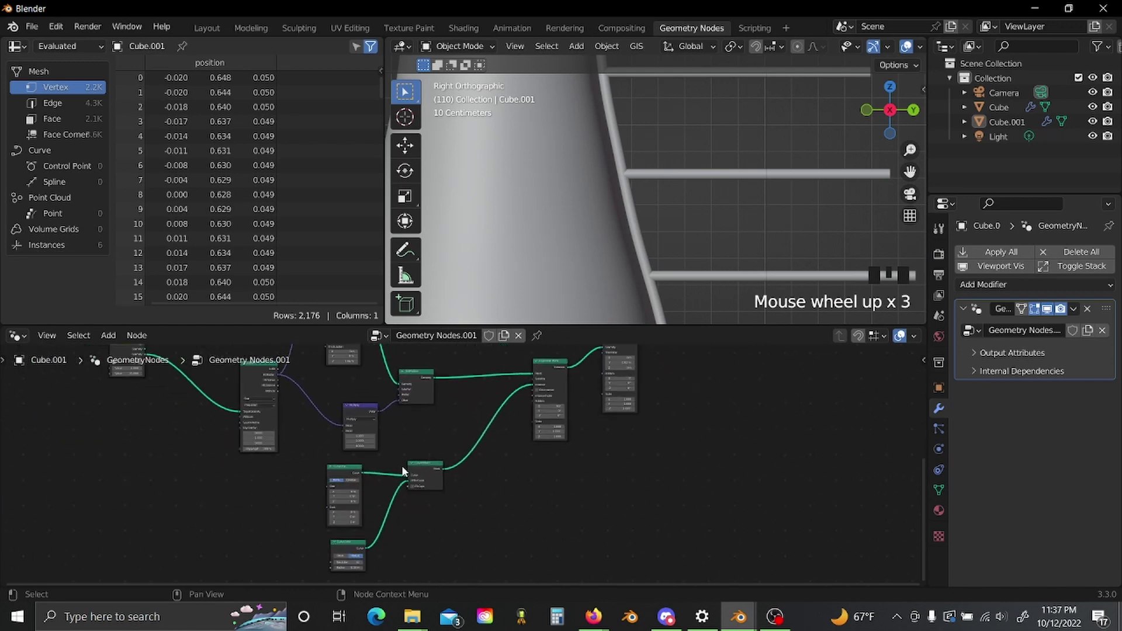
Add a 0.03 m UV Sphere and a Join Geometry node merging it with the rail.
scroll(up, 3)
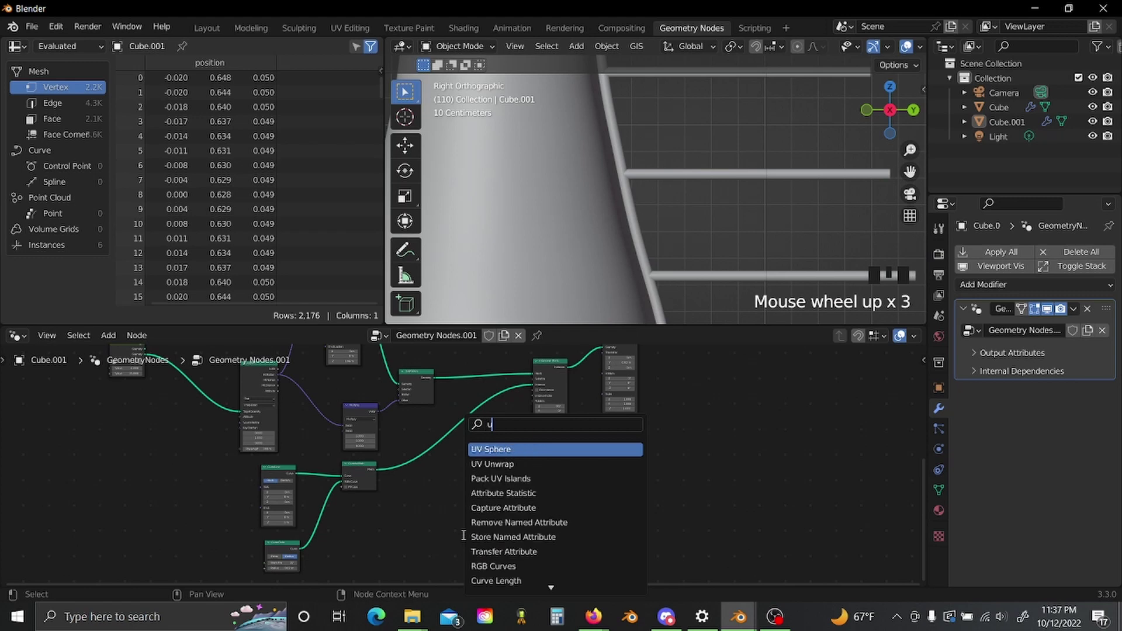
key(shift+a)
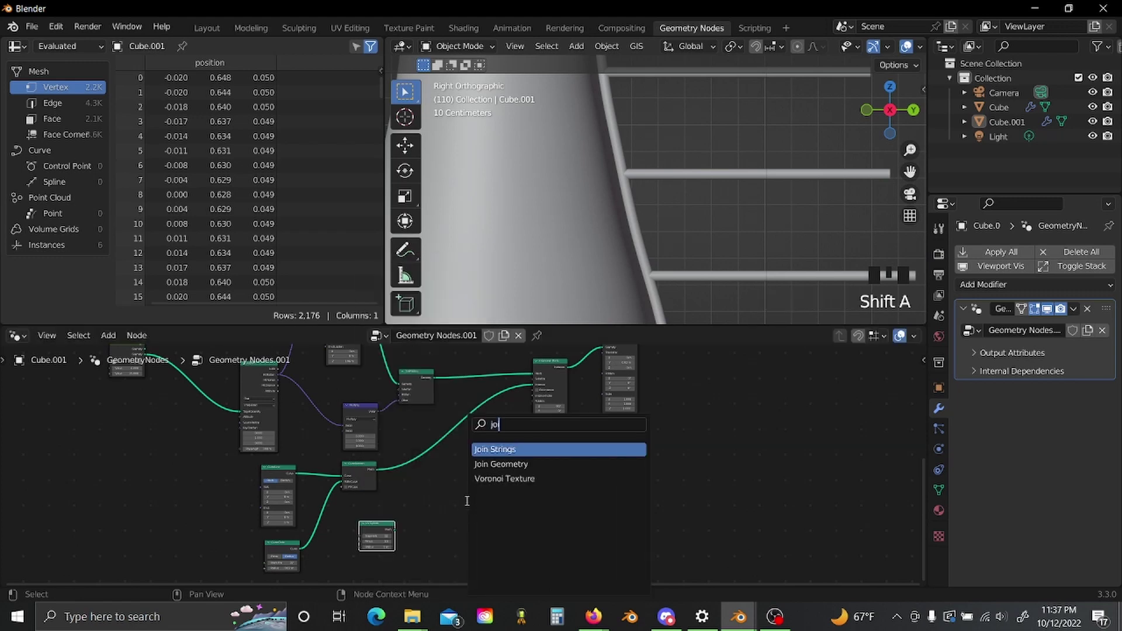
key(shift+a)
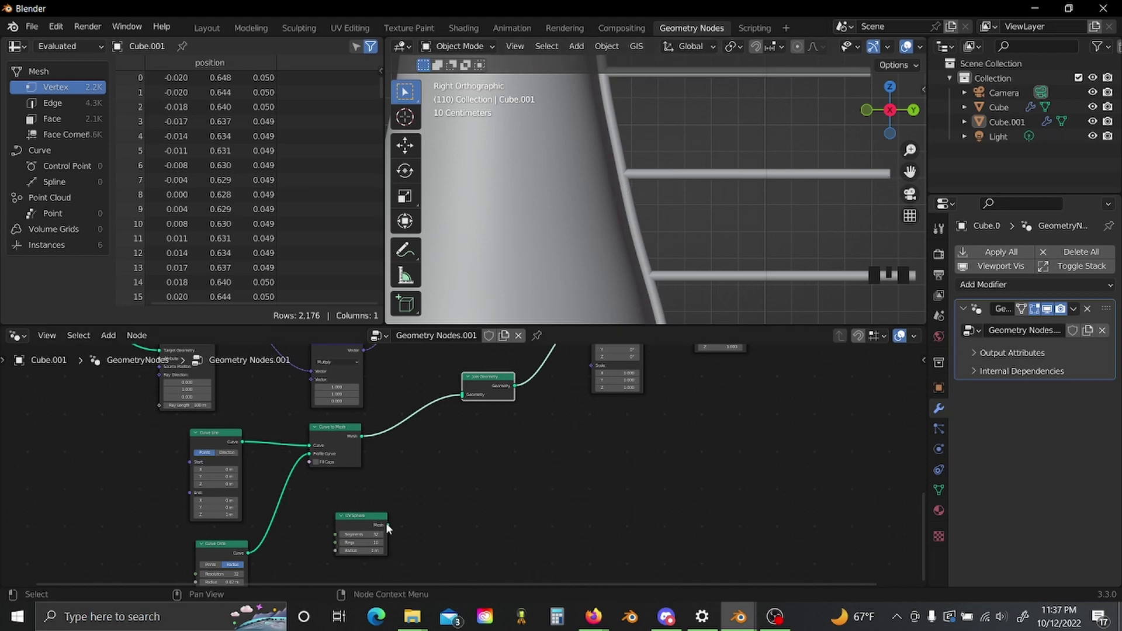
click(468, 399)
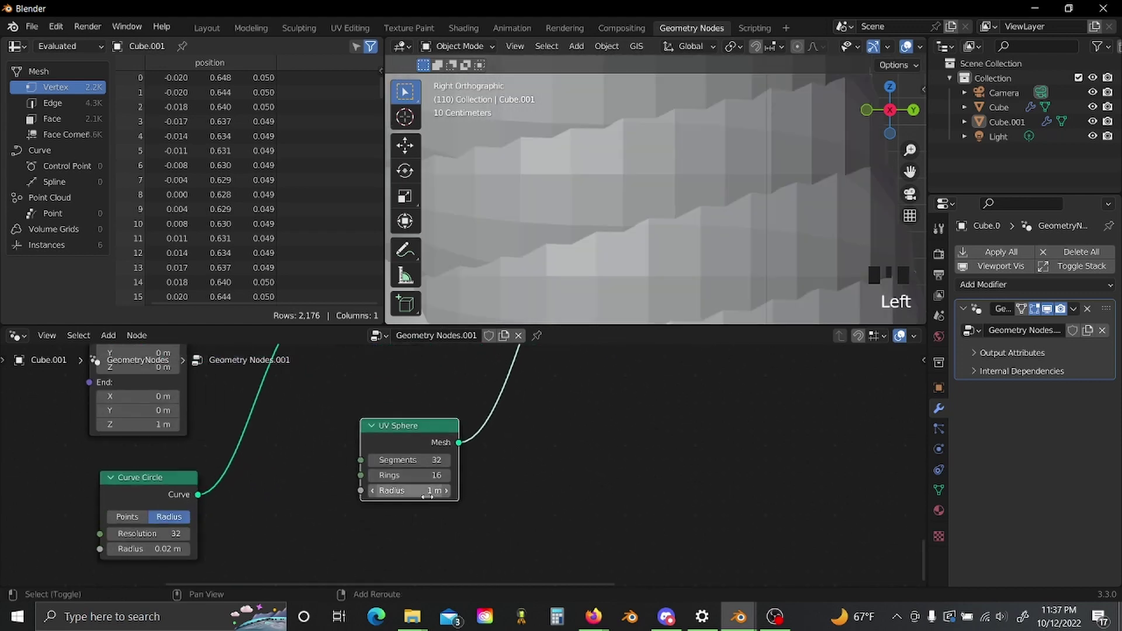
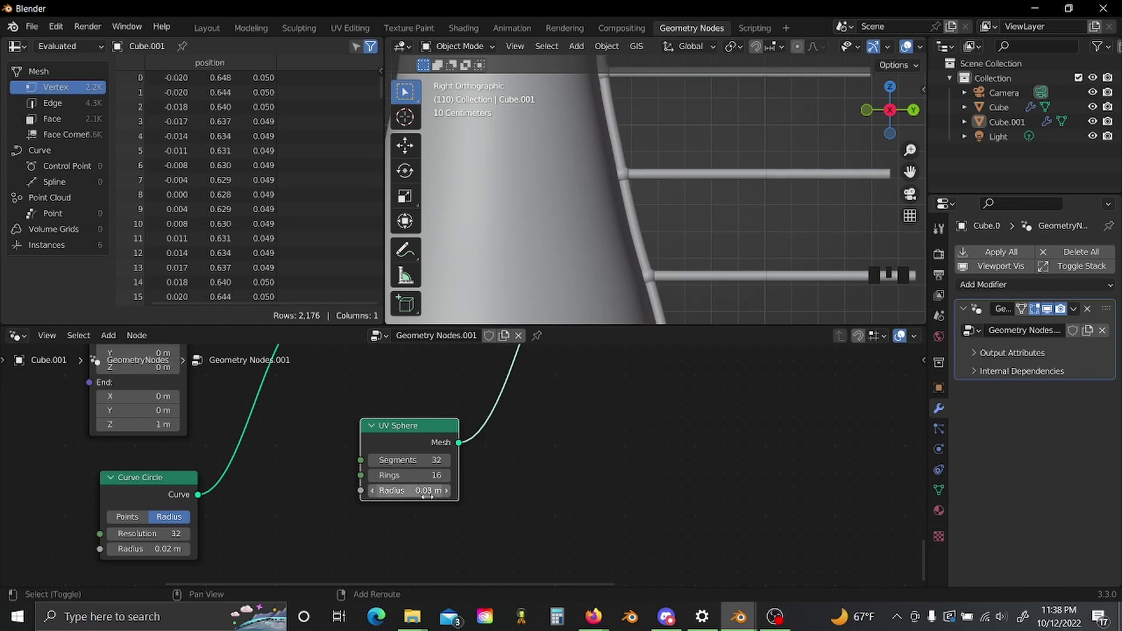
Add a Transform node after the sphere to position the ball joints.
scroll(up, 3)
drag(600, 155, 695, 217)
scroll(up, 3)
scroll(up, 3)
scroll(up, 3)
scroll(up, 3)
key(shift+a)
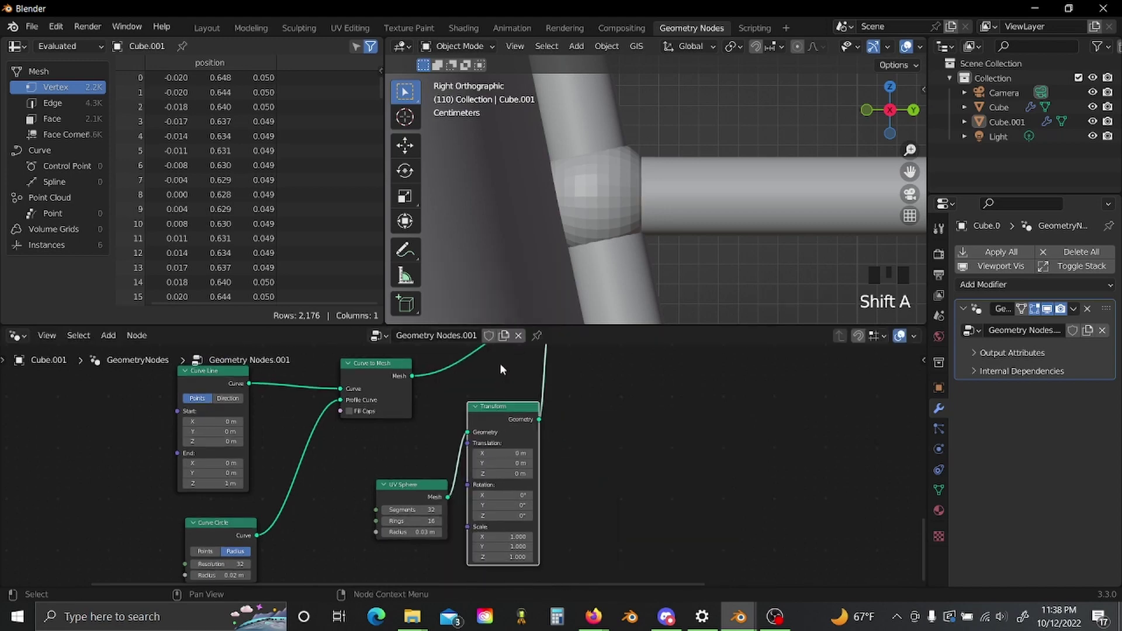
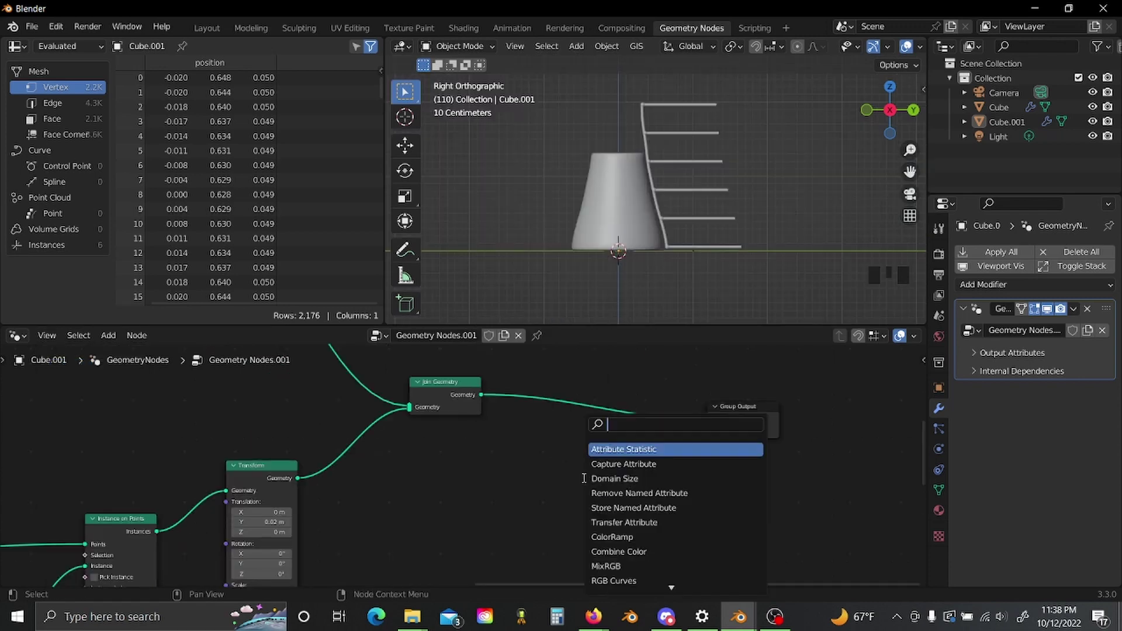
Add a Set Shade Smooth node after Join Geometry and return to Layout.
key(s)
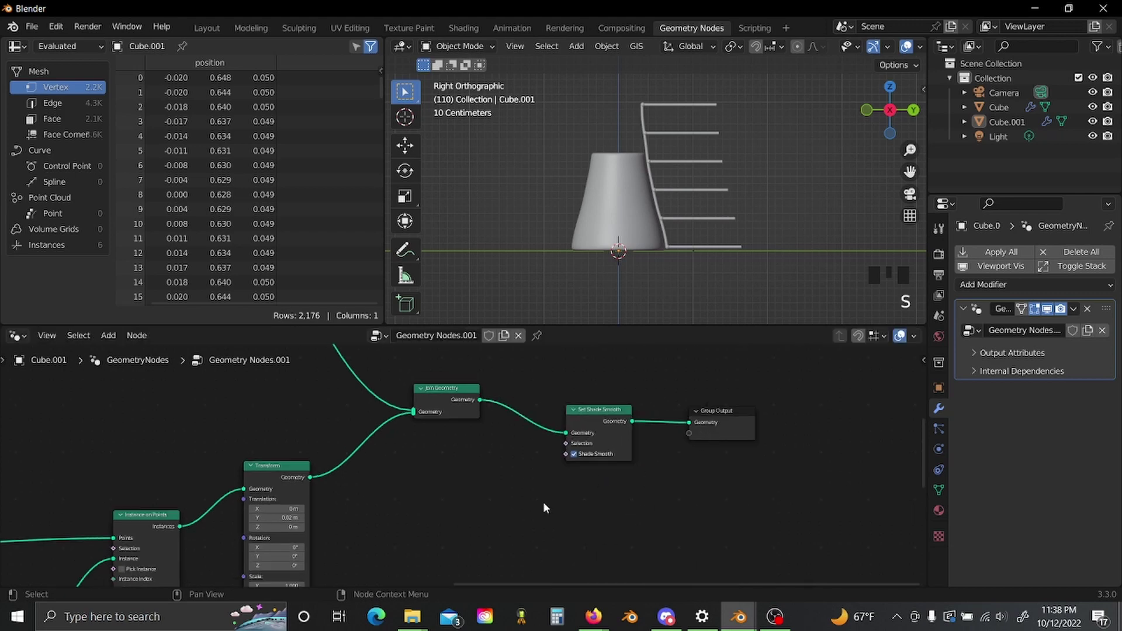
click(212, 24)
scroll(down, 3)
scroll(up, 3)
drag(604, 265, 567, 260)
scroll(up, 3)
scroll(down, 3)
drag(622, 278, 527, 351)
scroll(up, 3)
Add a new Cylinder mesh to the scene beside the vase and start resizing it.
key(shift+a)
scroll(down, 3)
Resize the new Cylinder into a post before hiding it and adding an Object Info node.
key(s)
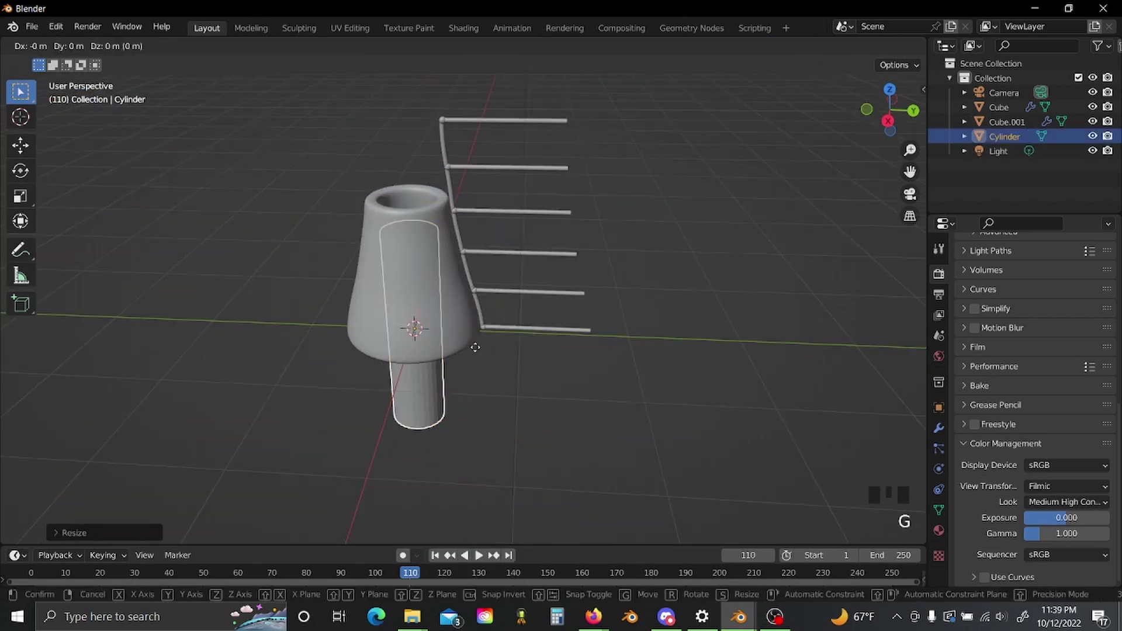
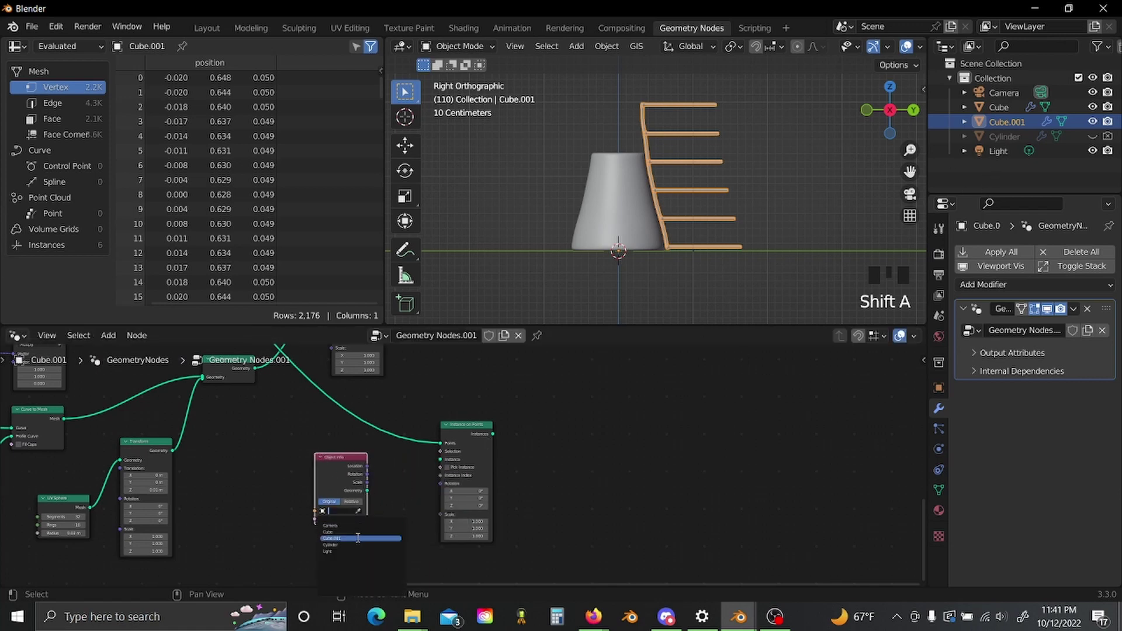
Point Object Info at the Cylinder and feed its geometry into Instance on Points.
click(360, 547)
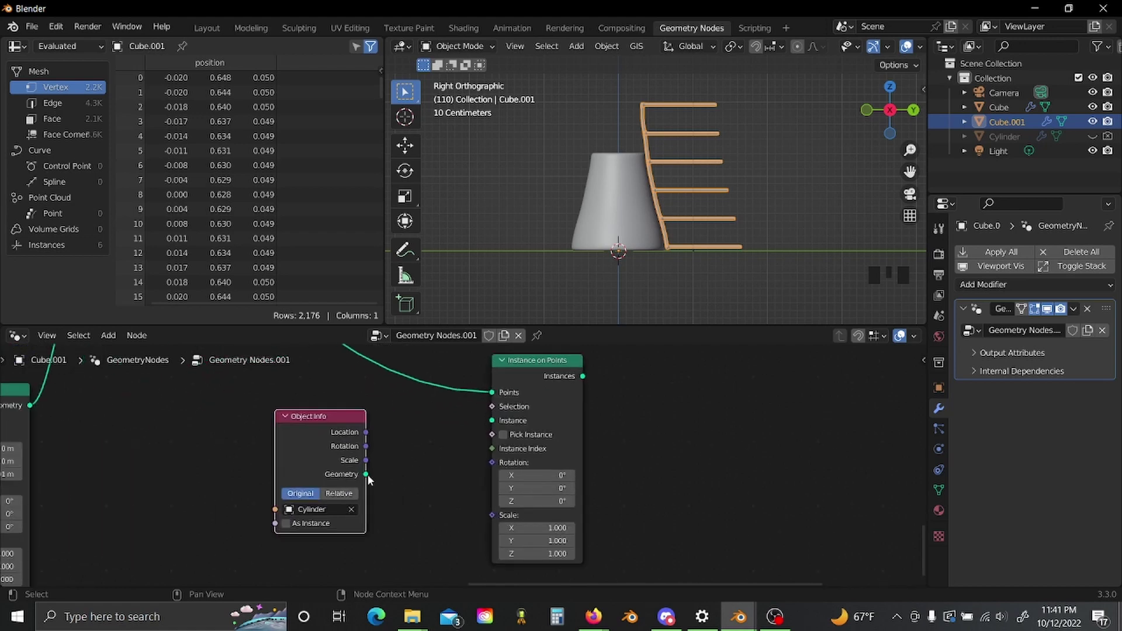
click(493, 426)
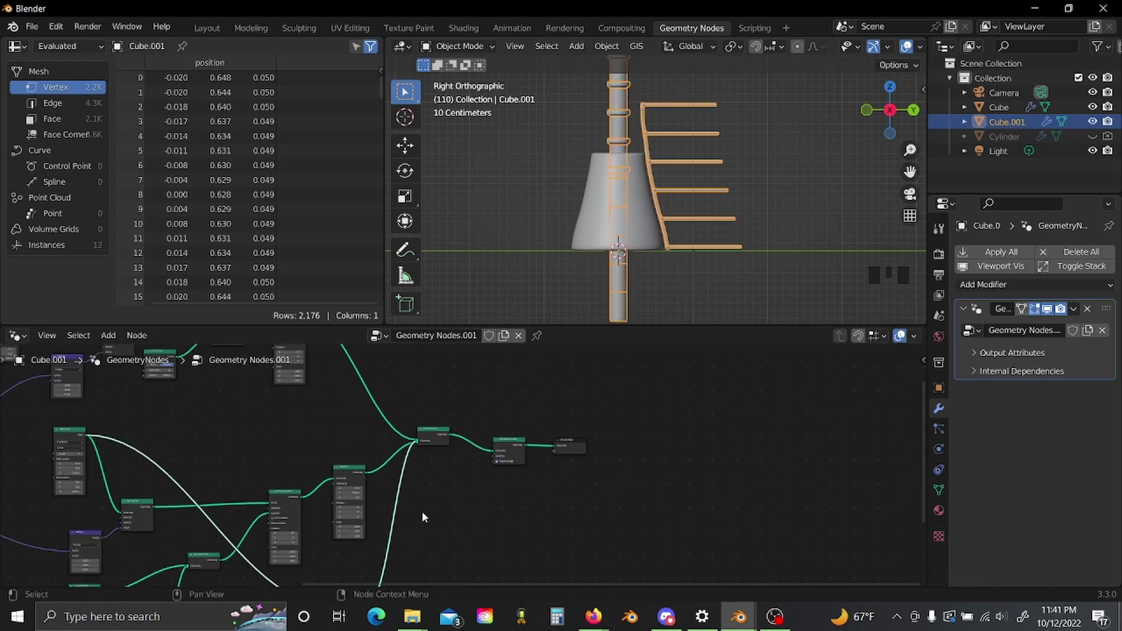
scroll(down, 3)
scroll(up, 3)
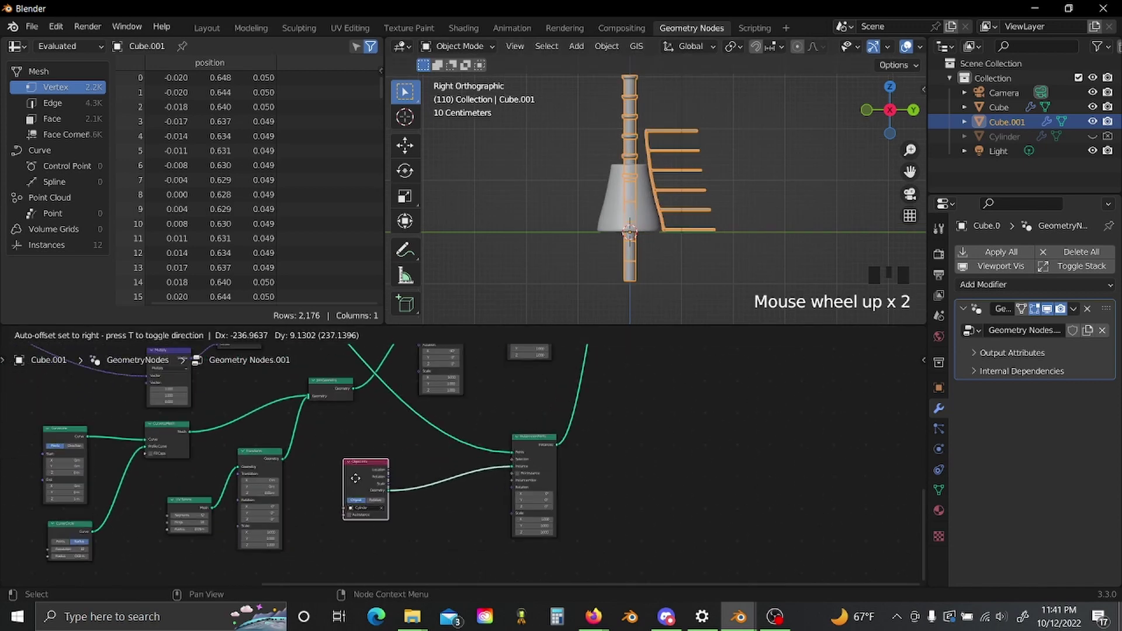
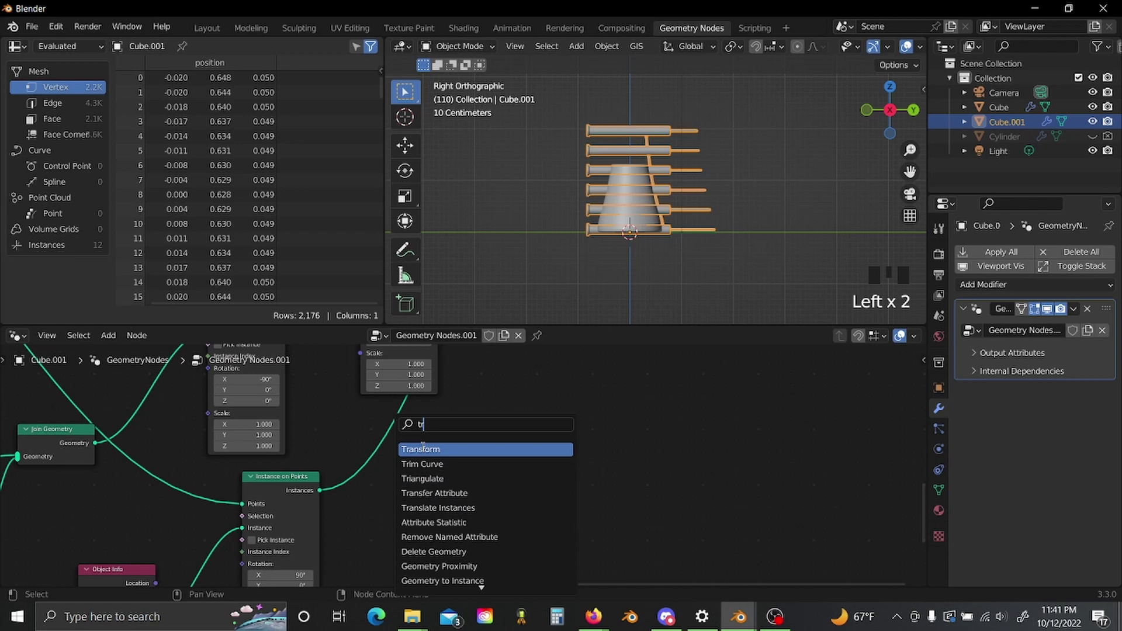
Add a Transform node after the cylinder instancing for 1.52 m Y shift and 0.32 scale.
key(shift+a)
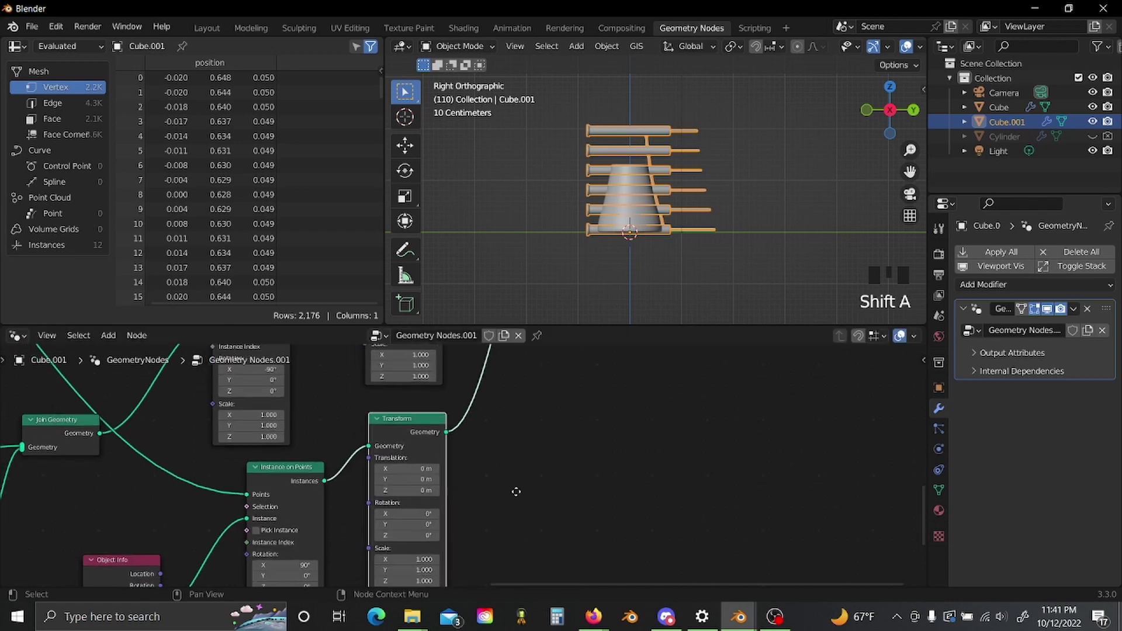
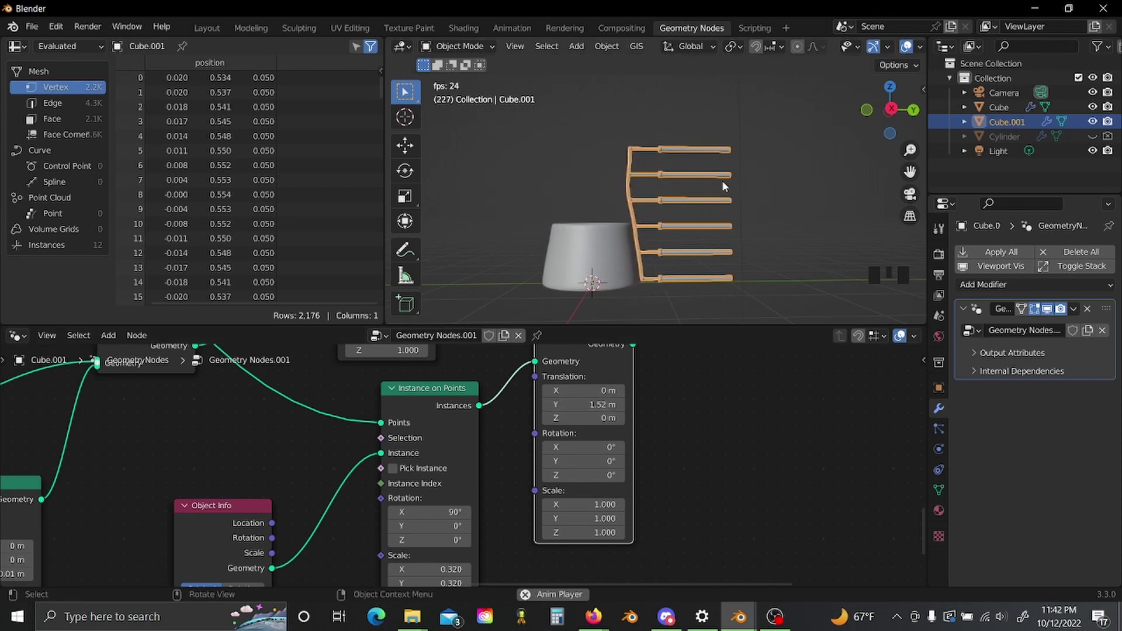
Add a Mirror modifier to the rail object Cube.001 so it flanks the vase's other side.
scroll(down, 3)
drag(733, 190, 721, 230)
scroll(down, 3)
scroll(up, 3)
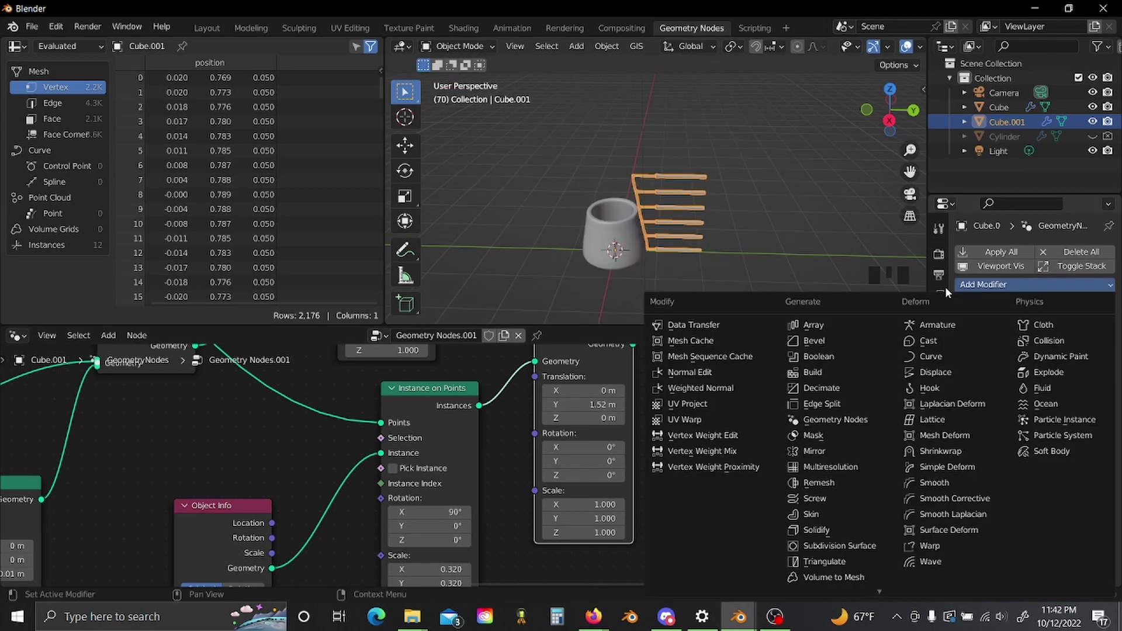
click(846, 455)
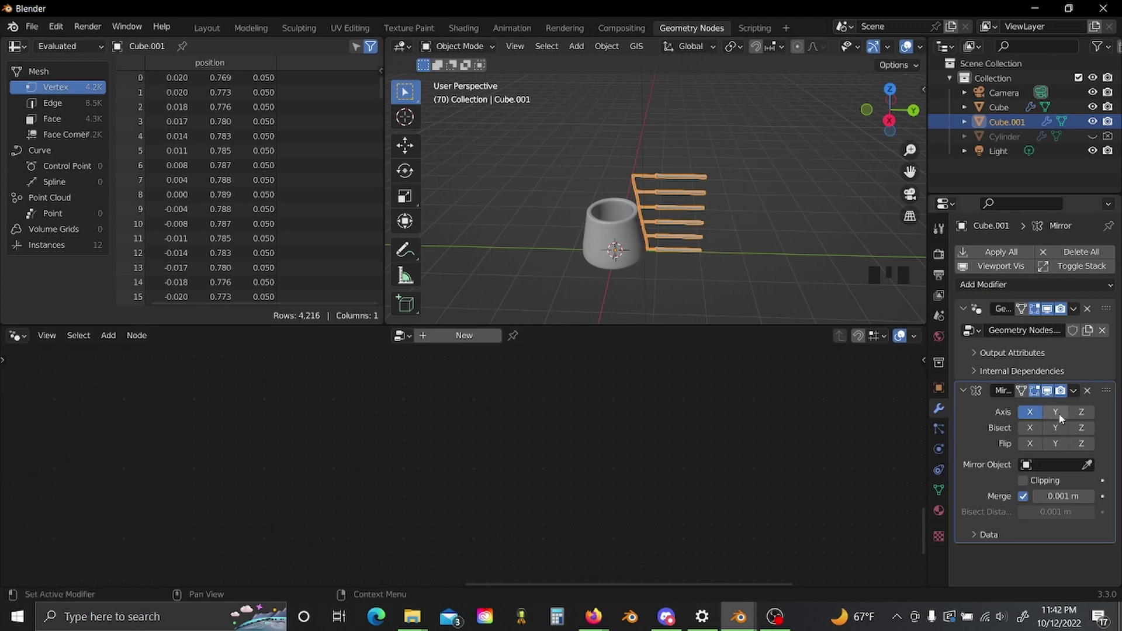
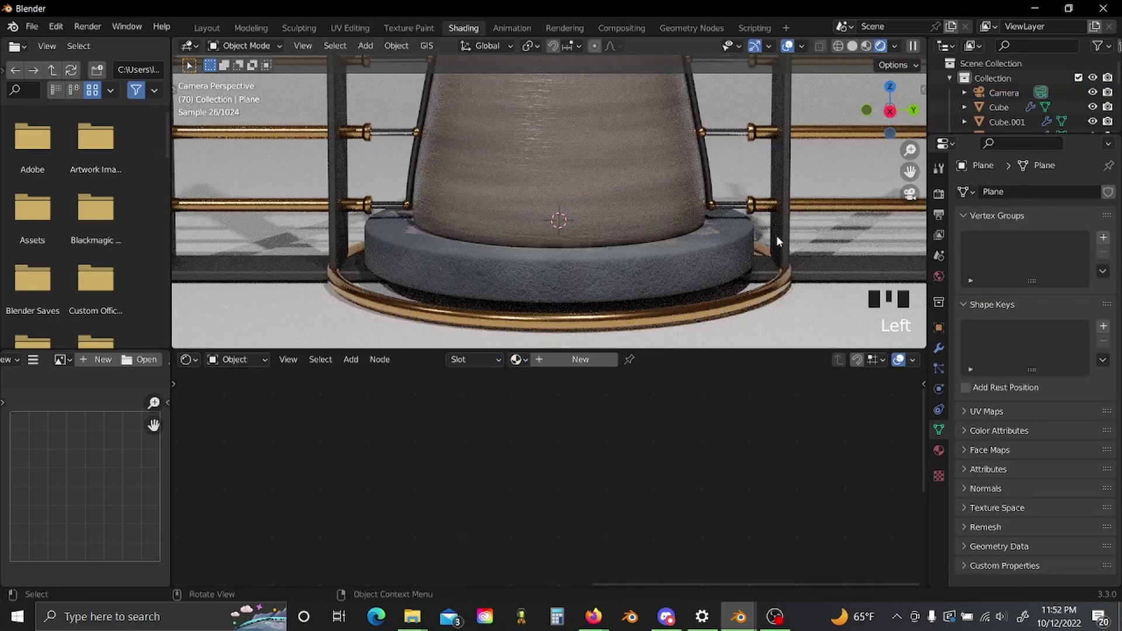
Add an Empty at the vase's centre and scale it to about 2.26 around the arrangement.
scroll(down, 3)
drag(737, 221, 209, 35)
click(210, 35)
scroll(down, 3)
drag(519, 287, 452, 287)
scroll(up, 3)
drag(450, 297, 544, 493)
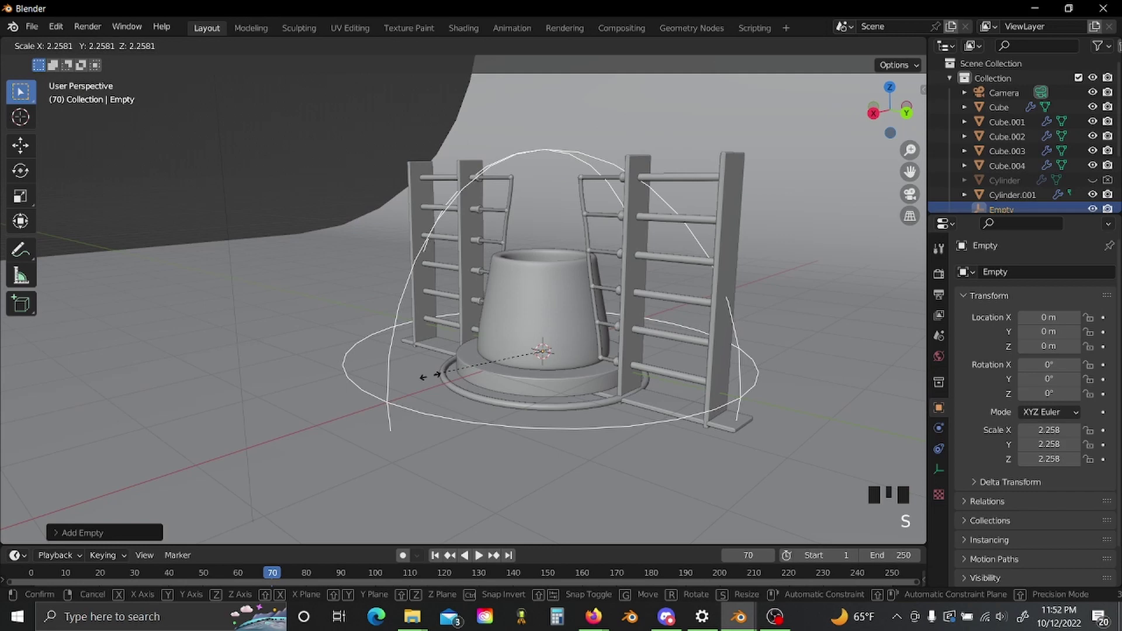
Parent the vase to the Empty via Parent > Object.
scroll(down, 3)
drag(490, 345, 529, 322)
click(529, 321)
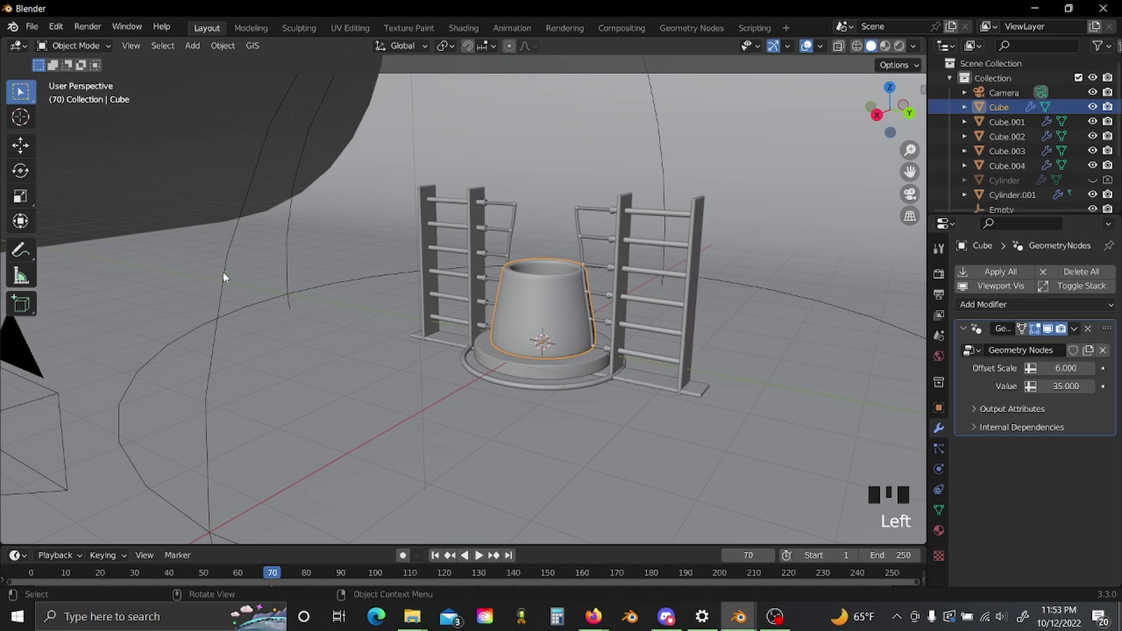
click(231, 268)
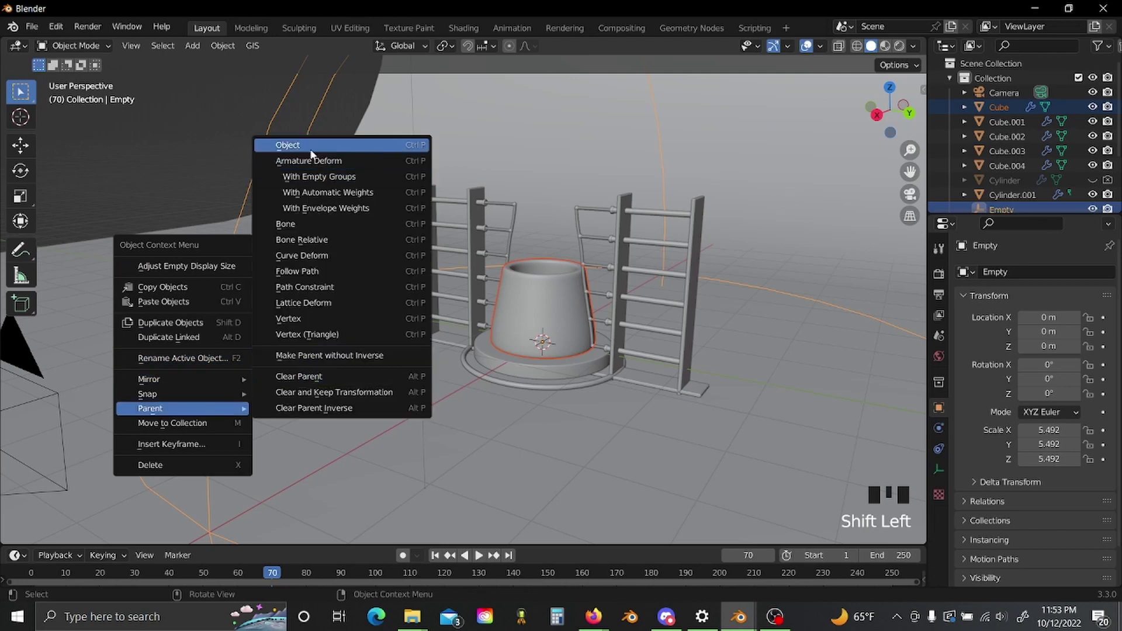
drag(339, 173, 234, 254)
click(234, 254)
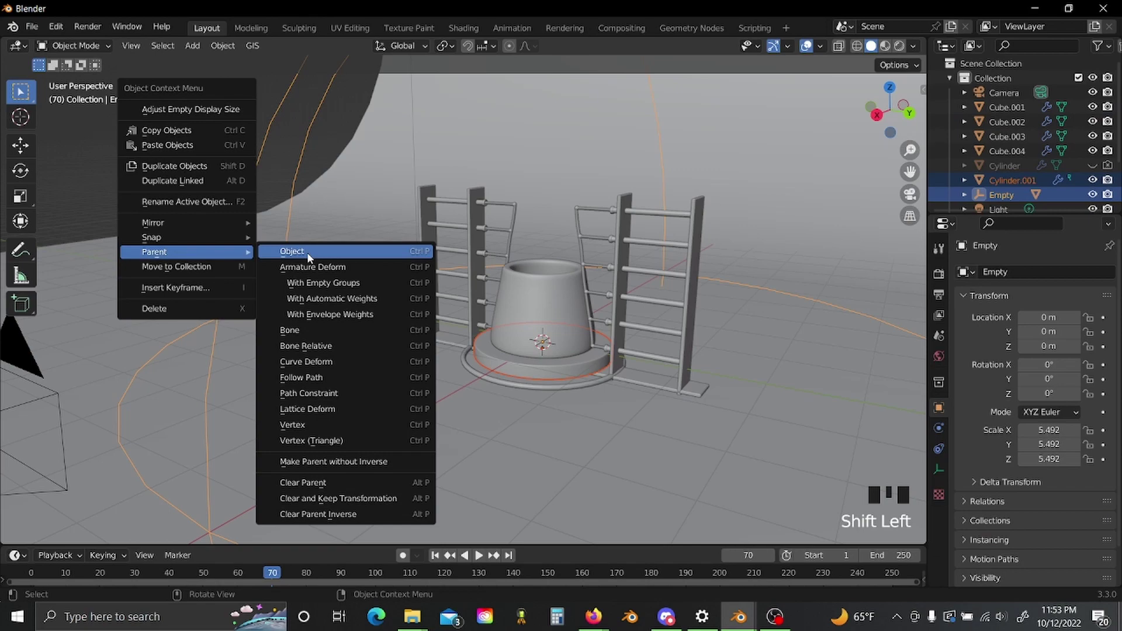
Parent the pedestal pieces to the Empty as well.
drag(313, 256, 451, 292)
scroll(down, 3)
drag(515, 284, 478, 72)
click(477, 72)
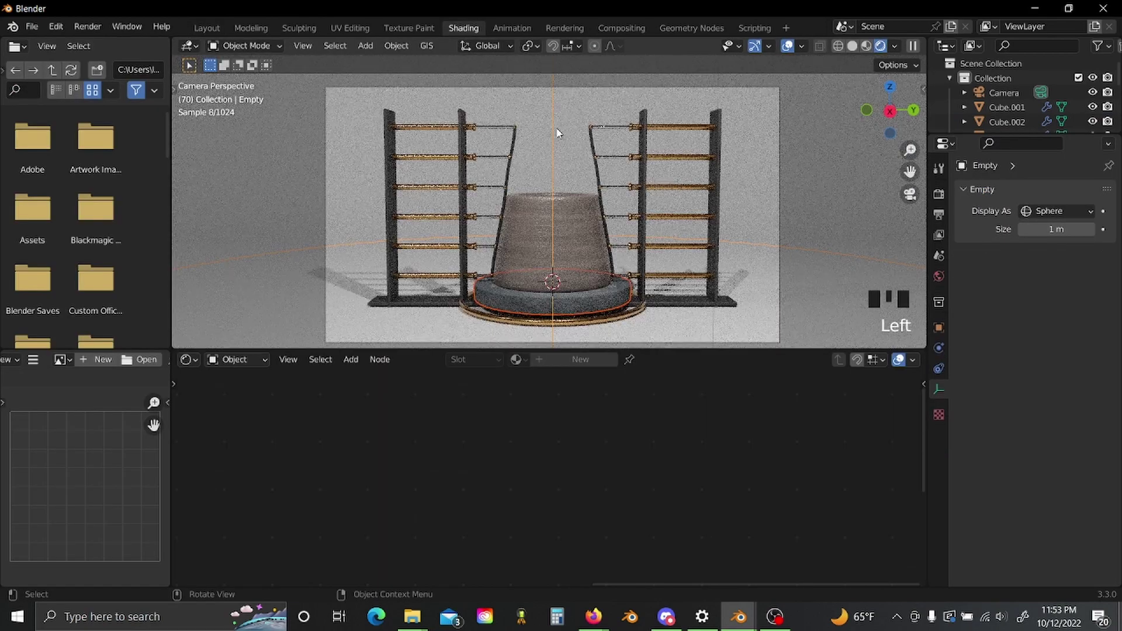
Rotate the Empty around Z to spin the whole arrangement as a test.
scroll(down, 3)
scroll(down, 3)
scroll(down, 3)
click(1007, 92)
scroll(up, 3)
key(r)
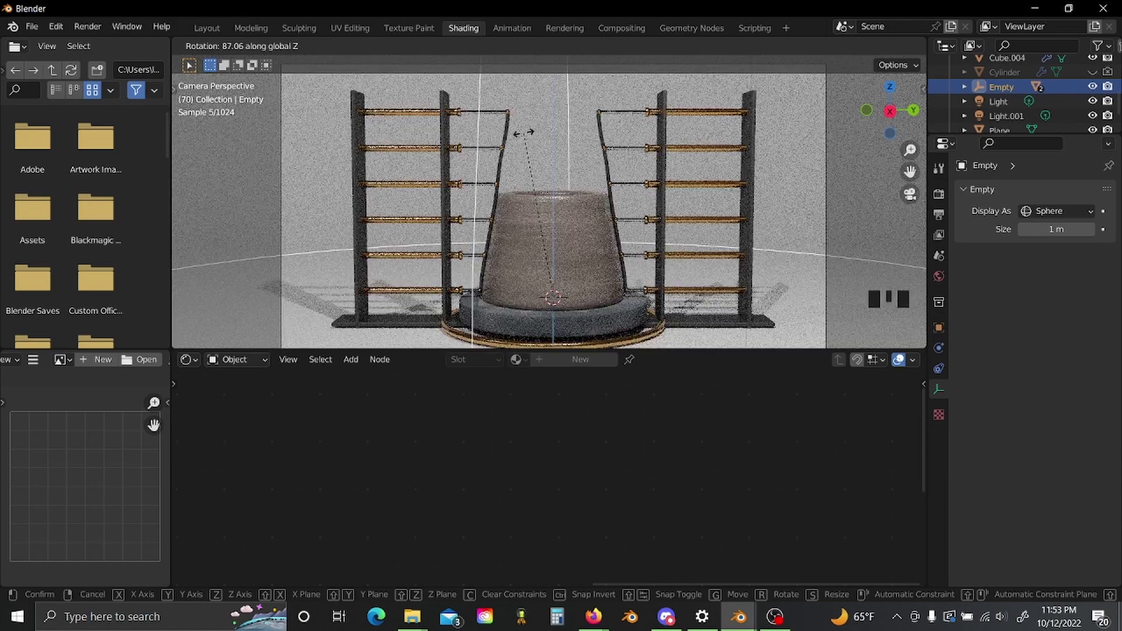
scroll(down, 3)
drag(1106, 357, 1102, 411)
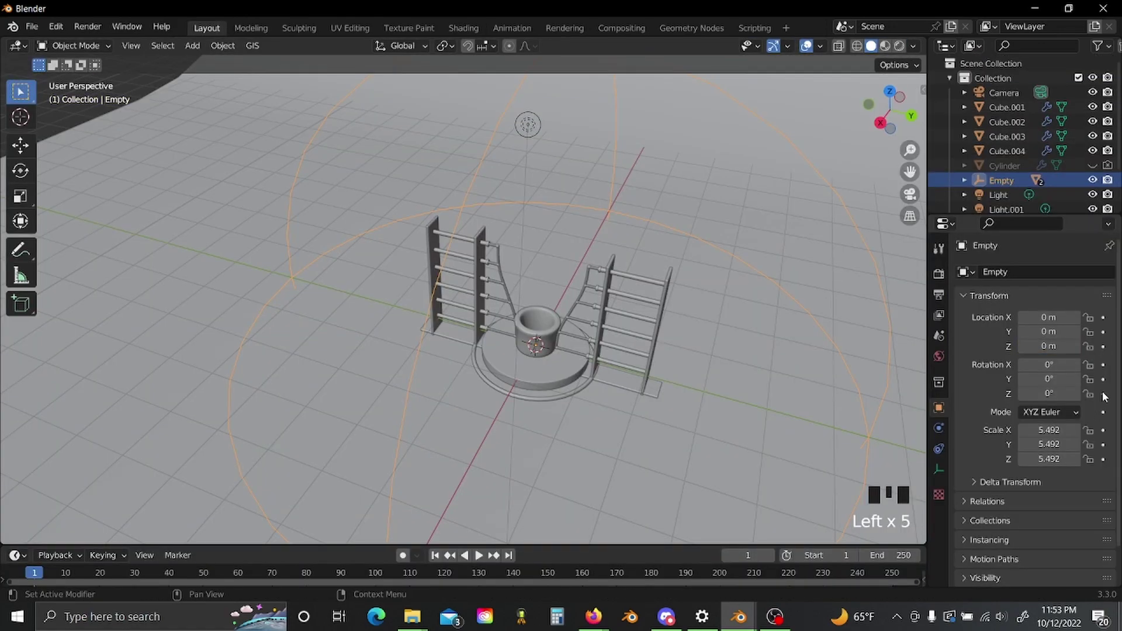
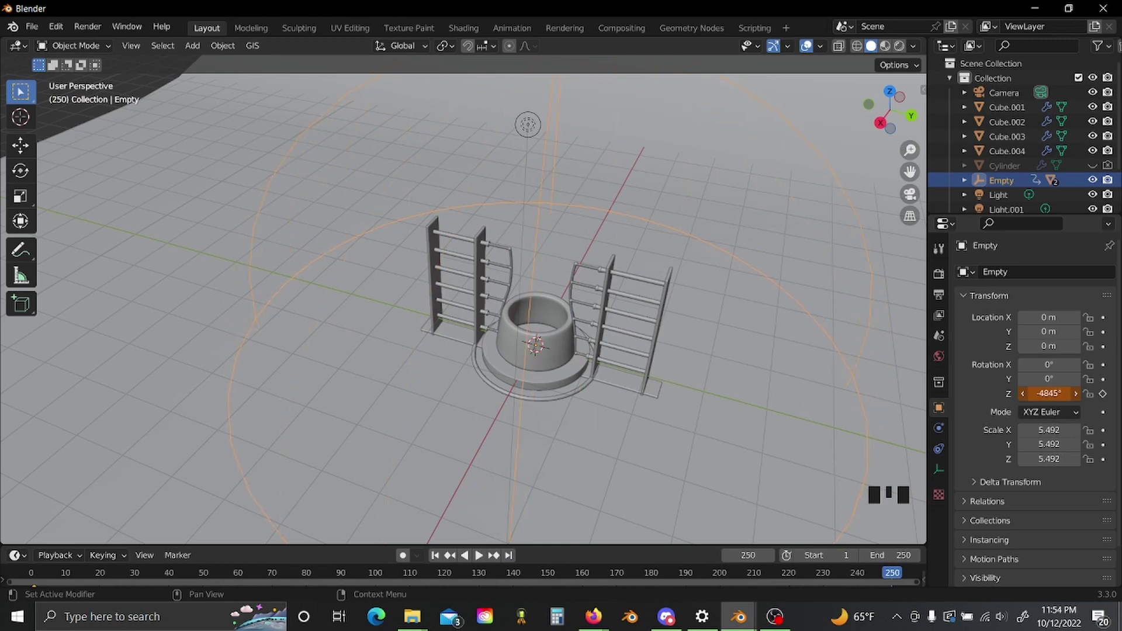
Keyframe the Empty's rotation and bring up the Dope Sheet Interpolation Mode options.
click(811, 448)
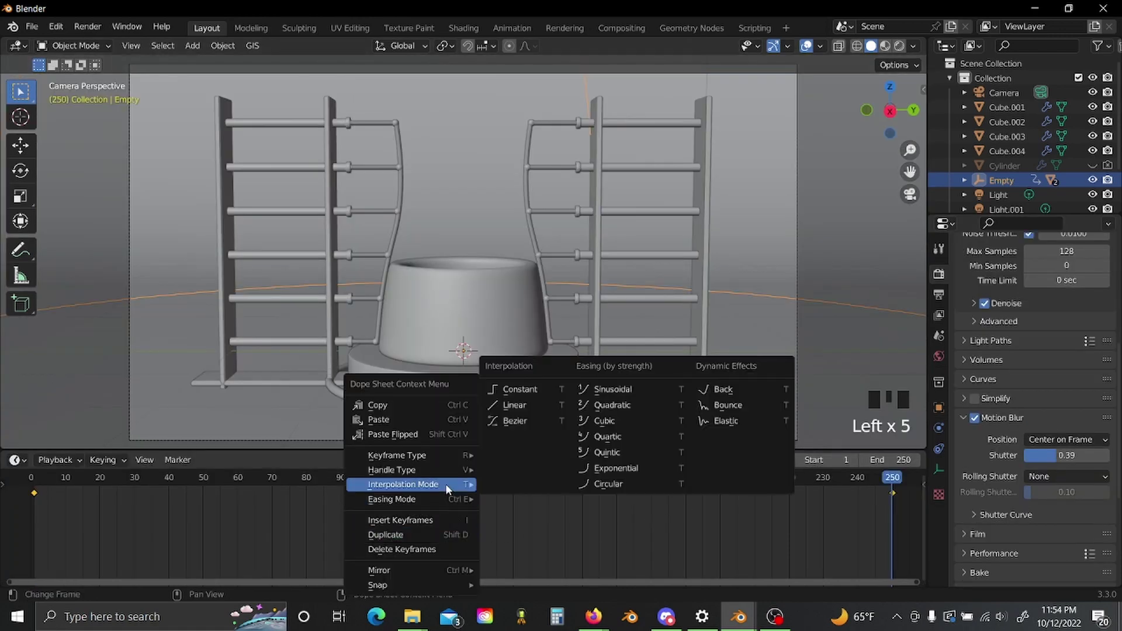